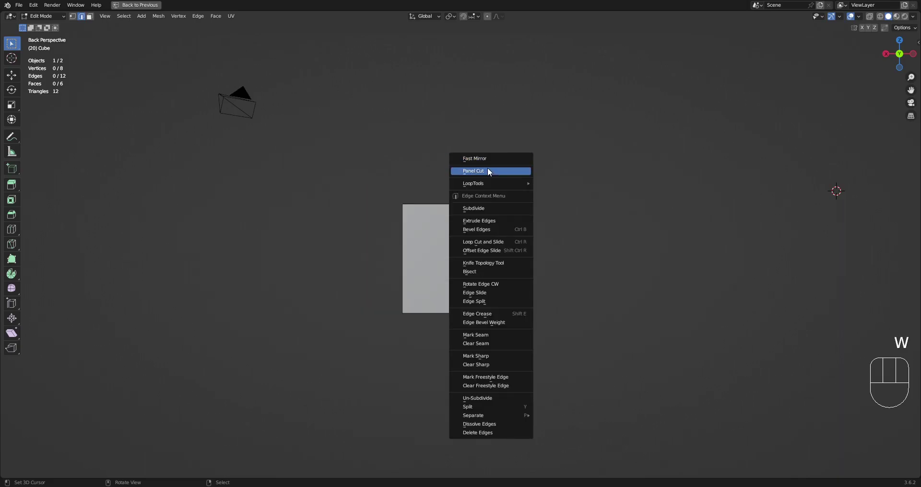
Test-rotate the cube in Object Mode, then return to Edit Mode with the eight-vertex mesh intact
key(Tab)
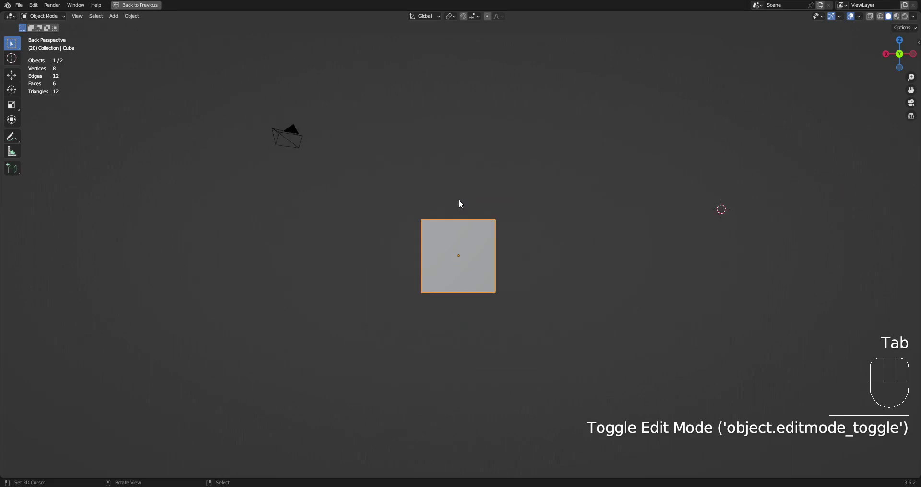
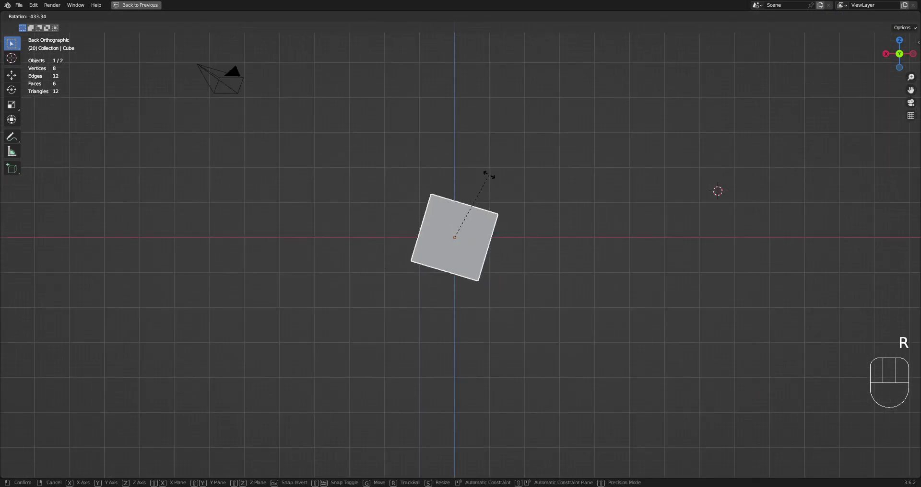
key(Tab)
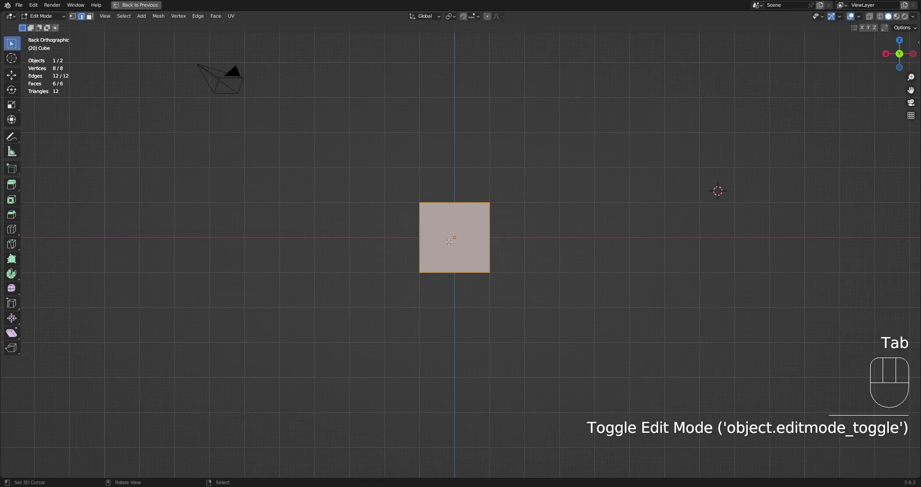
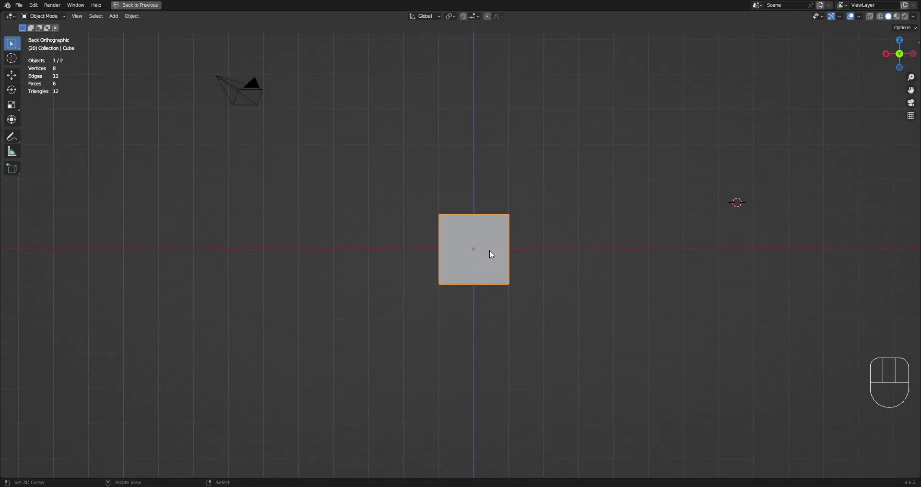
Shift the cube sideways along the X axis and inspect it from a new angle
key(Tab)
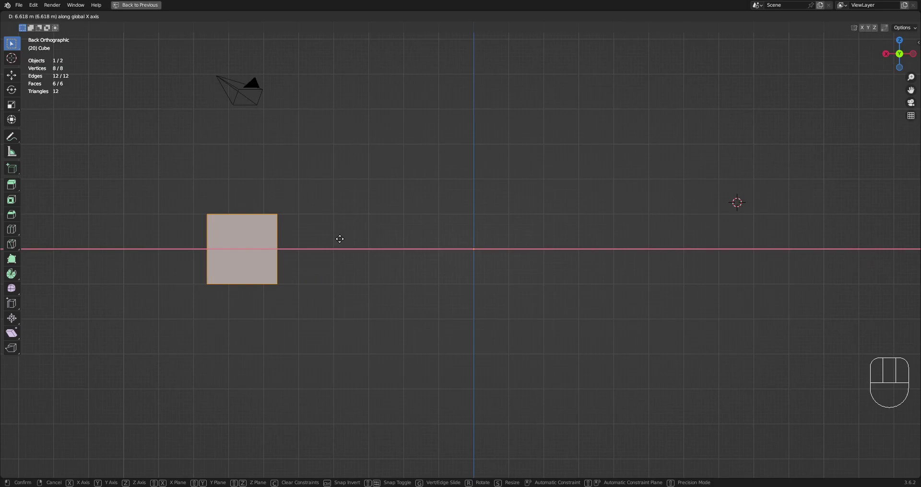
key(Tab)
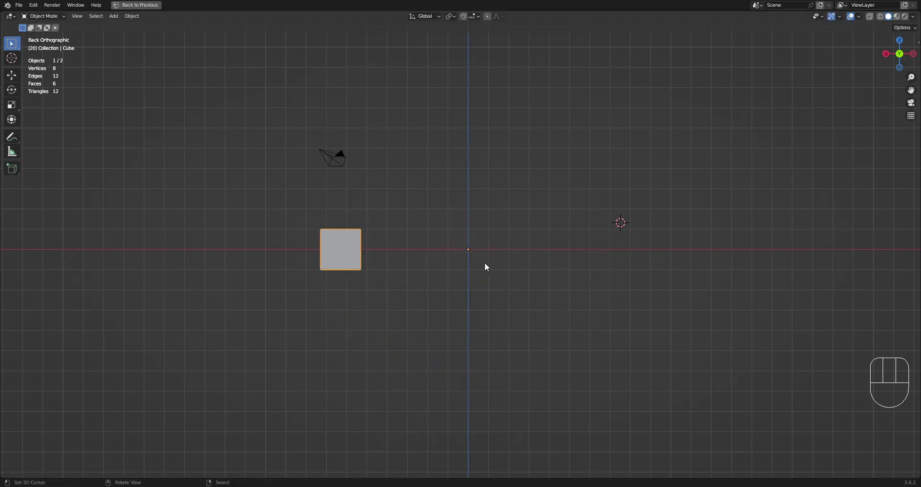
drag(479, 253, 487, 267)
drag(492, 275, 500, 283)
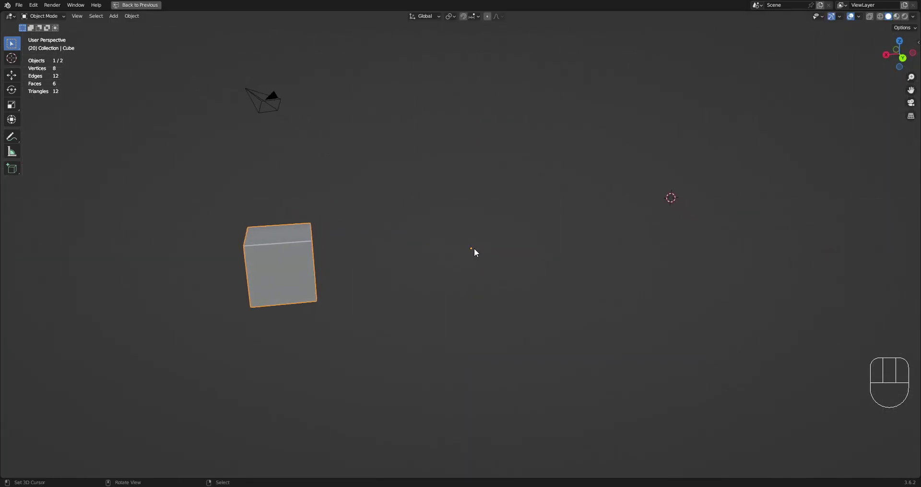
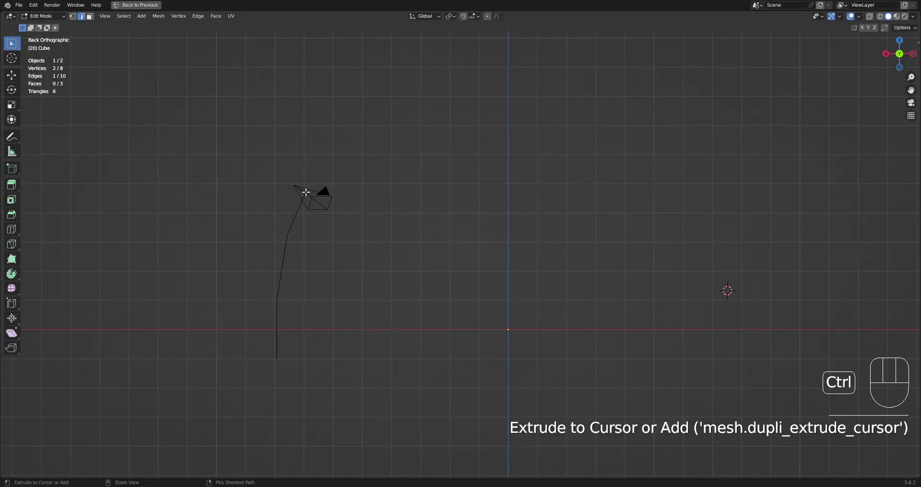
Undo a stray extruded edge and reposition the arch vertices along X, confirming the move
key(ctrl+z)
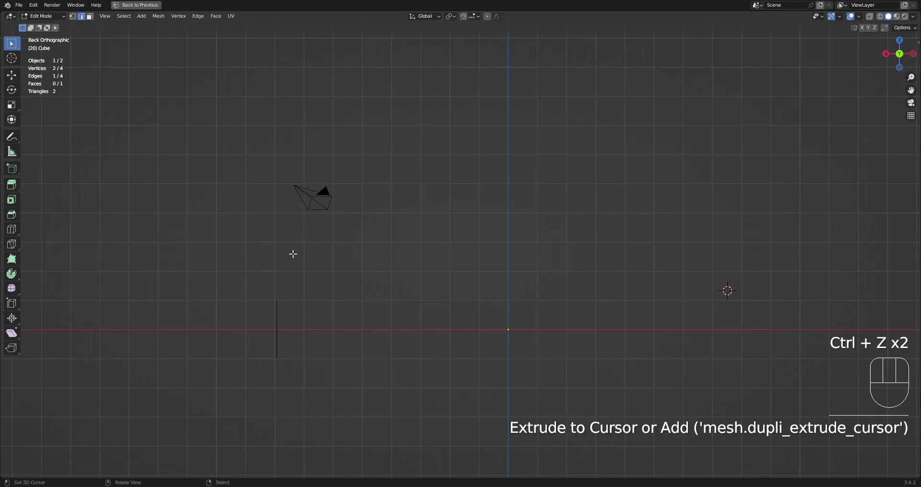
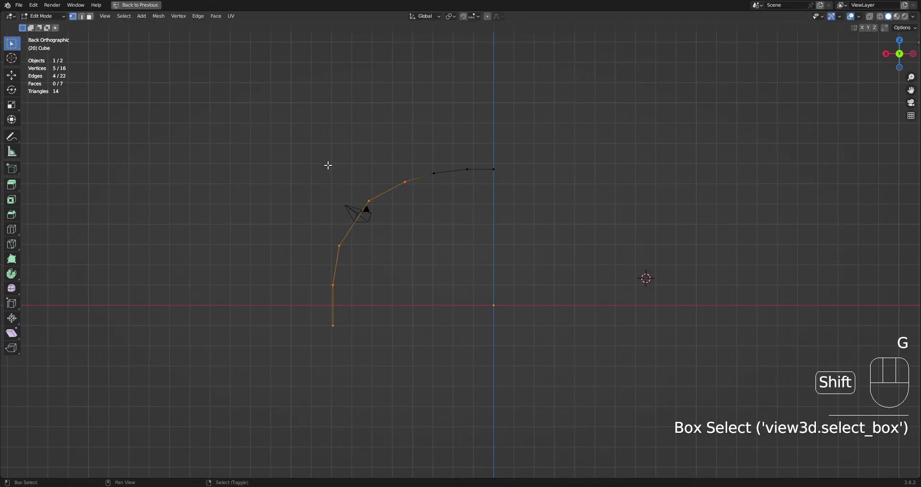
key(shift+z)
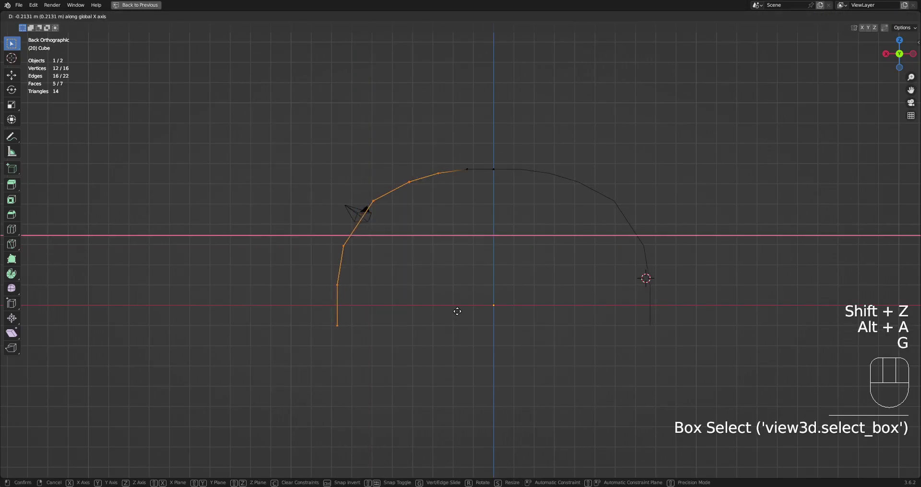
key(alt+a)
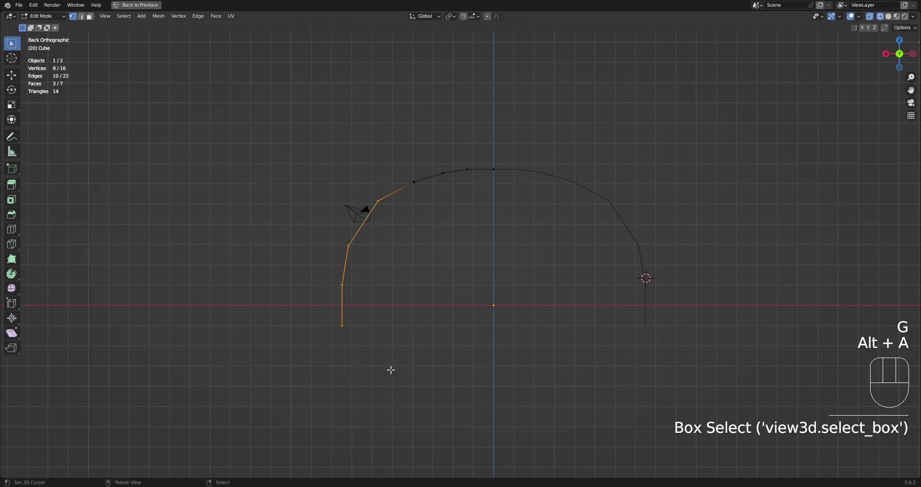
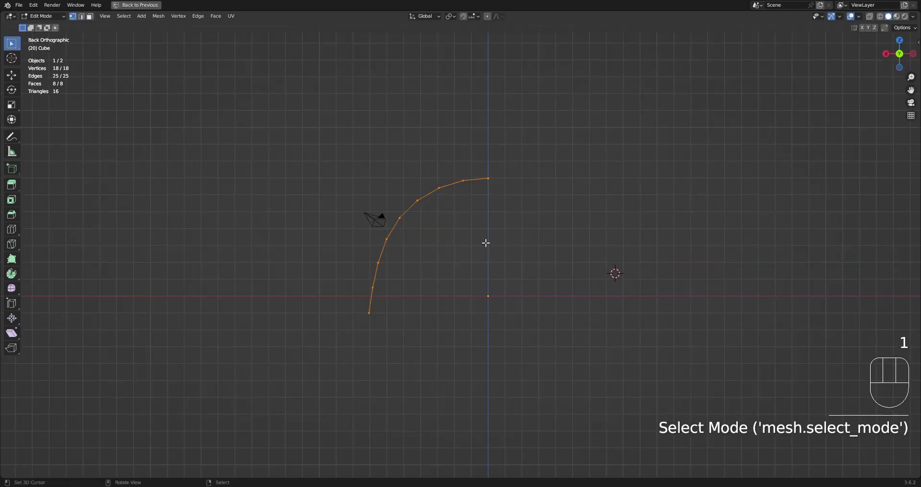
Deselect, then select the whole arch strip ready to extrude it into a tube
key(shift+z)
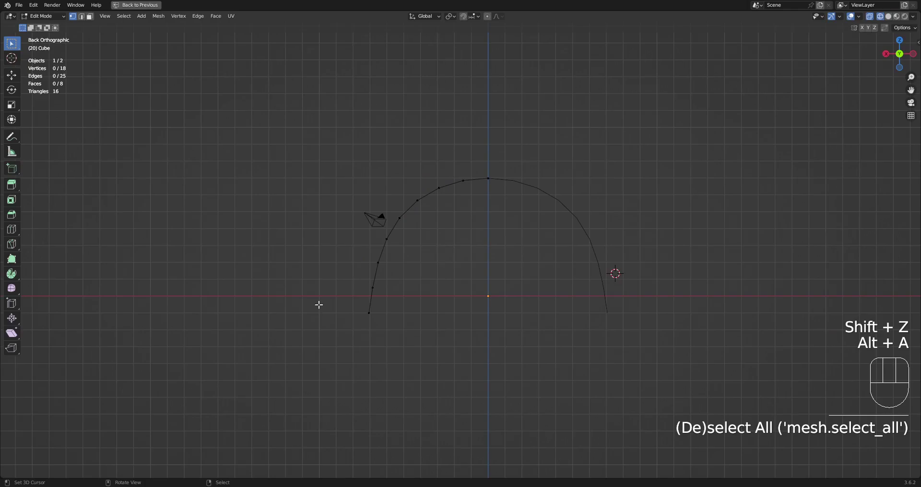
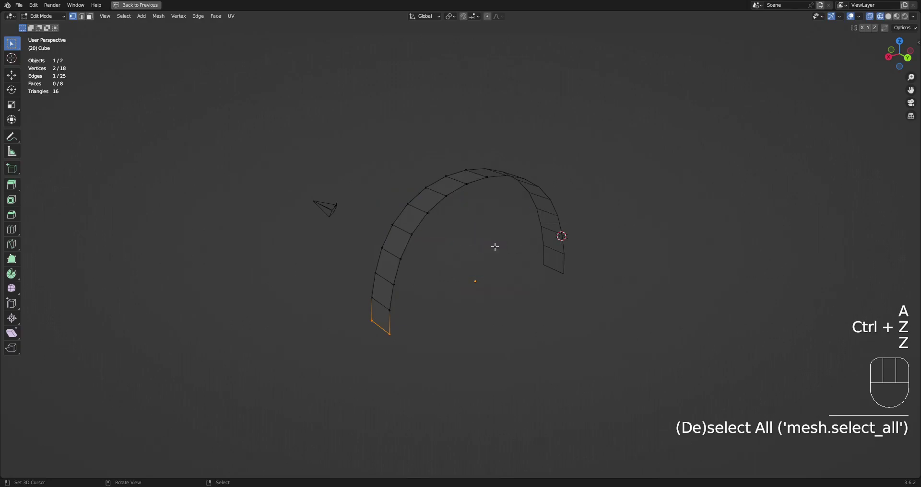
key(shift+z)
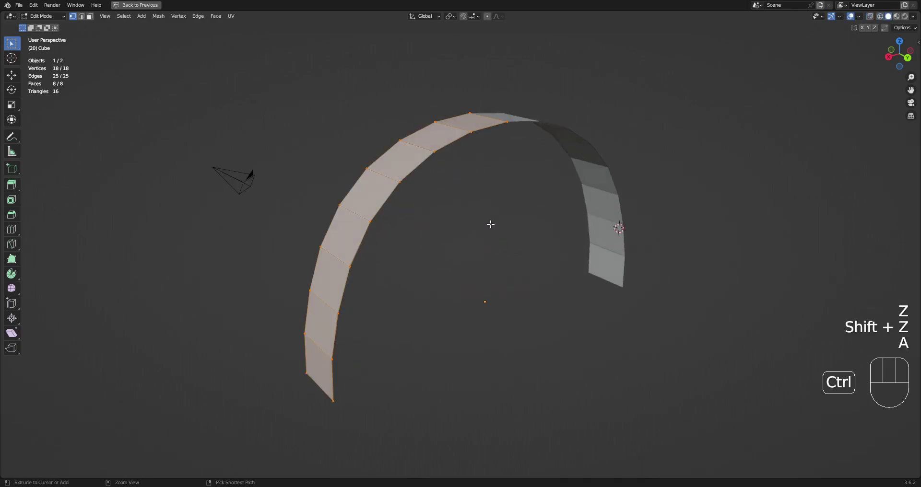
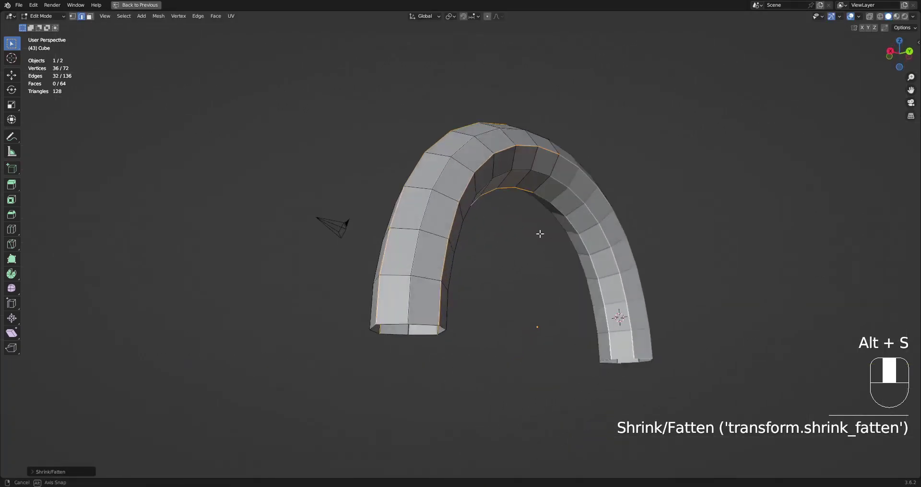
View the thick-walled arch tube straight from behind to prepare subdividing its panels
key(Tab)
drag(550, 252, 525, 242)
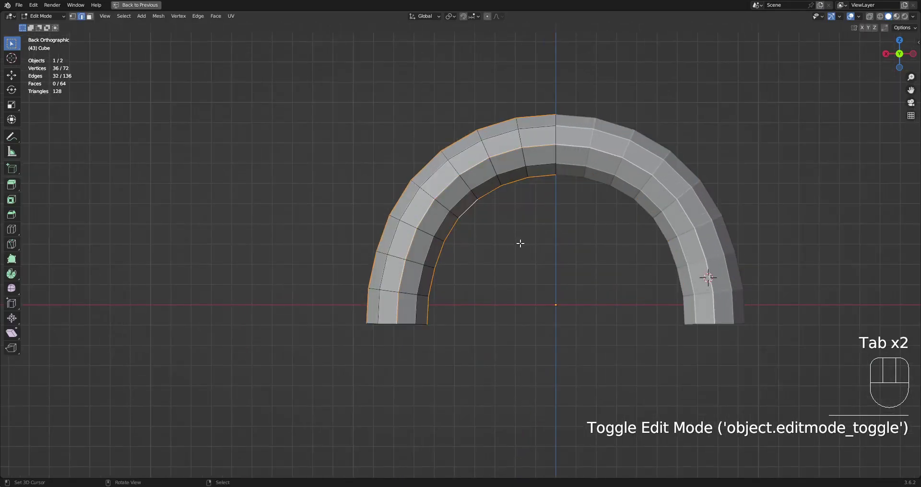
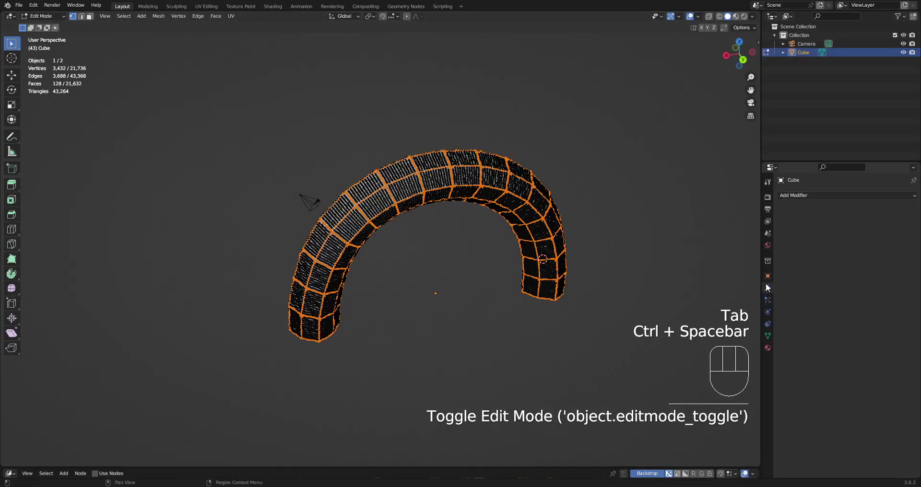
Select the whole arch tube from behind and enter Edit Mode to subdivide it
key(ctrl+space)
key(ctrl+z)
drag(573, 256, 545, 224)
key(Tab)
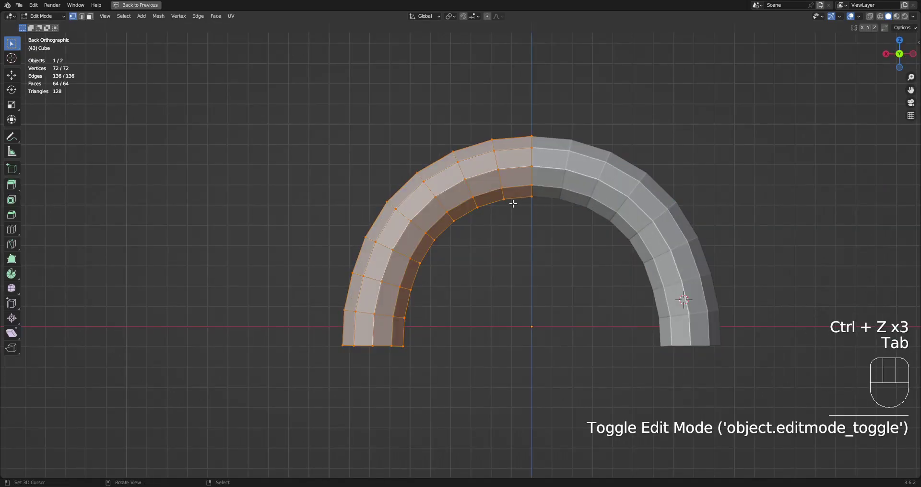
Apply Quick Displacement with a Clouds texture at strength 0.2, raising the mesh to about 74,000 faces
drag(439, 192, 509, 187)
key(Tab)
key(a)
Redo the cloud displacement on a lighter mesh of about 32,800 faces and inspect it in perspective
key(Tab)
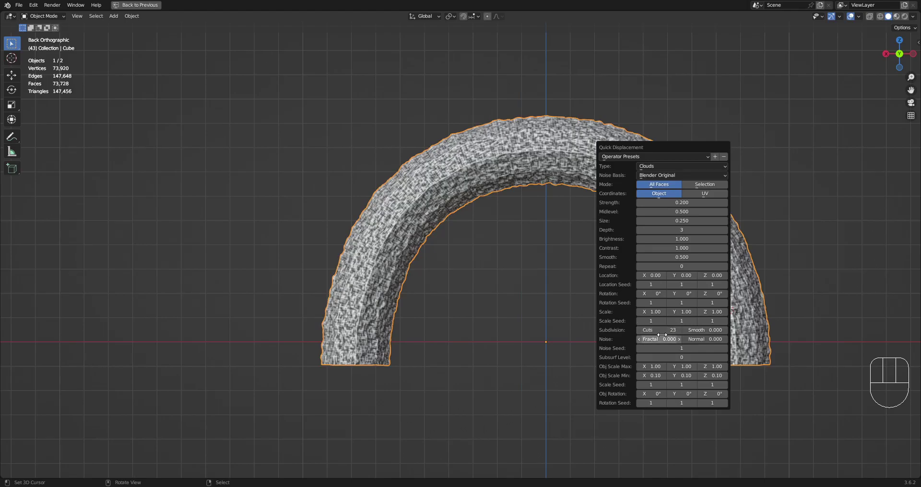
drag(466, 209, 495, 228)
drag(420, 339, 414, 302)
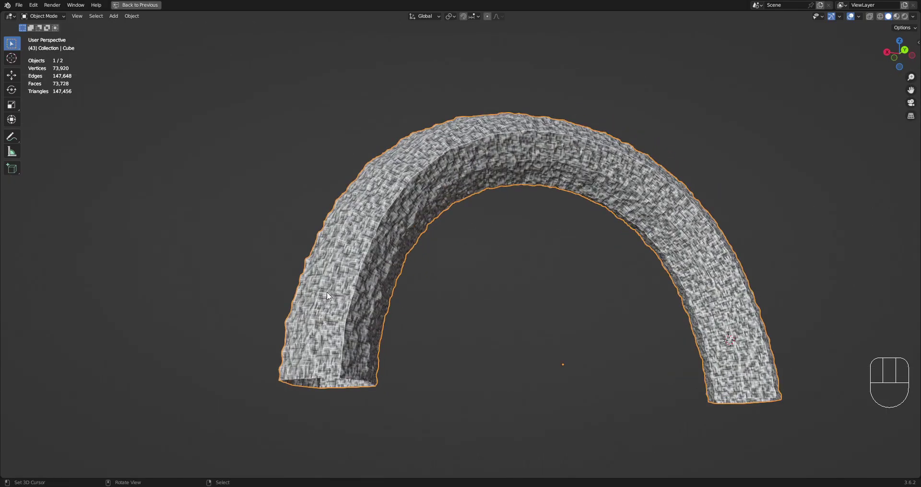
middle_click(512, 301)
middle_click(511, 306)
Adjust the Quick Displacement settings via F9 and inspect the blocky displaced surface all around
key(F9)
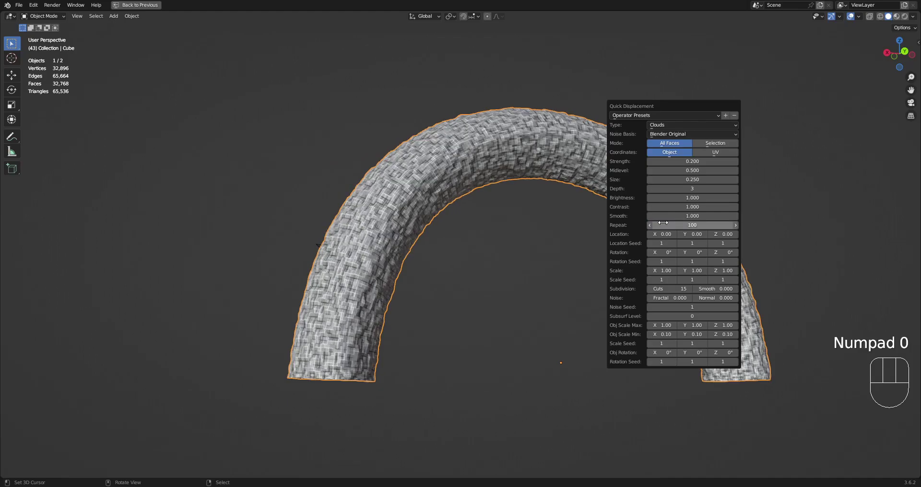
drag(472, 207, 473, 236)
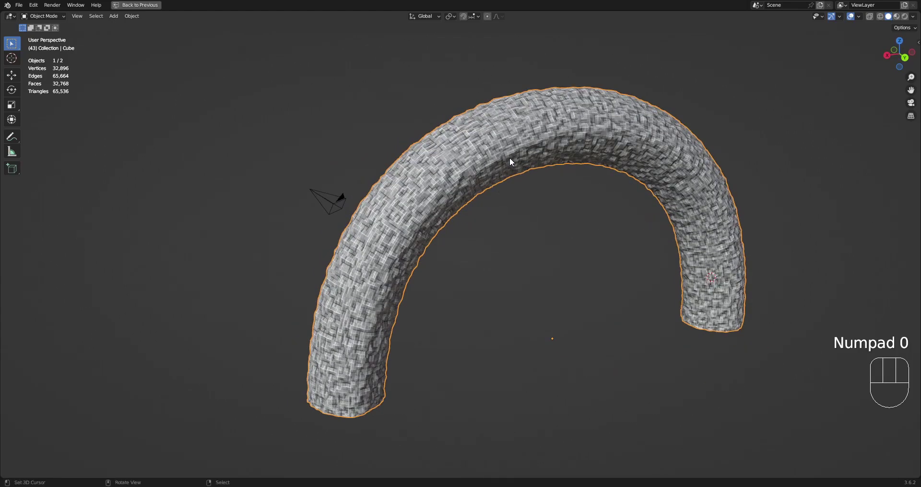
drag(573, 243, 523, 225)
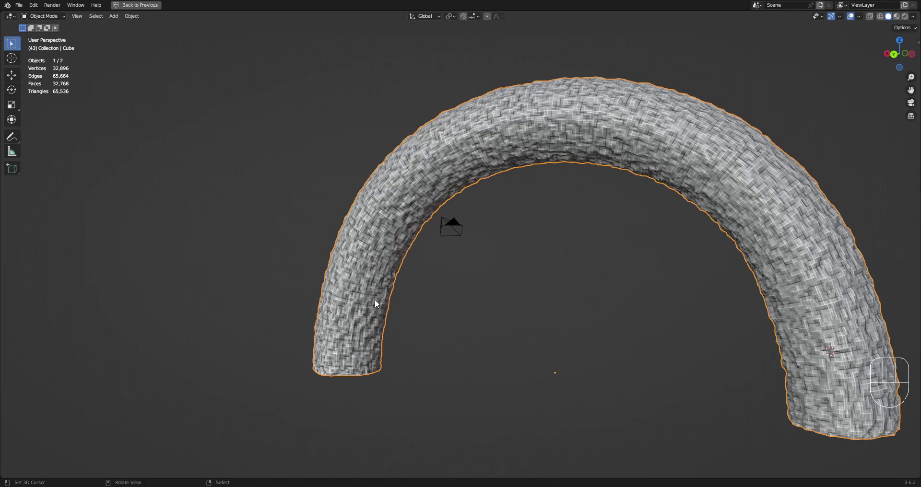
drag(479, 275, 516, 216)
middle_click(519, 226)
drag(521, 242, 517, 309)
drag(550, 260, 531, 289)
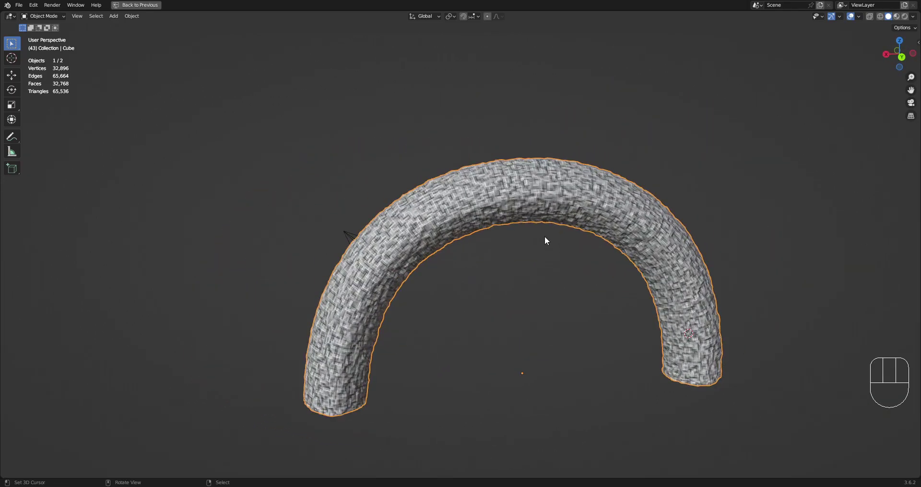
middle_click(600, 272)
Switch the noise basis to Voronoi F3 with higher Strength and Size, giving a cell-like dented surface
key(F9)
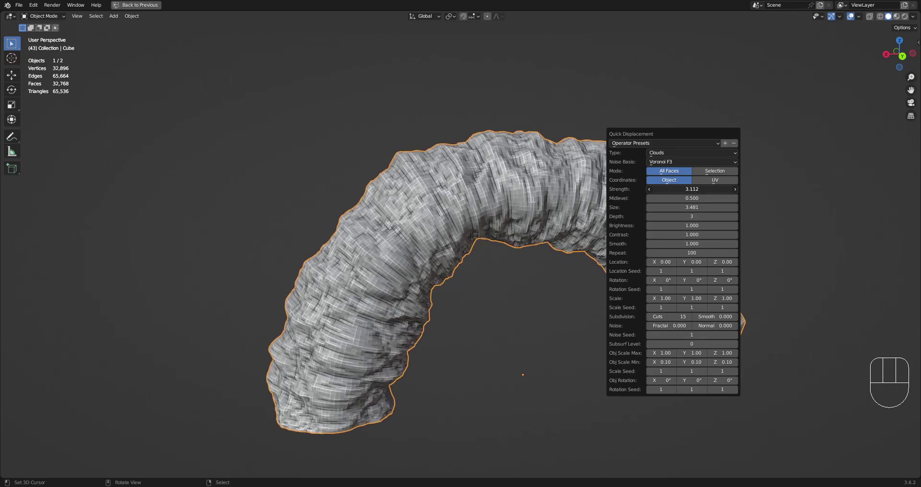
drag(523, 263, 539, 258)
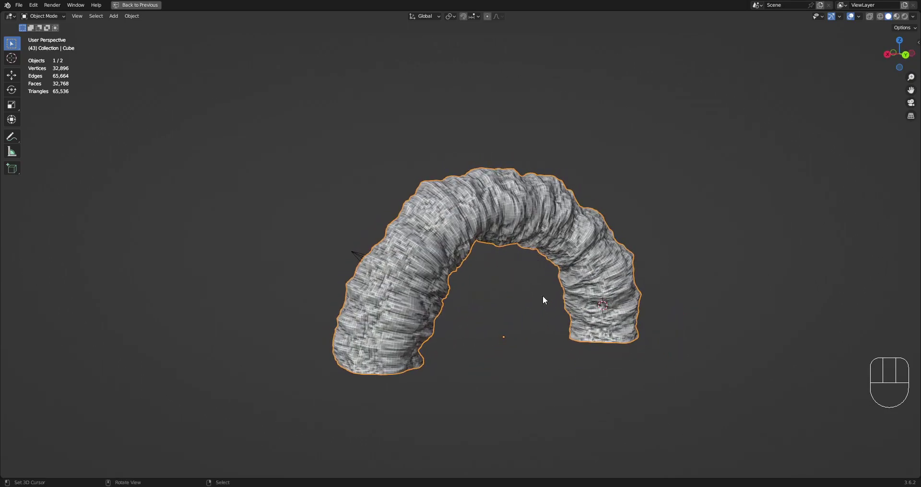
key(F9)
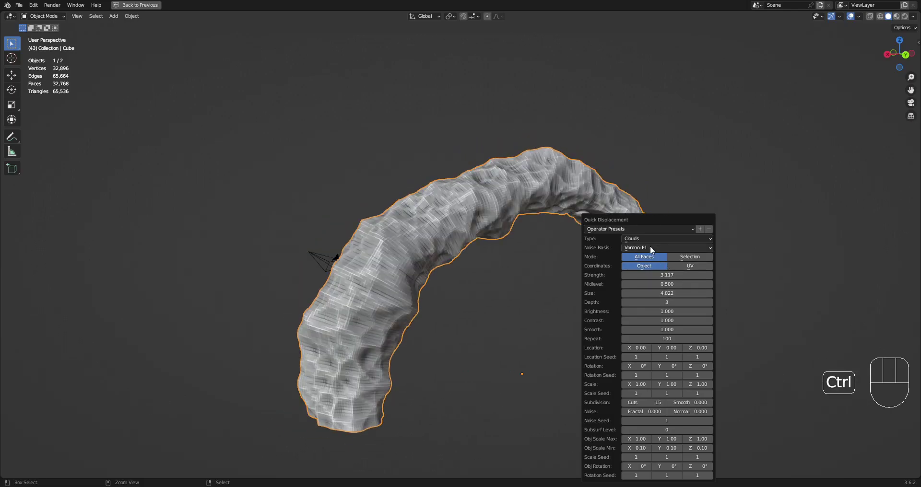
drag(555, 255, 537, 254)
drag(556, 248, 561, 201)
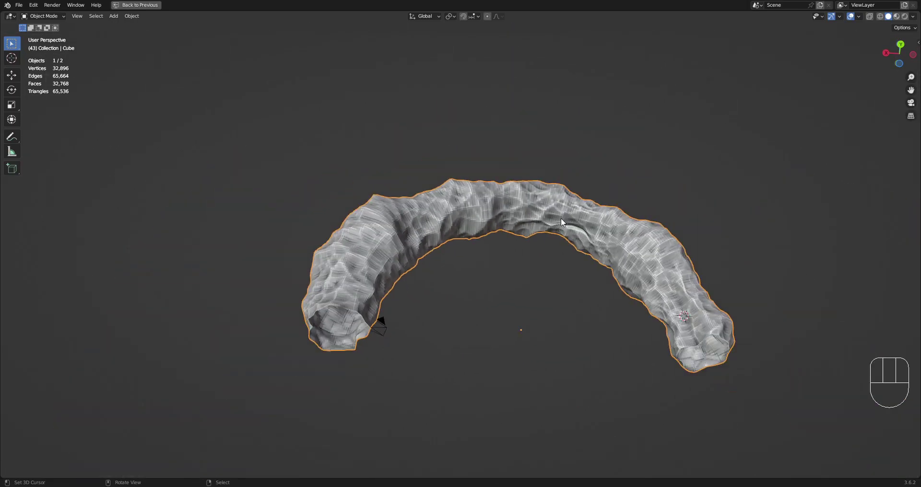
drag(570, 235, 549, 259)
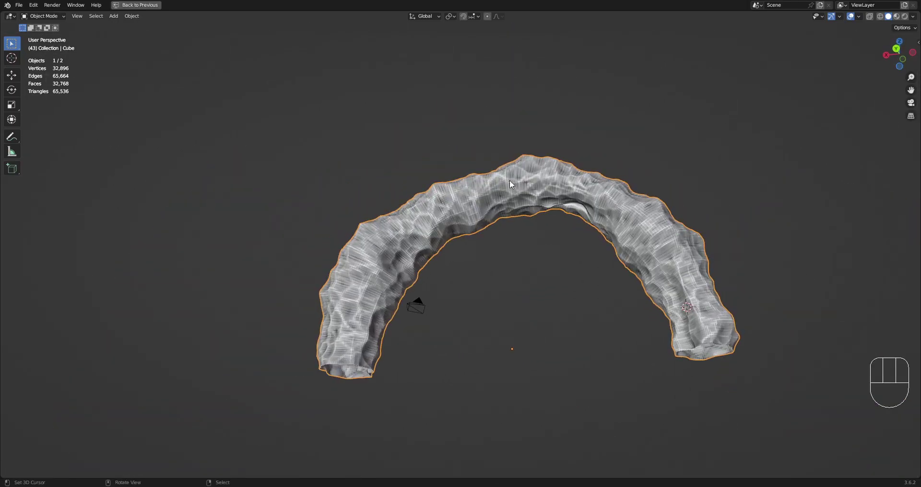
Tweak the displacement once more and smooth-shade the arch tube
key(F9)
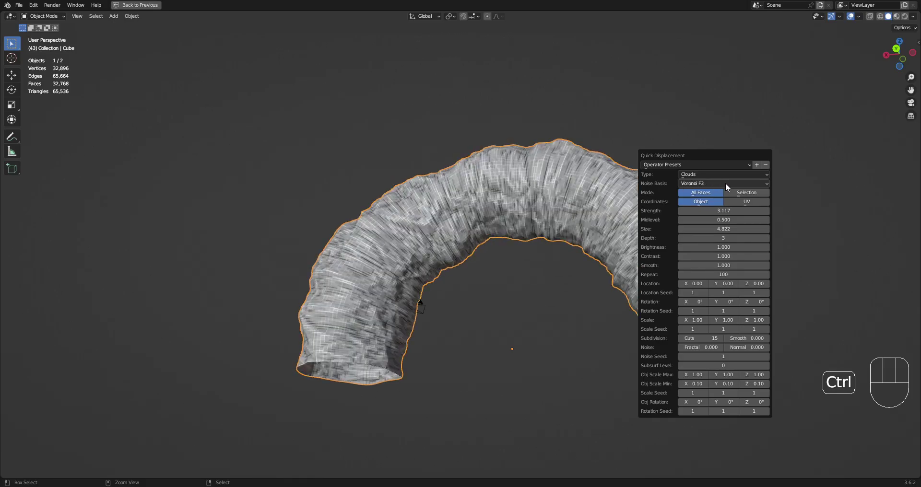
drag(400, 265, 433, 302)
middle_click(515, 307)
drag(414, 313, 412, 320)
drag(556, 284, 516, 293)
drag(569, 293, 553, 280)
key(w)
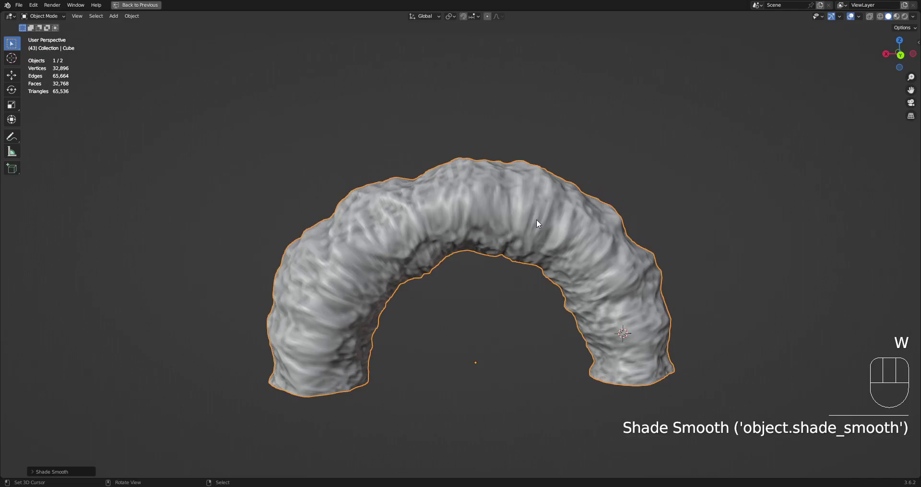
Inspect the smoothed arch, reselect the tube and bring up the Random Flow tools
drag(553, 277, 561, 277)
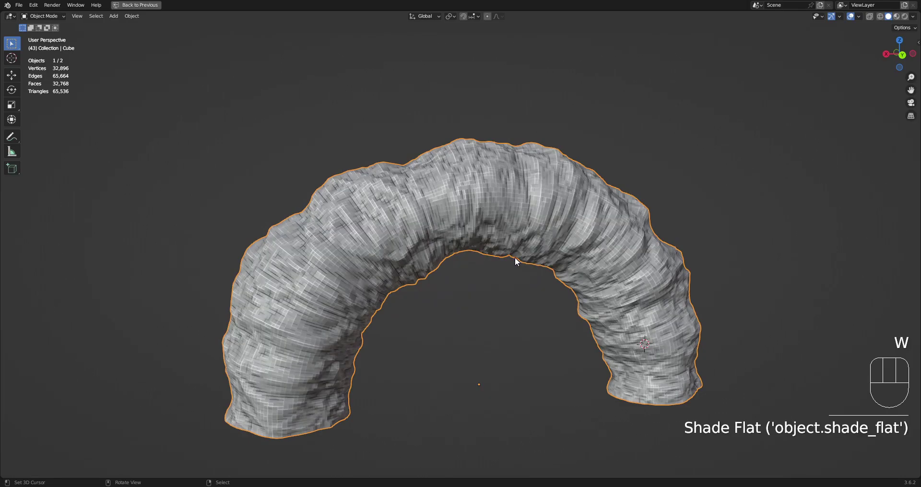
drag(523, 224, 540, 215)
drag(549, 210, 562, 241)
drag(563, 241, 568, 258)
middle_click(544, 233)
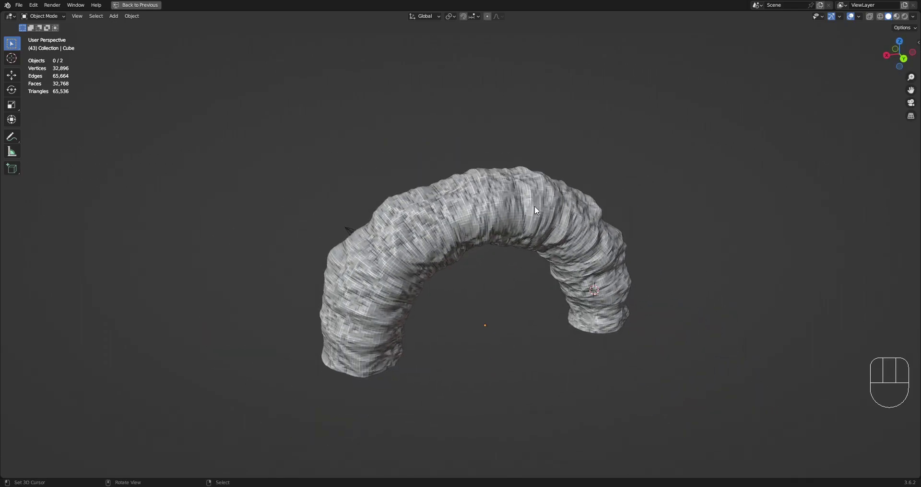
drag(536, 208, 552, 235)
drag(553, 236, 555, 203)
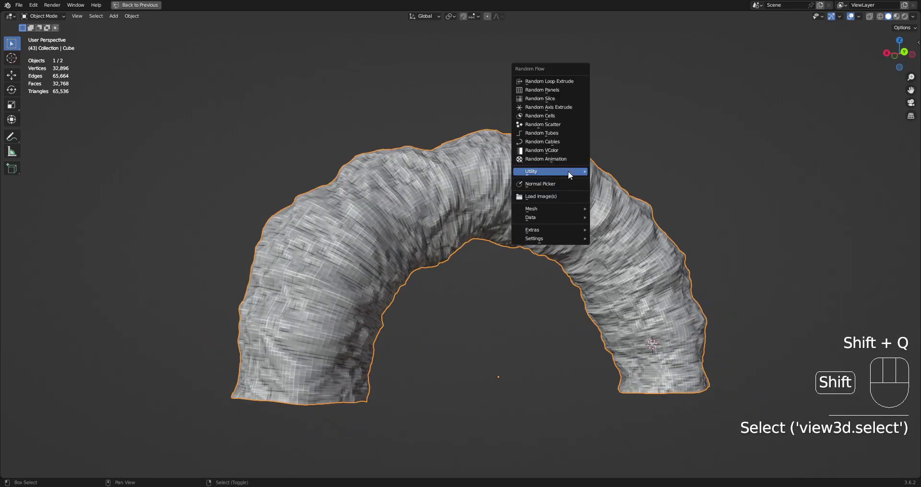
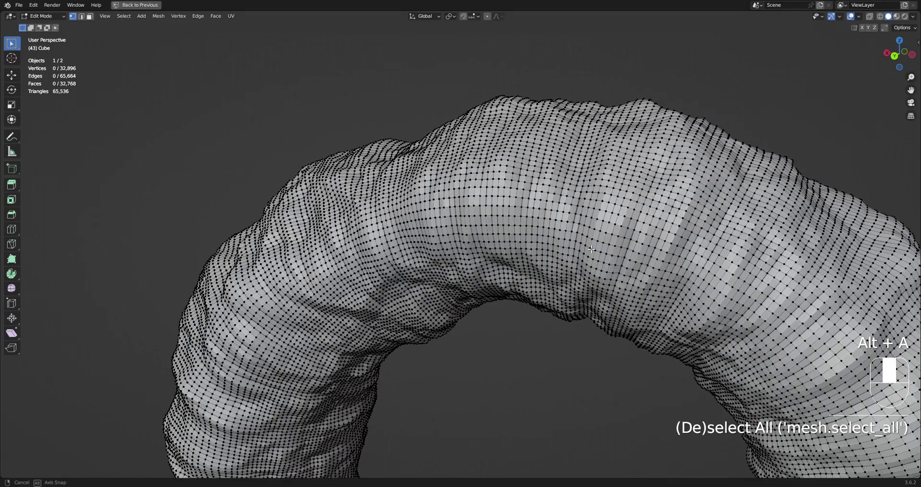
Subdivide the whole arch mesh to about 295,296 vertices and add a fine Blender Original cloud displacement, Strength 0.25, Size 0.5
key(a)
key(Tab)
drag(537, 219, 587, 224)
drag(589, 224, 578, 190)
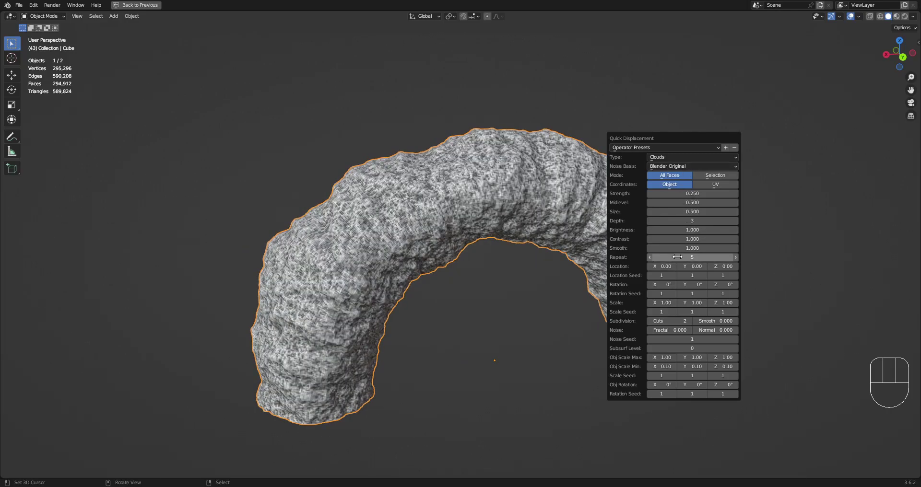
Subdivide the arch mesh further and inspect the surface grain up close, toggling wireframe
drag(537, 301, 553, 294)
key(F9)
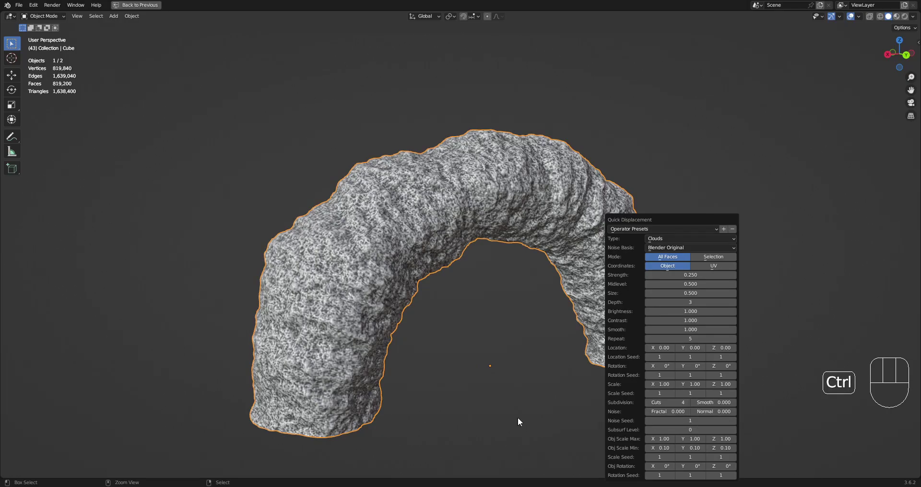
middle_click(581, 303)
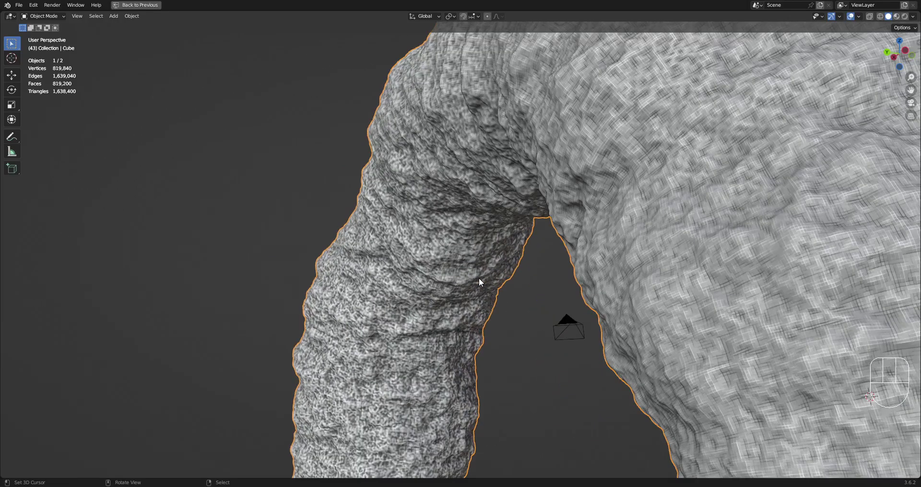
drag(482, 279, 572, 324)
key(shift+z)
drag(552, 257, 549, 369)
Re-subdivide at a lower level and run Quick Displacement again, landing near 131,328 vertices
key(shift+z)
drag(550, 366, 573, 296)
drag(603, 334, 600, 317)
drag(615, 321, 594, 319)
key(F9)
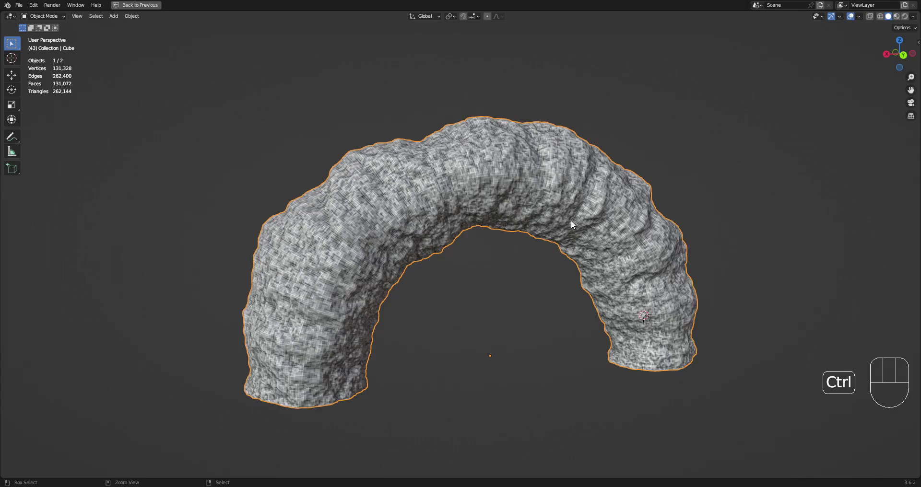
Apply another Quick Displacement pass to the arch for a denser pitted rock surface
drag(601, 238, 570, 237)
middle_click(569, 238)
drag(570, 238, 611, 239)
key(F9)
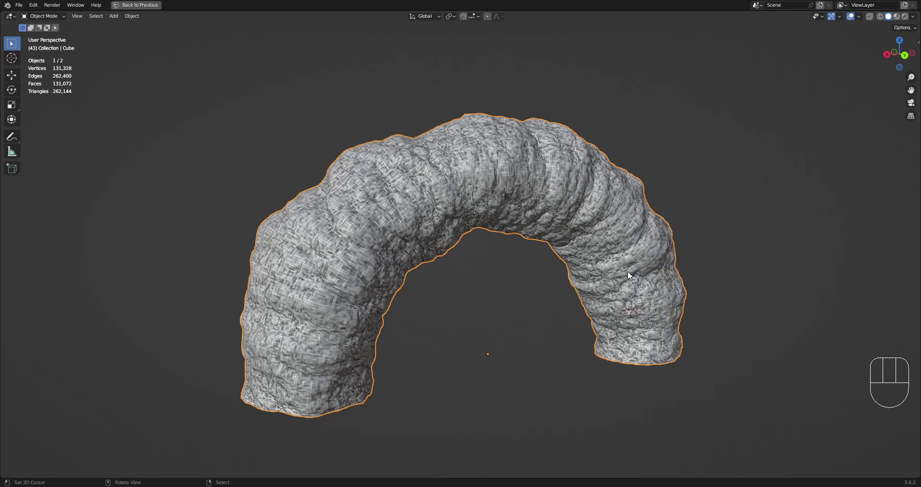
key(F9)
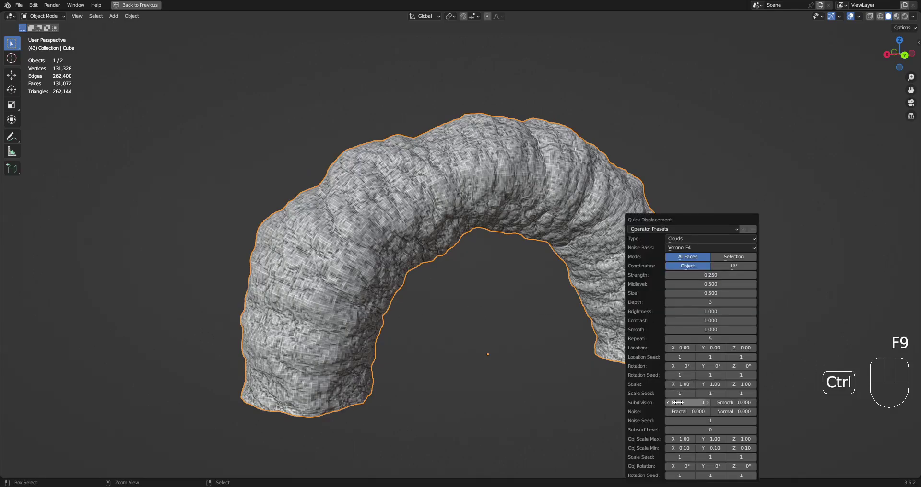
Add a Subdivision Surface modifier to the arch (~1.18M vertices) and restore the side panels
drag(513, 239, 533, 237)
key(F9)
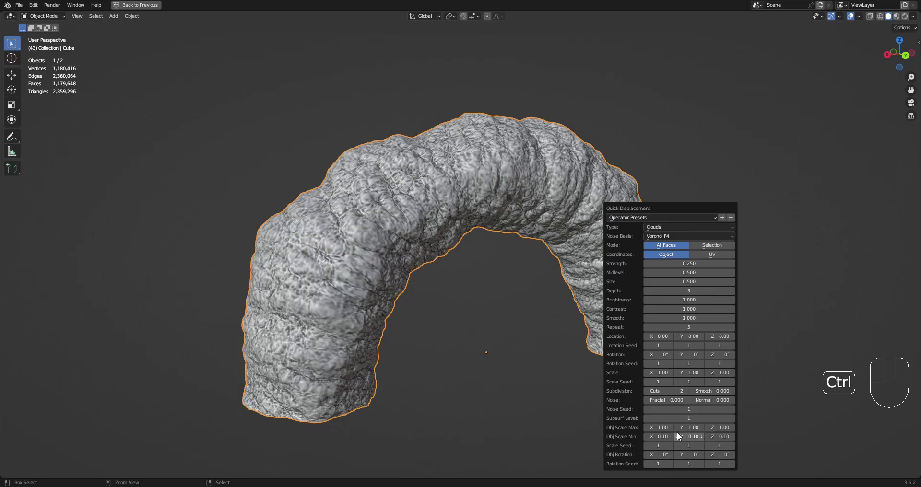
key(ctrl+space)
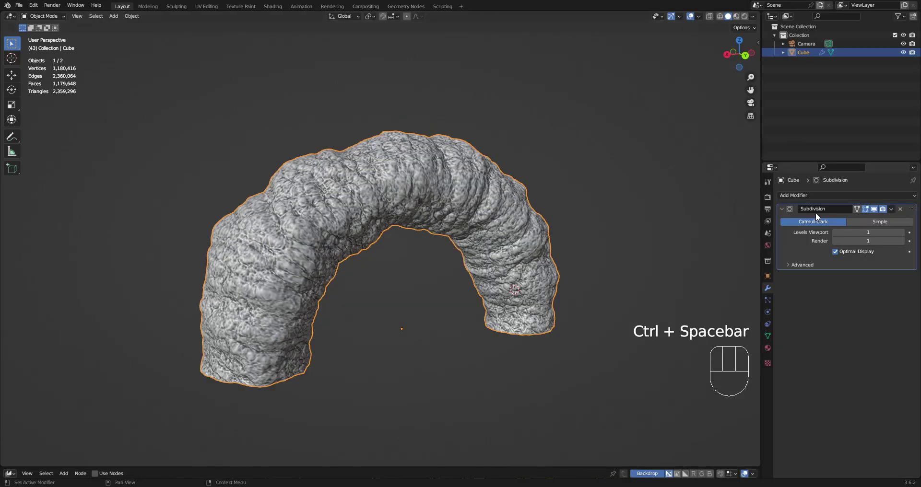
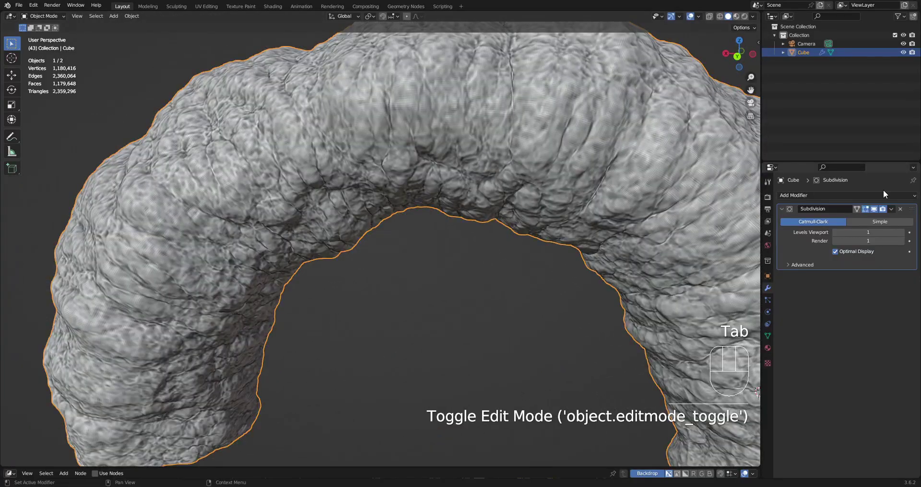
Remove the arch's Subdivision modifier and shade it smooth at about 295,000 faces
click(905, 213)
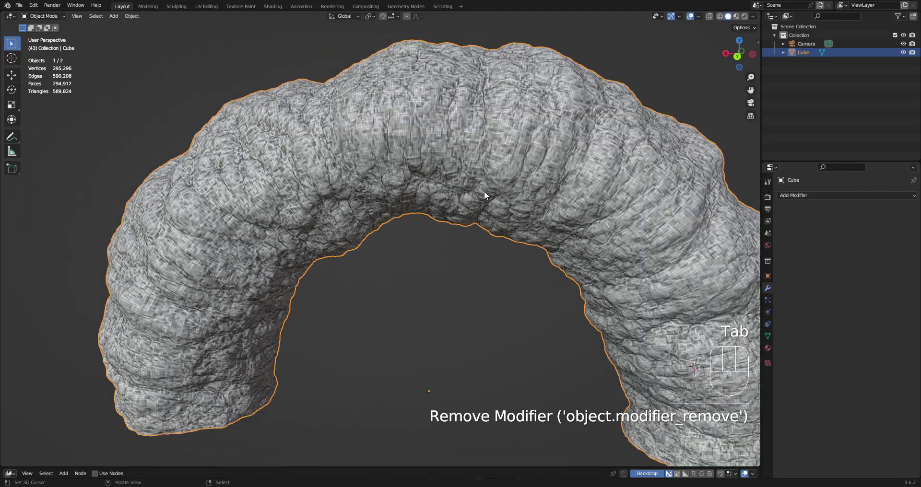
drag(484, 185, 477, 169)
drag(509, 190, 503, 215)
drag(503, 216, 462, 154)
drag(462, 154, 464, 218)
key(alt+a)
key(ctrl+space)
Add a UV sphere beneath the arch and scale it flat along Z into a disc
drag(547, 238, 482, 206)
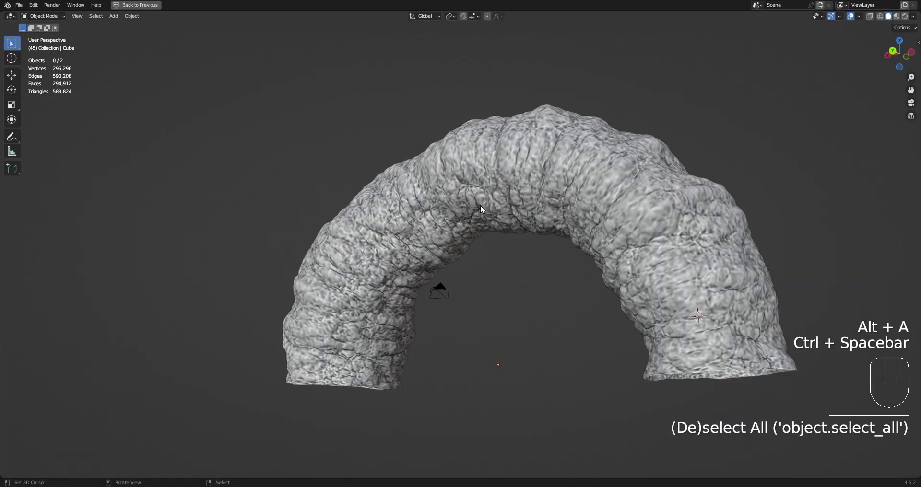
drag(480, 257, 495, 278)
drag(417, 284, 465, 247)
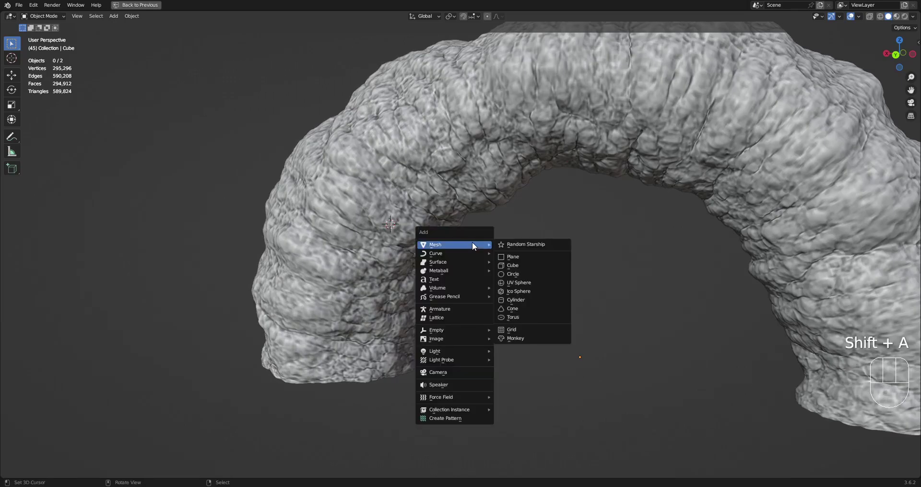
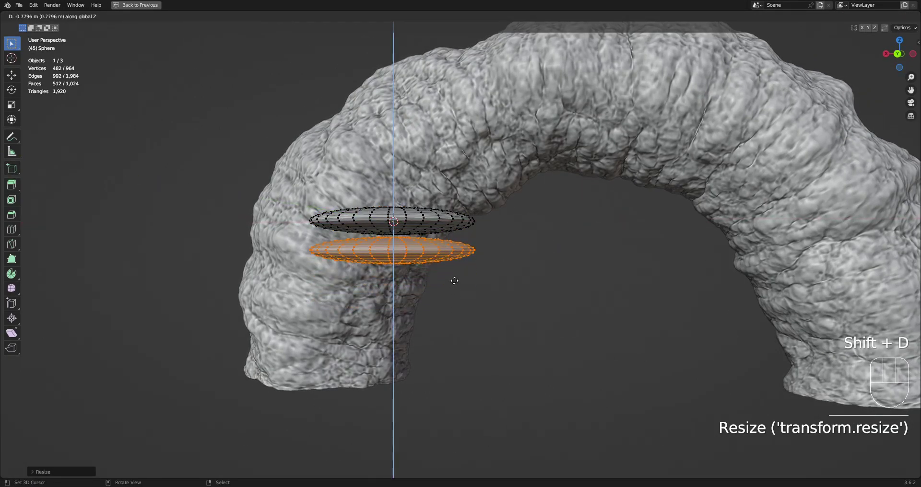
Duplicate the disc downward, shrink the lower copy and separate the top disc into its own object
key(s)
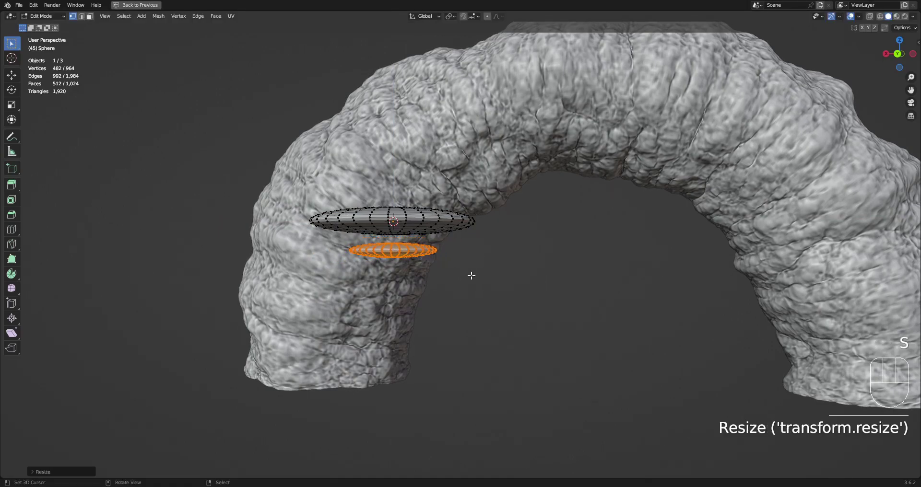
key(Tab)
click(433, 216)
drag(450, 214, 467, 220)
key(ctrl+shift+x)
middle_click(500, 226)
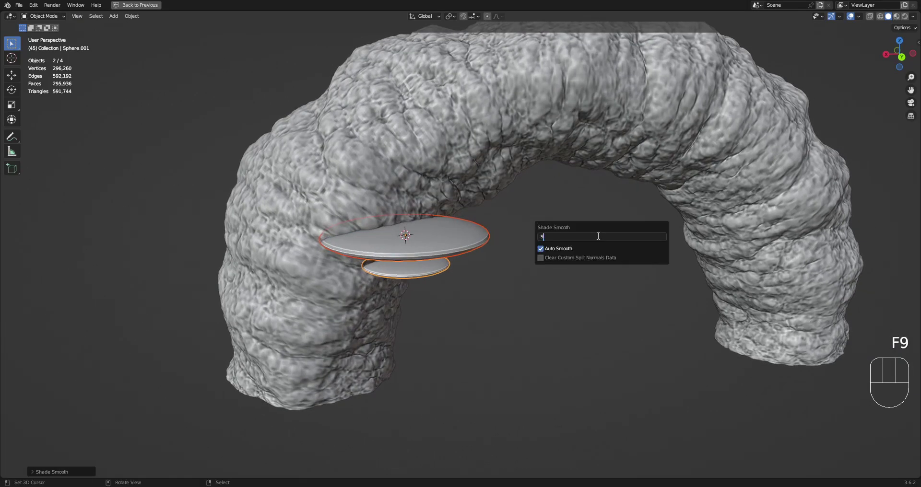
Shade the disc smooth and cover its top with Random Flow Random Panels
right_click(449, 240)
key(Tab)
key(a)
key(Tab)
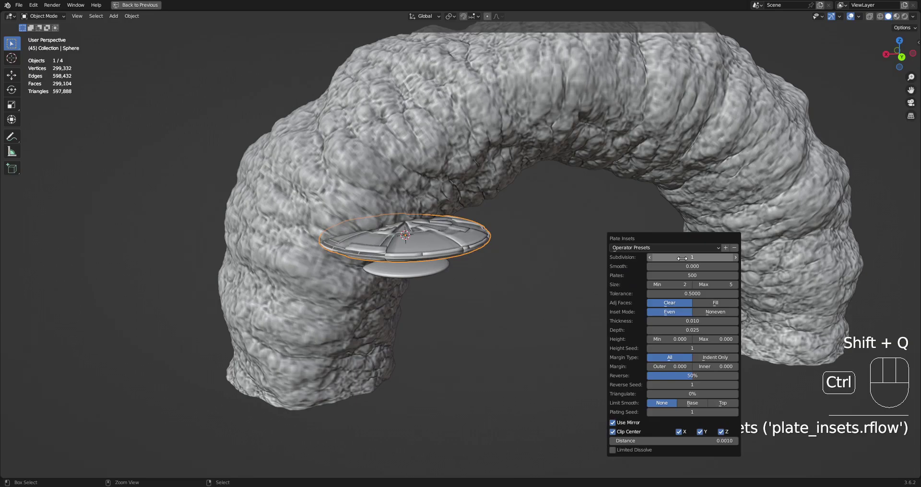
drag(473, 268, 465, 233)
click(417, 233)
Delete the greeble disc object from beneath the arch
key(Tab)
key(a)
key(Tab)
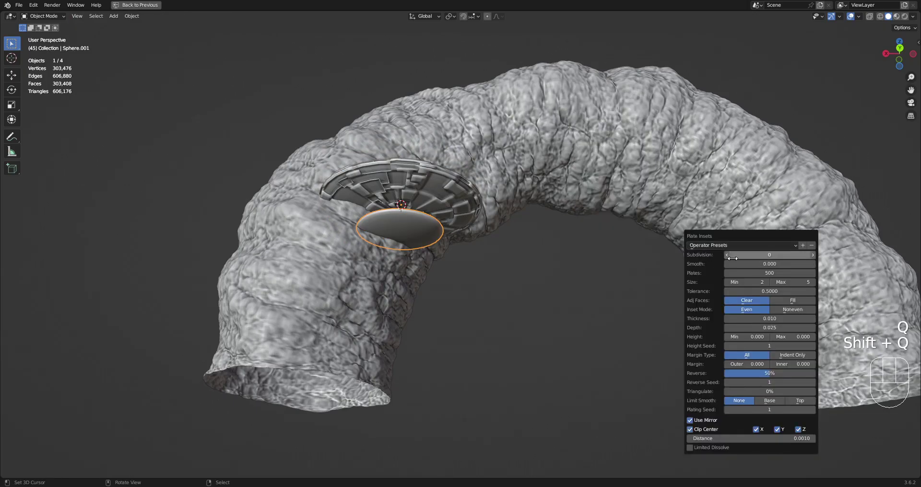
drag(446, 201, 447, 231)
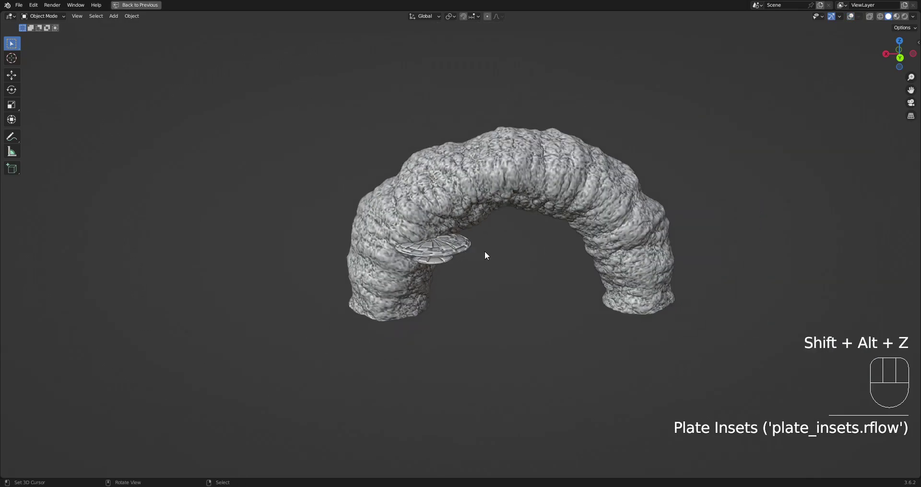
Orbit around the arch to inspect it and its underside from several angles
drag(525, 257, 462, 253)
drag(467, 253, 575, 257)
drag(576, 258, 552, 306)
drag(564, 266, 458, 284)
drag(456, 280, 545, 261)
drag(440, 313, 466, 323)
drag(469, 316, 490, 269)
drag(556, 269, 527, 204)
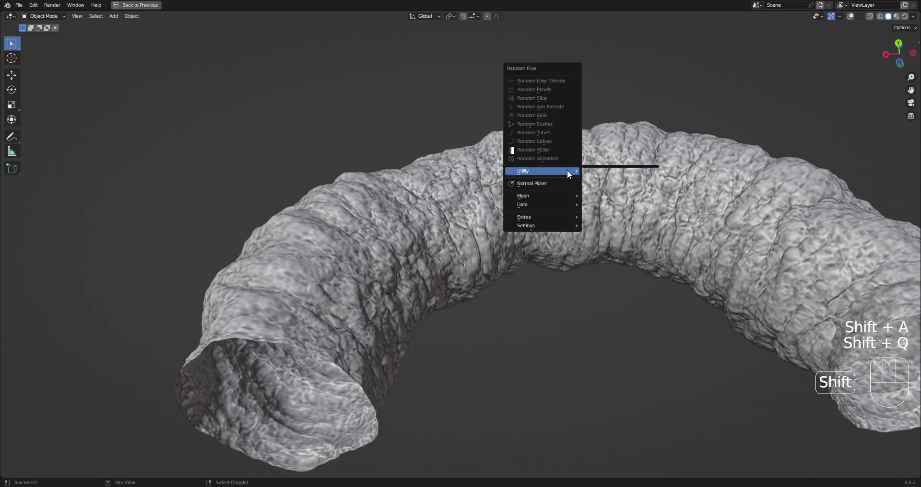
drag(633, 239, 610, 234)
drag(556, 197, 560, 212)
Add a cube under the arch and stretch it along the arch's span into a thin slab
click(553, 222)
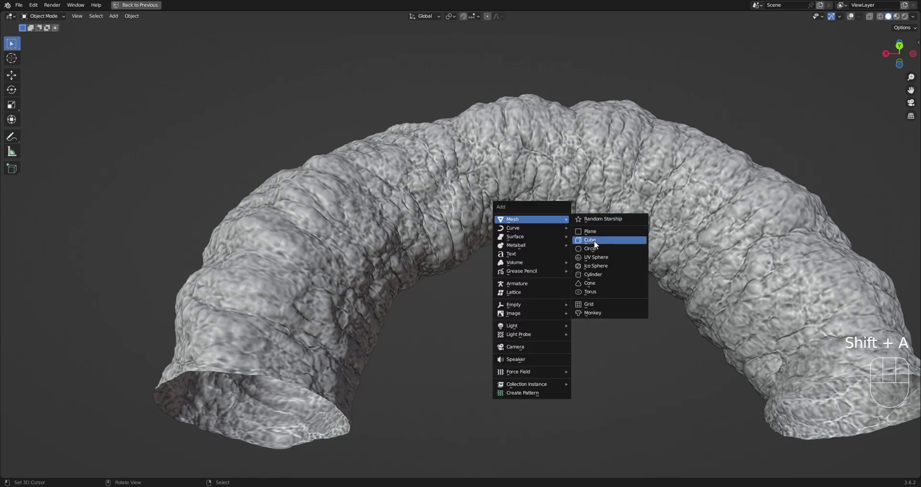
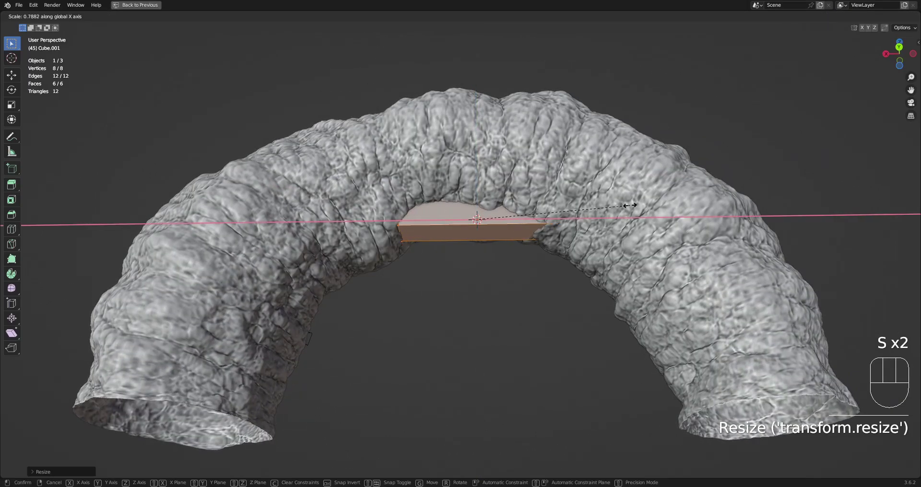
key(shift+h)
drag(524, 235, 525, 266)
key(Tab)
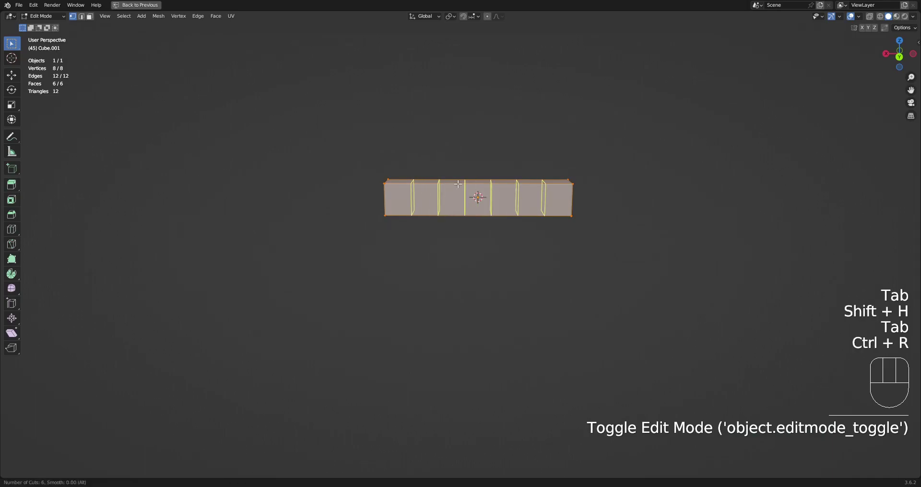
middle_click(468, 201)
Loop-cut the slab lengthwise and crosswise into an even grid of faces
key(3)
drag(397, 217, 525, 191)
right_click(547, 189)
key(Tab)
drag(563, 266, 557, 217)
key(alt+h)
drag(509, 262, 500, 209)
click(473, 239)
Select every face of the 60-vertex, 50-face slab and leave Edit Mode
key(Tab)
key(a)
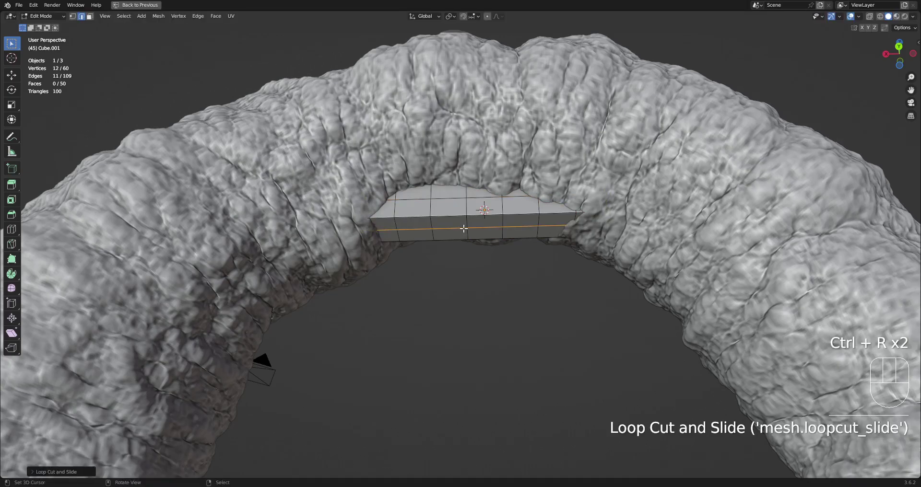
key(a)
key(Tab)
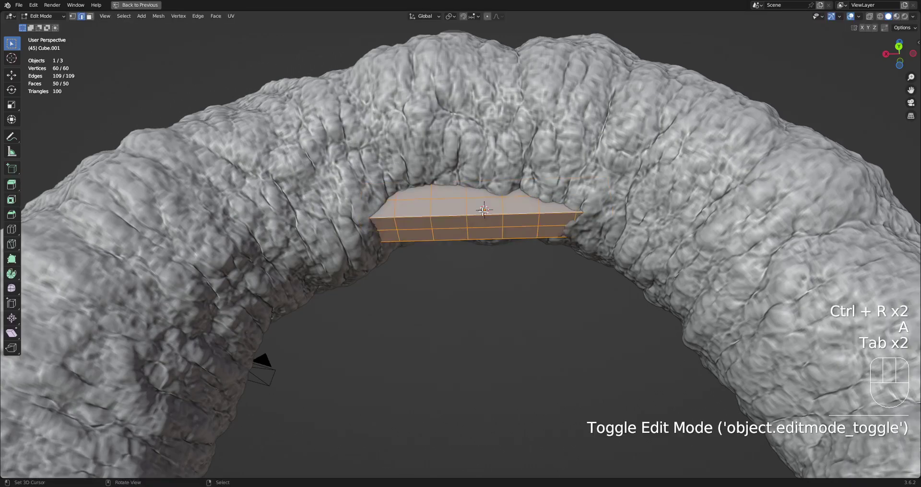
drag(543, 160, 548, 194)
middle_click(548, 195)
drag(529, 206, 531, 182)
key(a)
key(Tab)
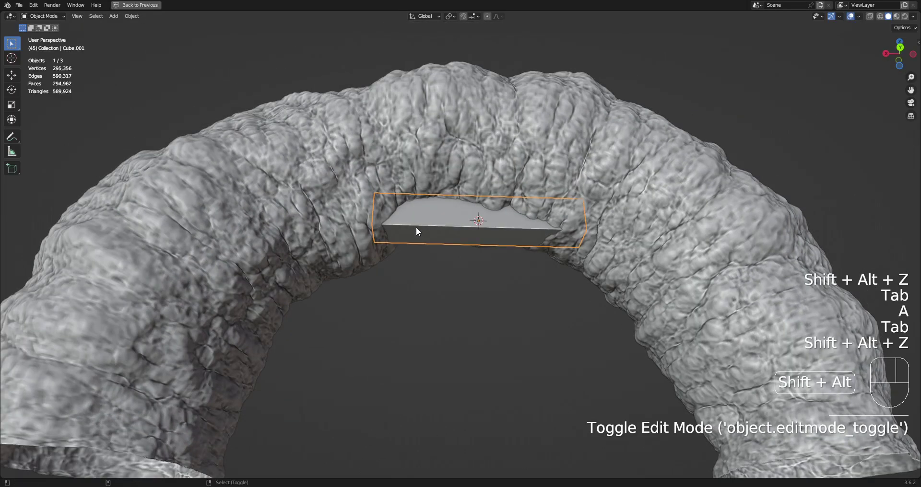
Enter Edit Mode on the slab and arch and select all geometry before opening Random Flow
key(Tab)
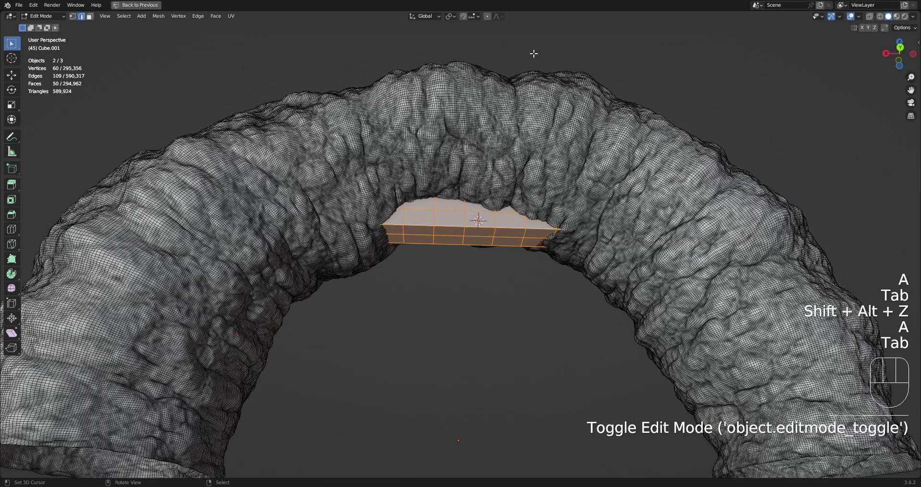
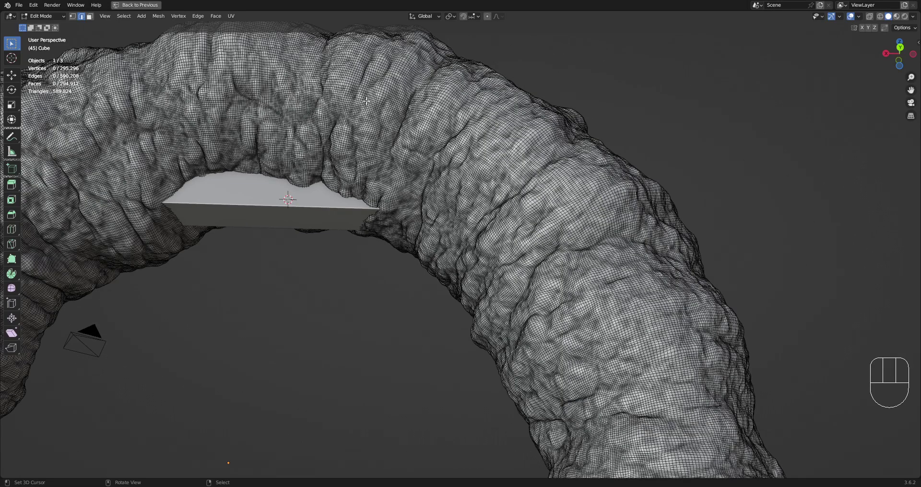
key(a)
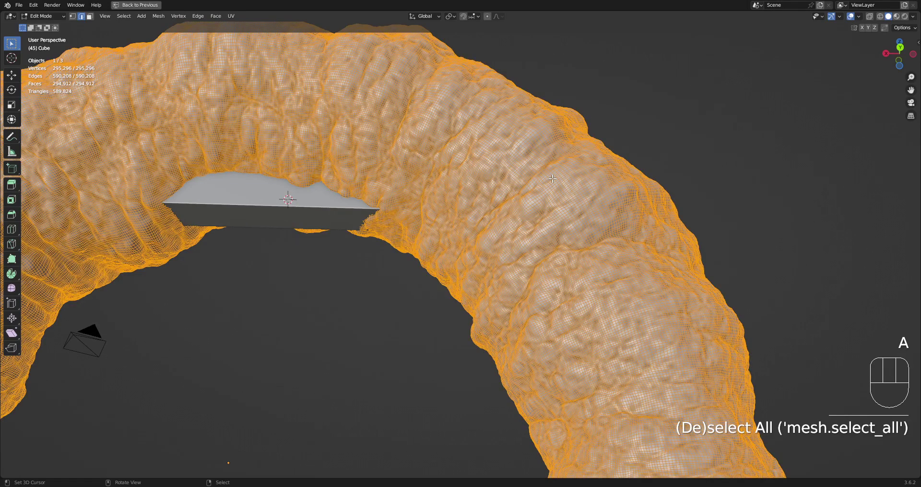
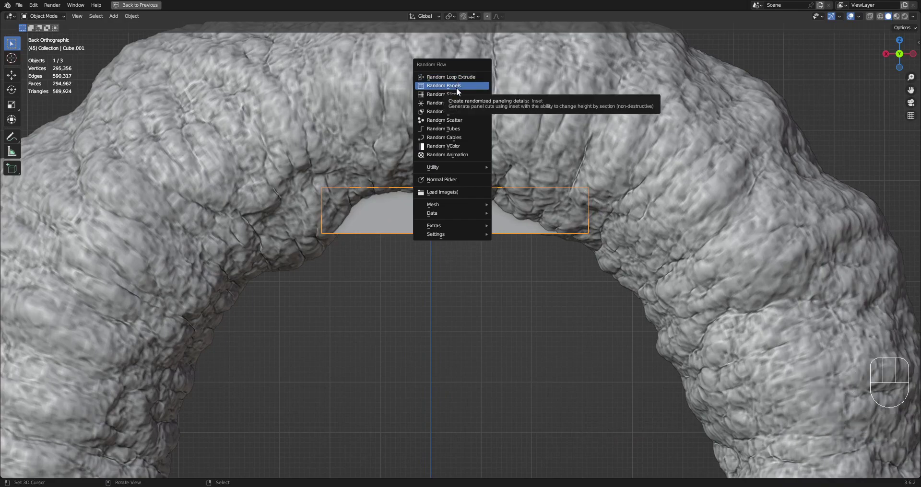
Slide the slab sideways along the arch's length with G X
drag(483, 266, 483, 236)
middle_click(482, 236)
drag(491, 271, 525, 229)
key(Tab)
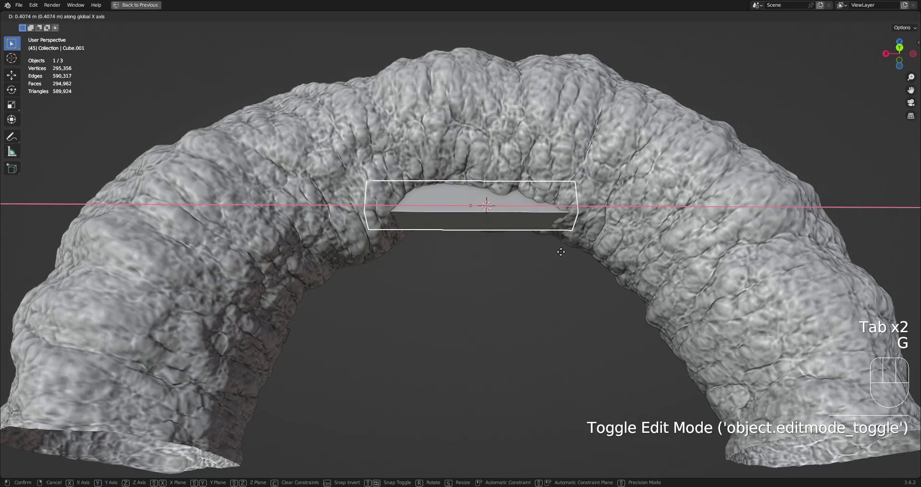
Run Random Axis Extrude on the slab and tune Source Extrude and Axis Loop counts
key(Tab)
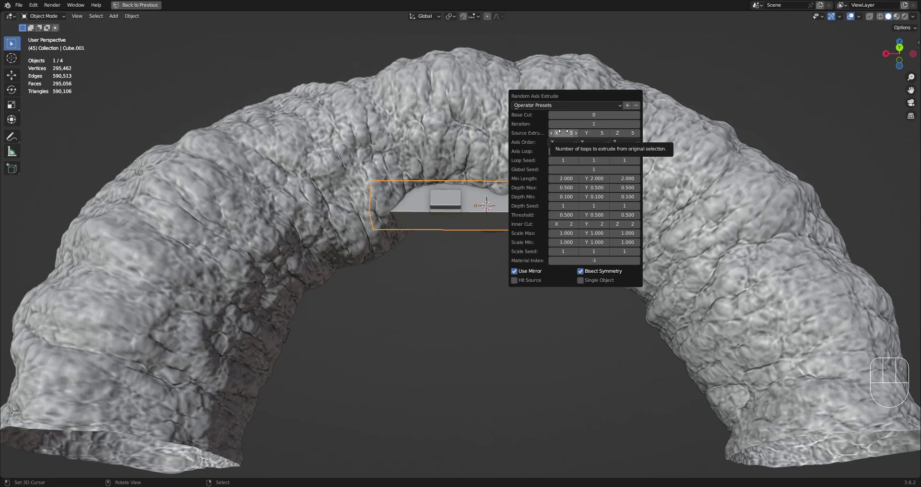
key(Tab)
right_click(452, 202)
right_click(499, 211)
key(Tab)
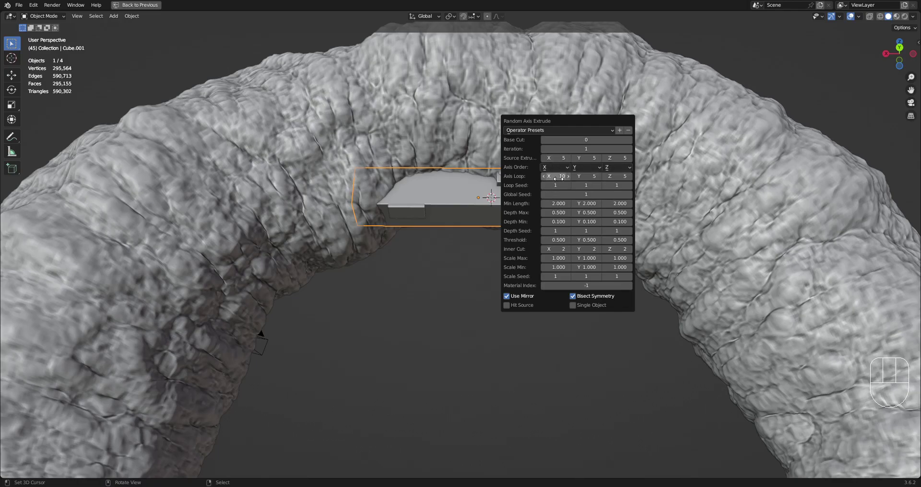
Select the RAExtr test object and isolate it in local view to inspect it
drag(558, 150, 561, 133)
click(565, 161)
key(Tab)
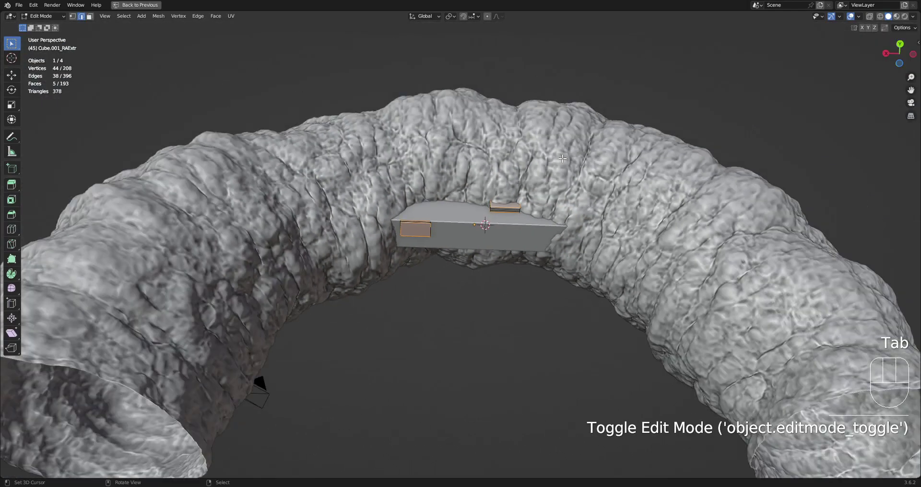
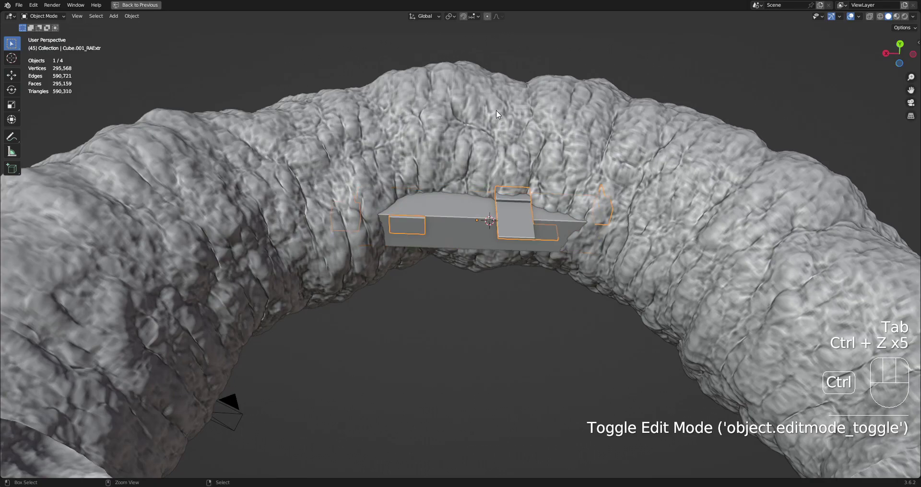
key(x)
drag(484, 203, 547, 187)
key(shift+h)
drag(623, 172, 629, 203)
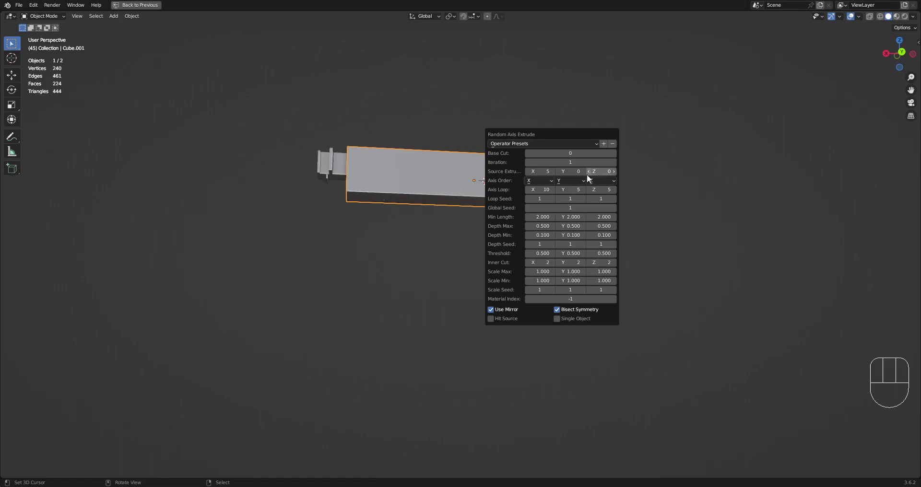
drag(317, 173, 349, 218)
middle_click(529, 215)
Raise the extrusion Iteration to 17, delete the test object and return to the full scene
key(F9)
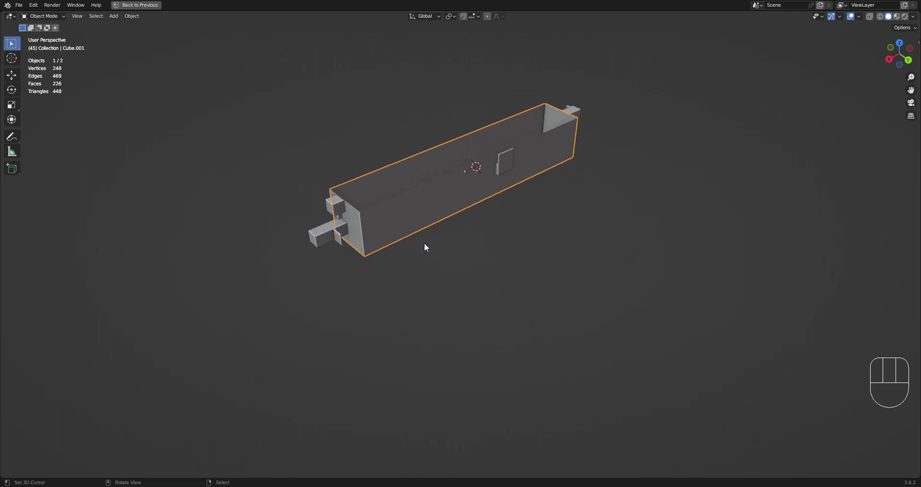
drag(347, 239, 356, 223)
drag(450, 189, 442, 210)
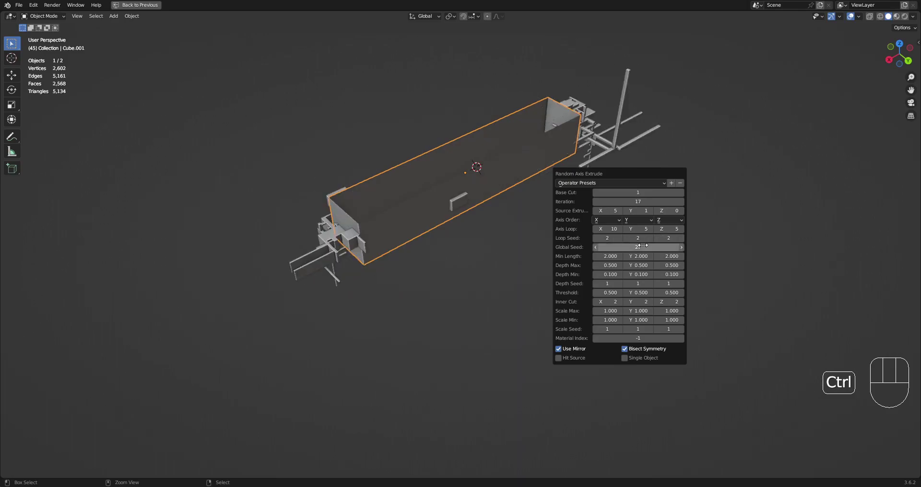
drag(611, 223, 582, 180)
right_click(585, 198)
key(alt+h)
drag(493, 209, 507, 178)
key(Tab)
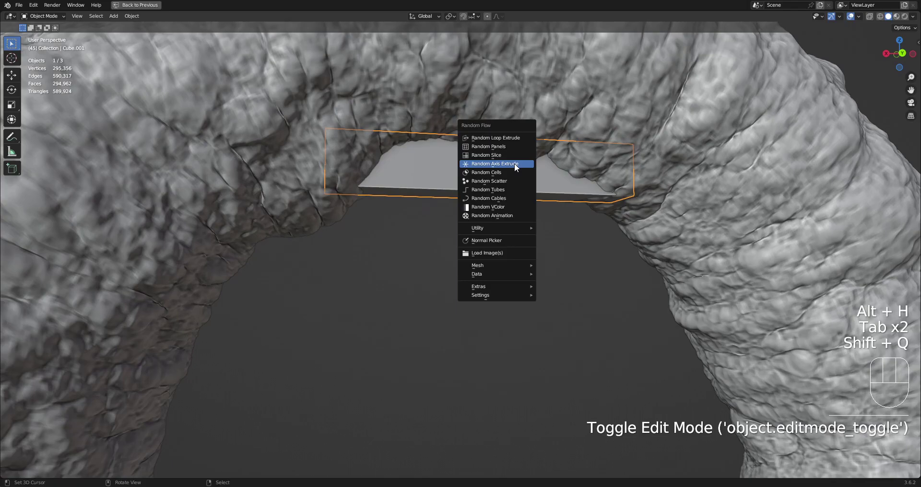
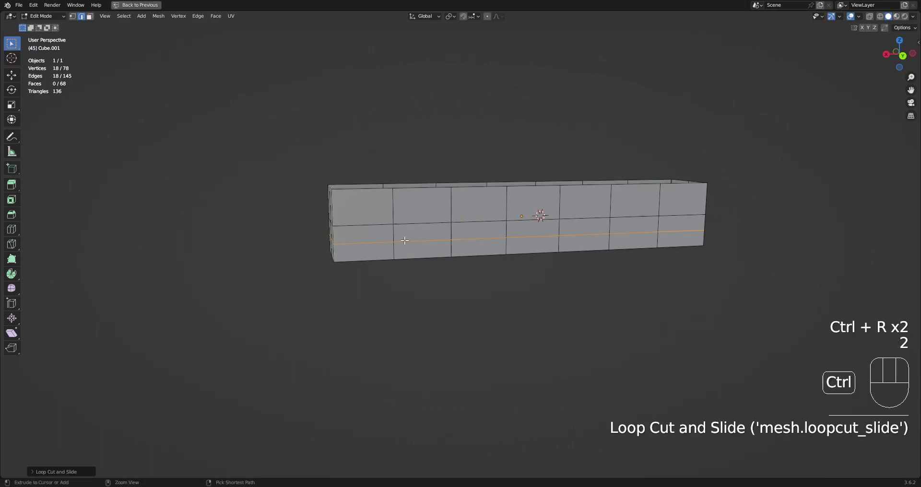
Reapply Random Axis Extrude to the slab with Base Cut 1 and Iteration 17, sprouting branching rods
drag(441, 241, 488, 233)
key(alt+a)
right_click(515, 224)
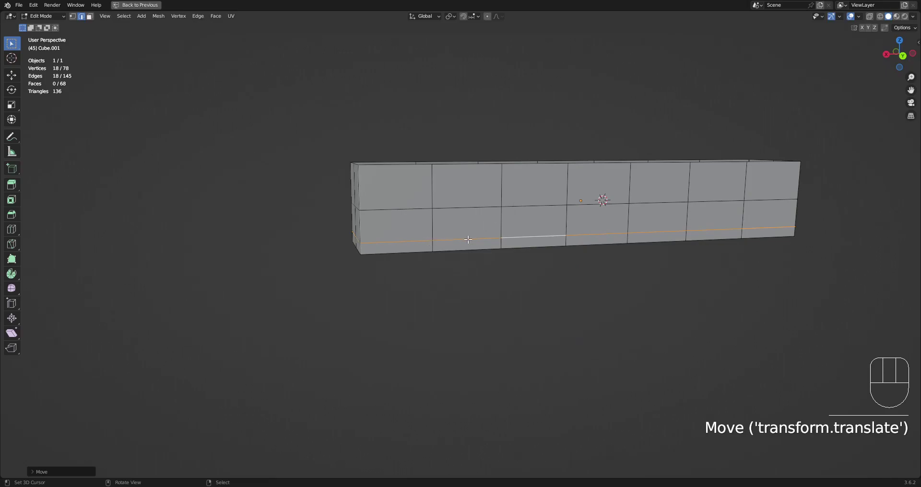
key(a)
Lower the Random Axis Extrude cut and iteration values for a sparser, compact cluster of rods
key(Tab)
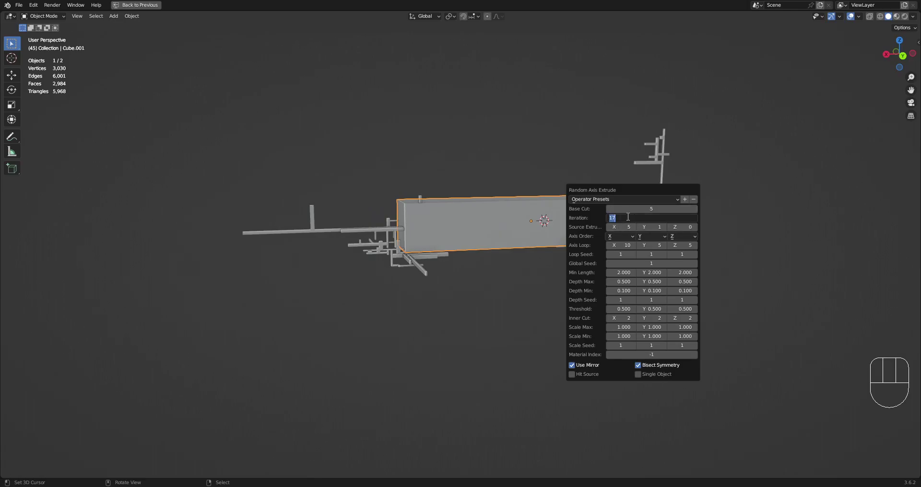
drag(387, 255, 412, 274)
middle_click(469, 280)
Reopen the Random Axis Extrude panel (F9) and zoom in on the extruded blocks
key(F9)
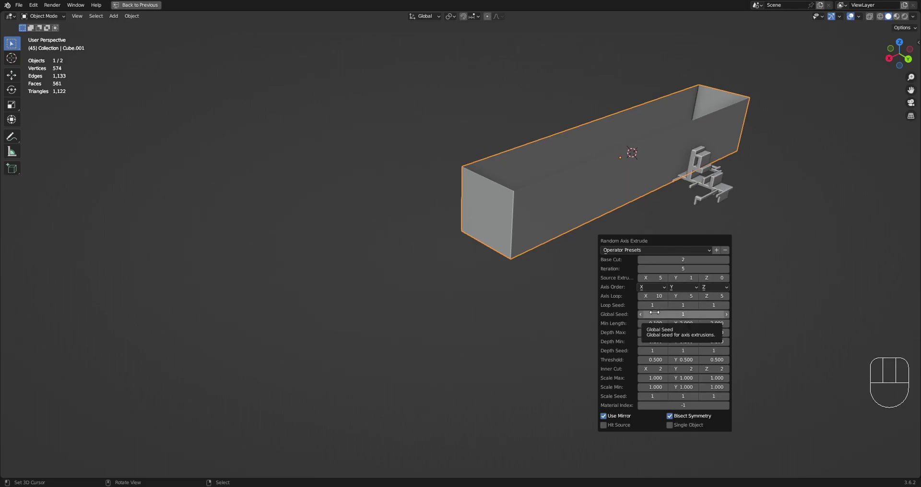
drag(716, 216, 687, 214)
middle_click(791, 310)
drag(681, 313, 713, 312)
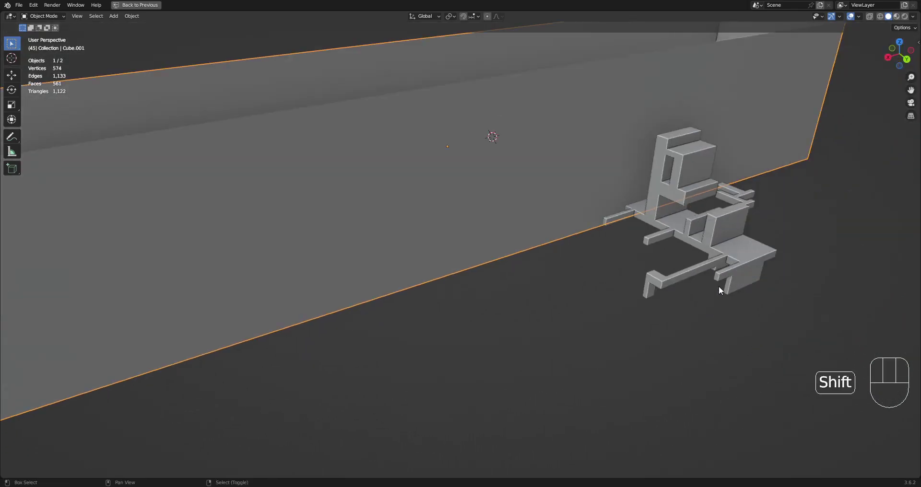
drag(723, 289, 618, 295)
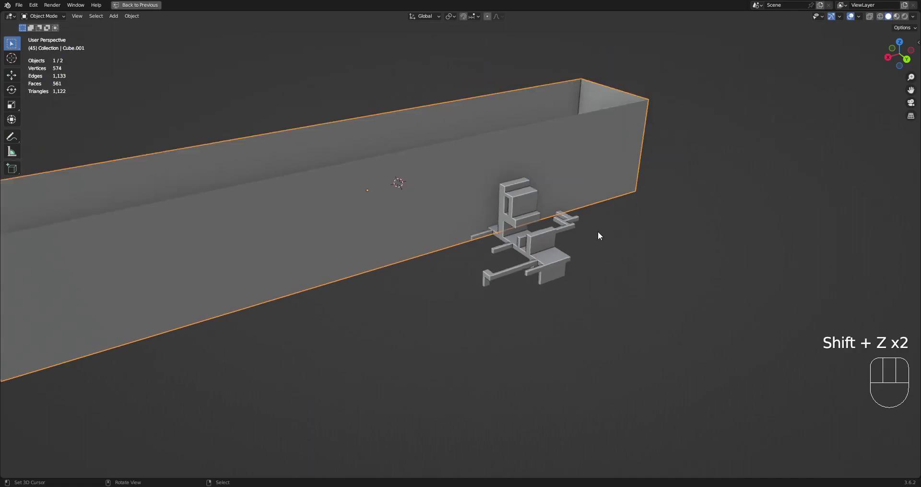
Repeat the random extrusion on the box and check the beams growing from its ends
key(F9)
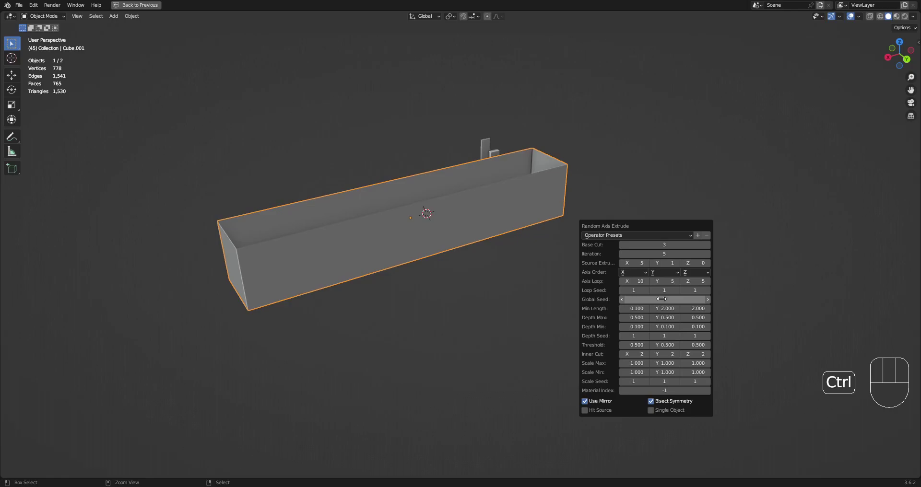
drag(288, 278, 321, 272)
middle_click(517, 249)
drag(492, 259, 546, 221)
middle_click(608, 202)
Generate another round of random beams, ending at base cut 0 and five iterations
key(F9)
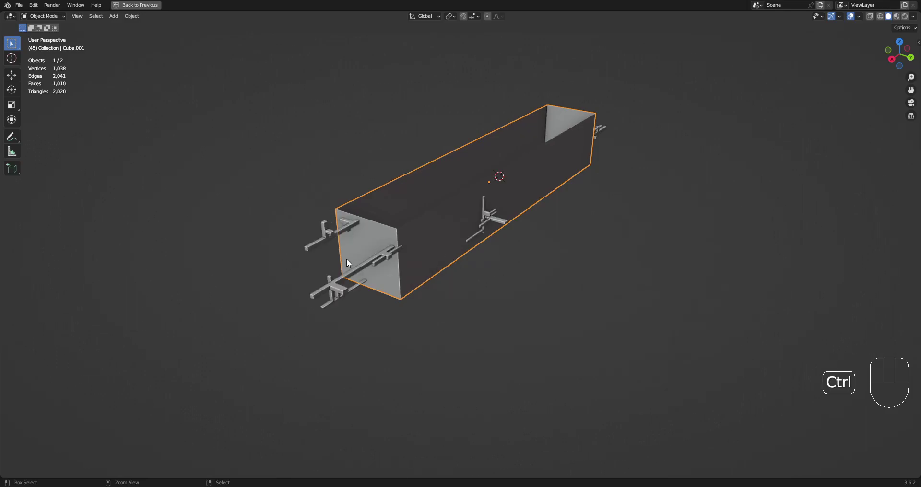
drag(610, 231, 562, 237)
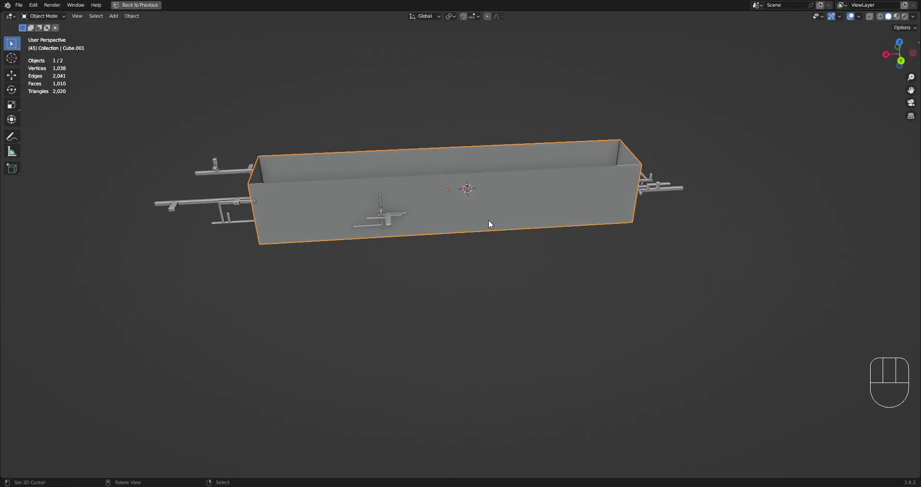
drag(496, 248, 535, 255)
drag(533, 233, 555, 233)
Delete the test box and unhide the rocky arch scene with Alt+H, bringing it into view
right_click(504, 232)
key(x)
key(alt+h)
drag(506, 229, 555, 237)
drag(555, 238, 521, 186)
middle_click(521, 186)
Commit the slab as a plain block, zoom out to the whole arch and select the slab beneath it
key(Tab)
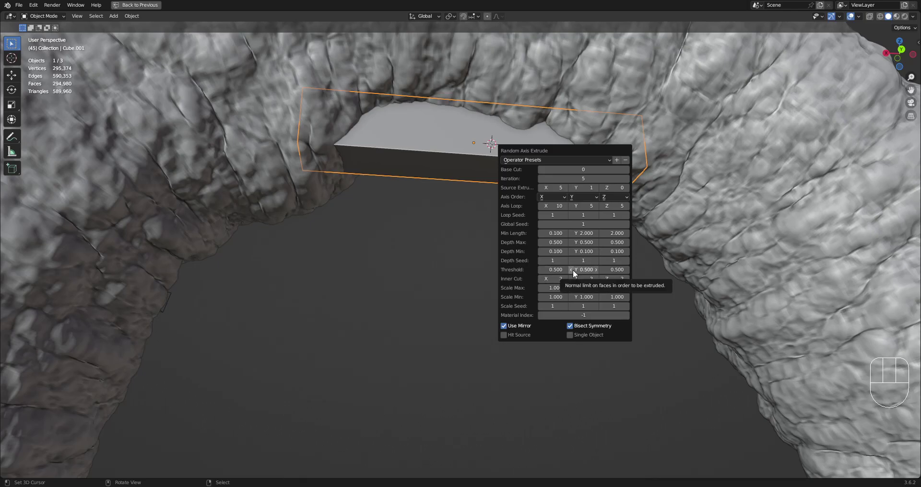
drag(450, 247, 517, 308)
middle_click(672, 276)
click(504, 240)
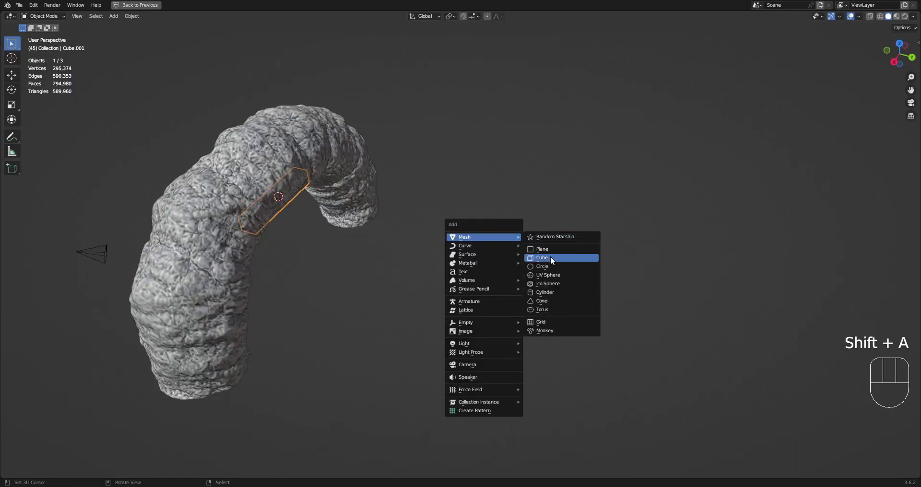
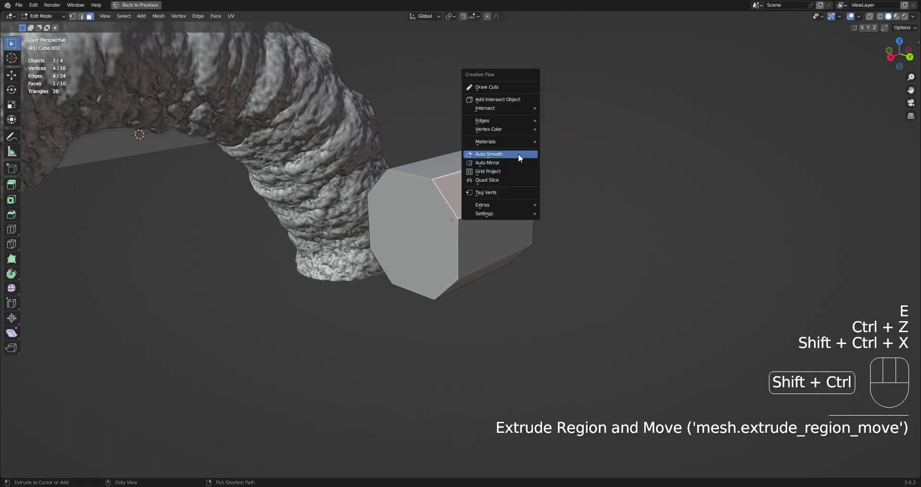
Leave Edit Mode on the shaped eight-sided prism so Random Axis Extrude can run on it
key(Tab)
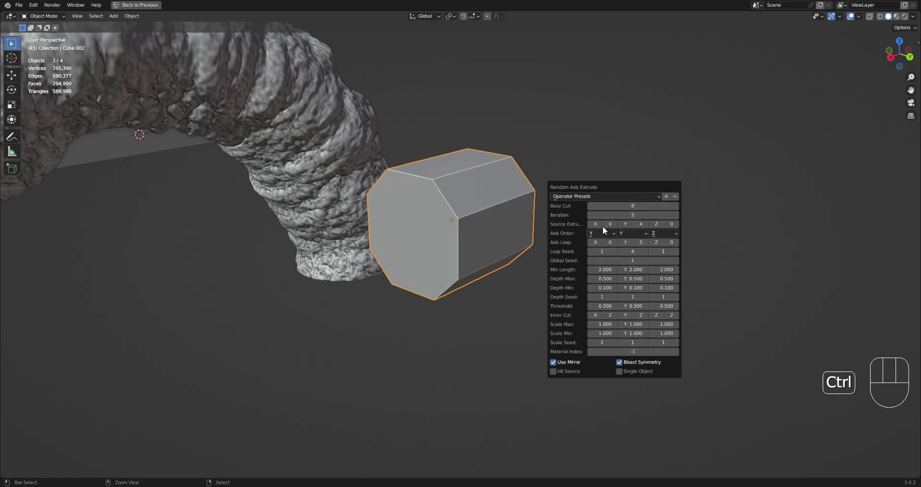
Run Random Axis Extrude on the prism and regenerate its random beams once
key(Tab)
key(Tab)
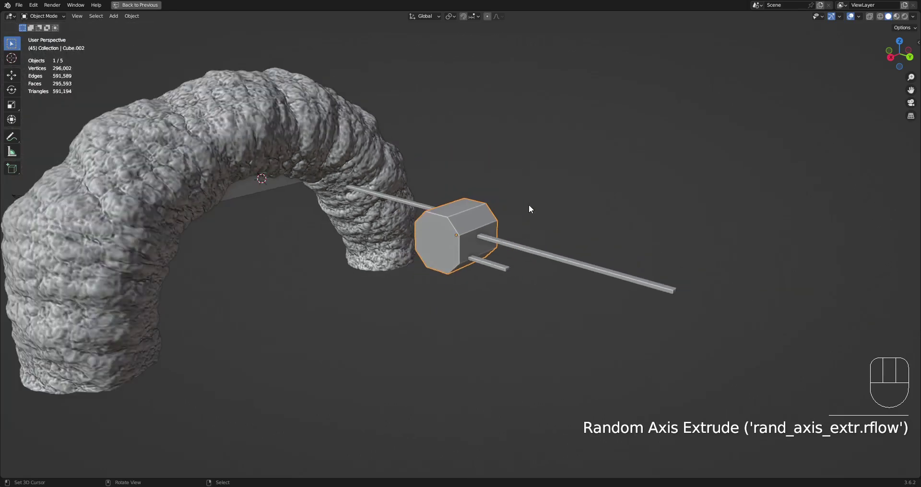
middle_click(486, 268)
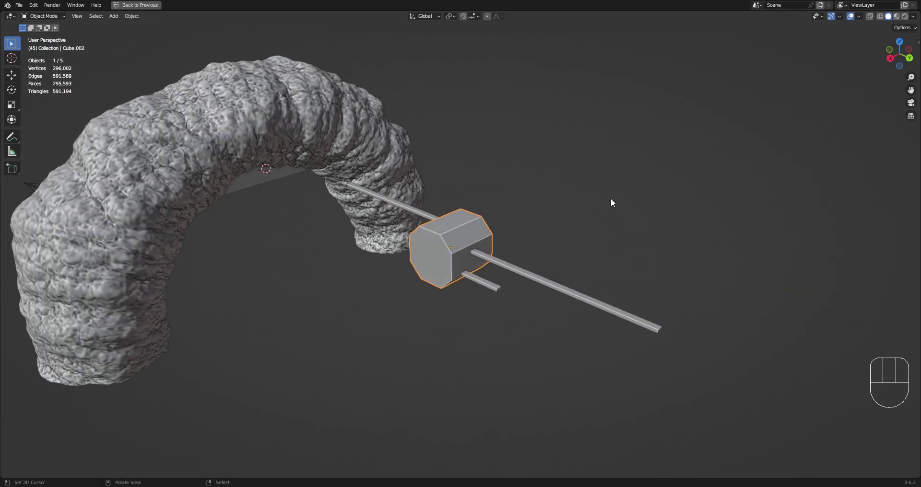
key(F9)
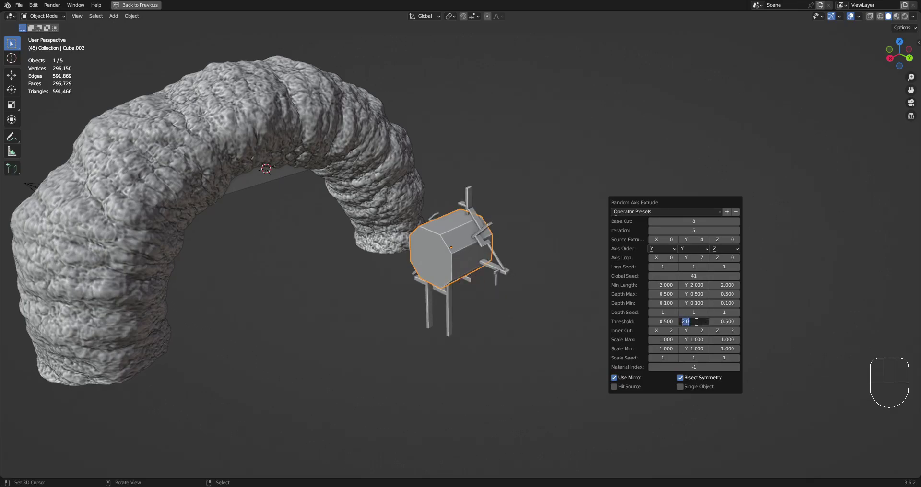
Delete the prism and its Cube.002_RAExtr extrusion result, leaving three objects
right_click(459, 212)
drag(461, 209, 495, 199)
drag(618, 209, 589, 210)
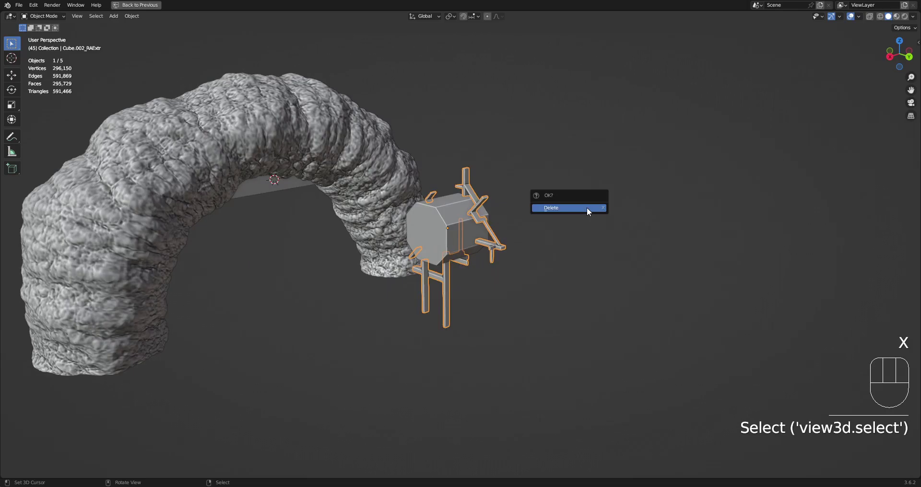
middle_click(316, 190)
drag(440, 273, 423, 205)
right_click(389, 358)
middle_click(428, 328)
Enter Edit Mode on the 78-vertex slab beneath the arch
key(Tab)
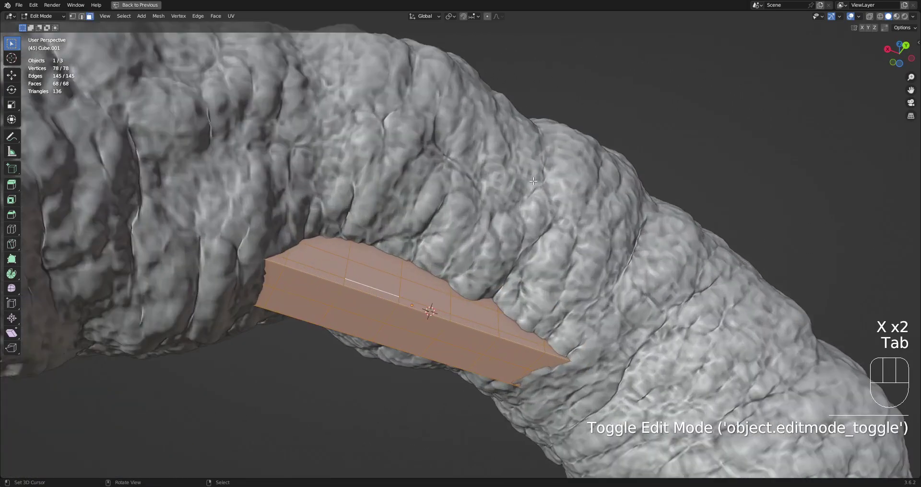
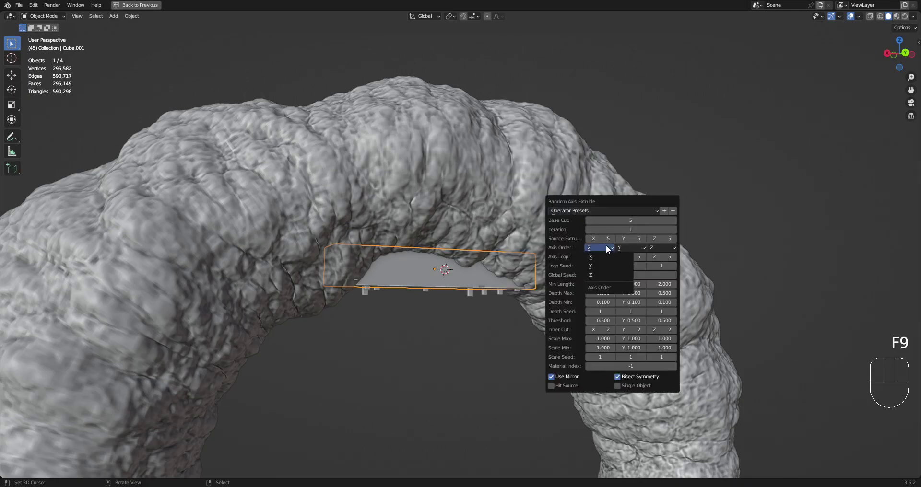
Look under the arch and rerun Random Axis Extrude on the slab for taller thin rods
drag(504, 288, 504, 253)
drag(527, 289, 532, 237)
middle_click(551, 236)
key(F9)
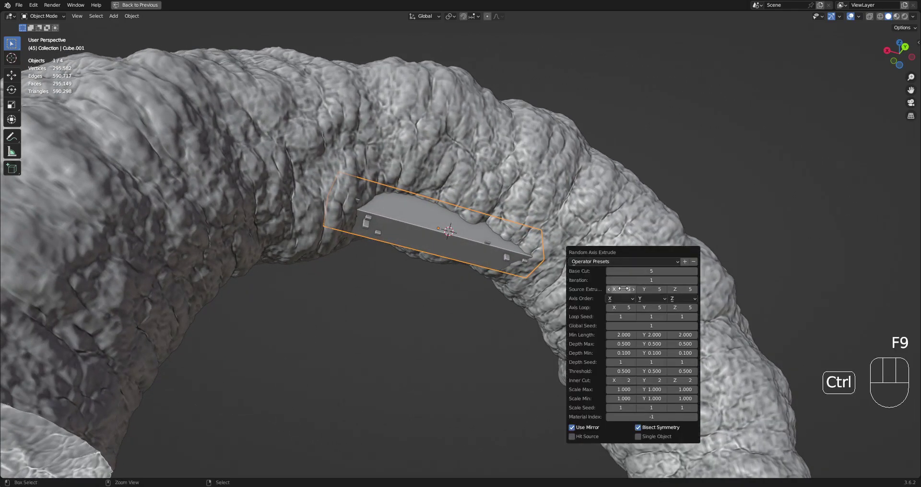
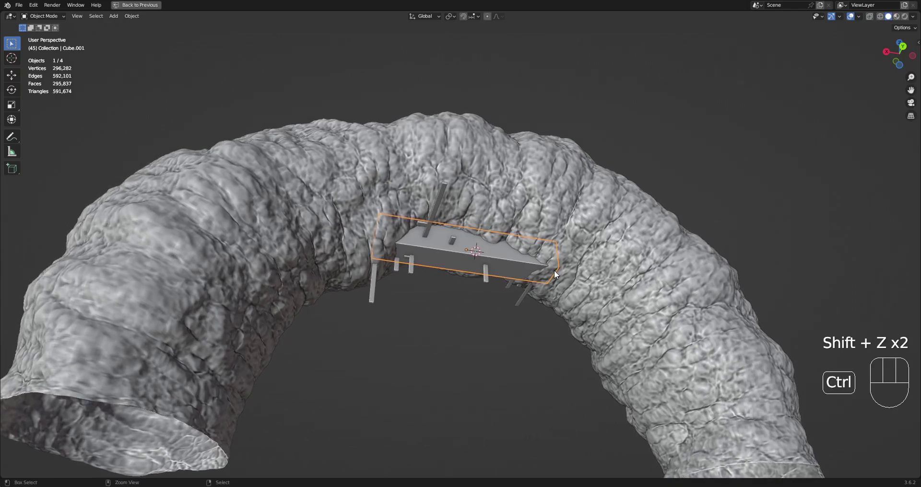
Undo the last change and isolate the slab with Shift+H for further mesh editing
key(ctrl+z)
right_click(516, 271)
key(shift+h)
drag(601, 271, 525, 290)
Deselect some of the slab's faces in face mode, unhide the scene and rerun the extrusion from the remaining faces
key(Tab)
key(3)
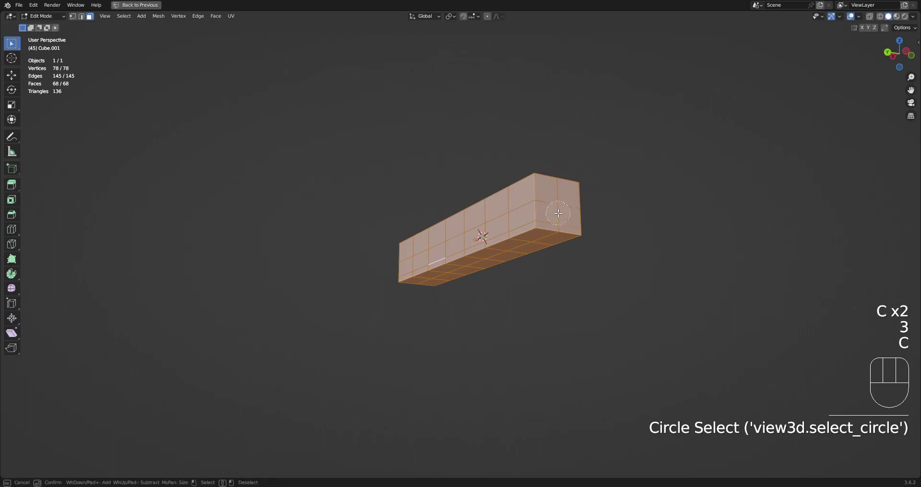
right_click(555, 193)
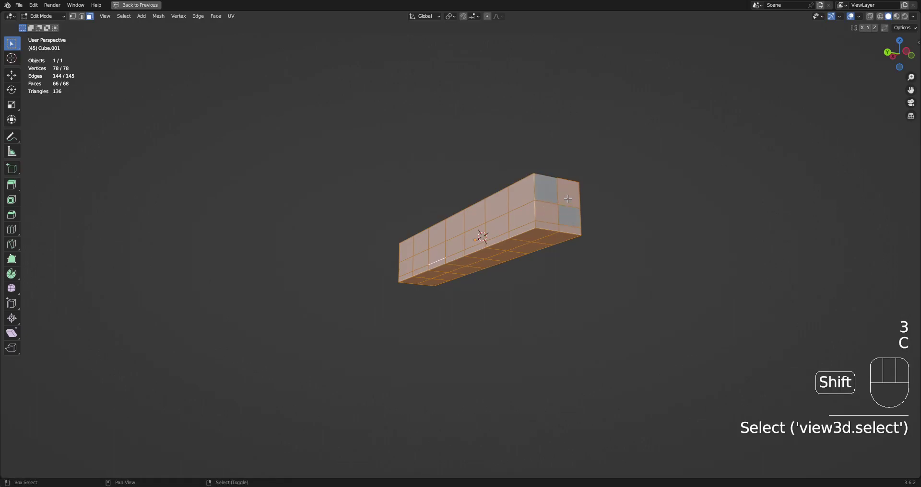
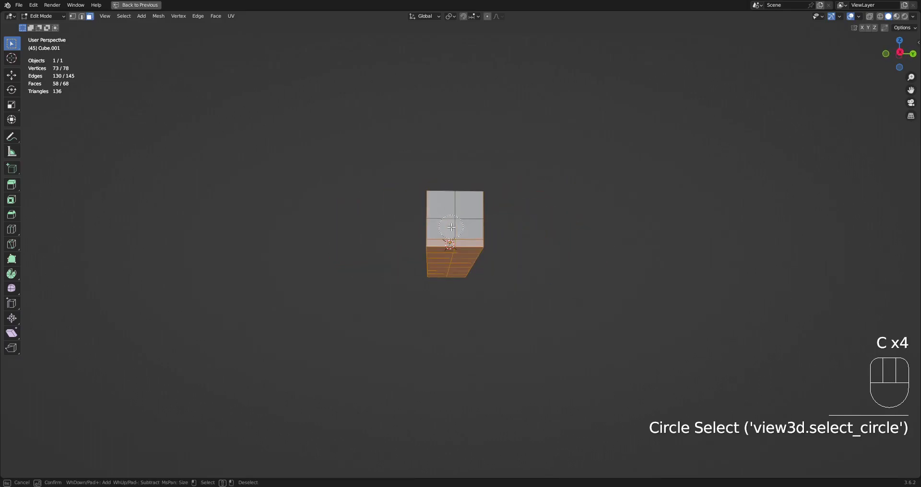
key(Tab)
key(alt+h)
drag(634, 287, 519, 264)
click(503, 268)
Regenerate random extrusions from the chosen faces with a higher base cut count
key(Tab)
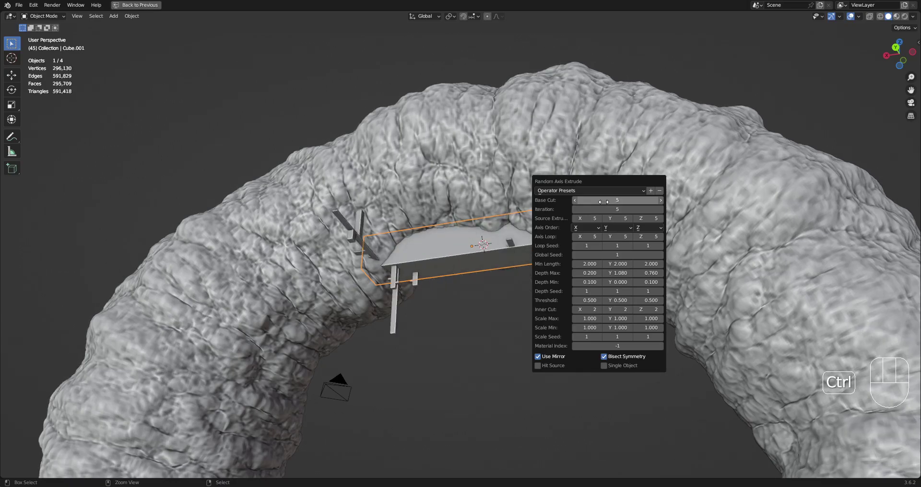
drag(472, 244, 503, 282)
drag(525, 291, 525, 278)
drag(576, 295, 575, 277)
key(F9)
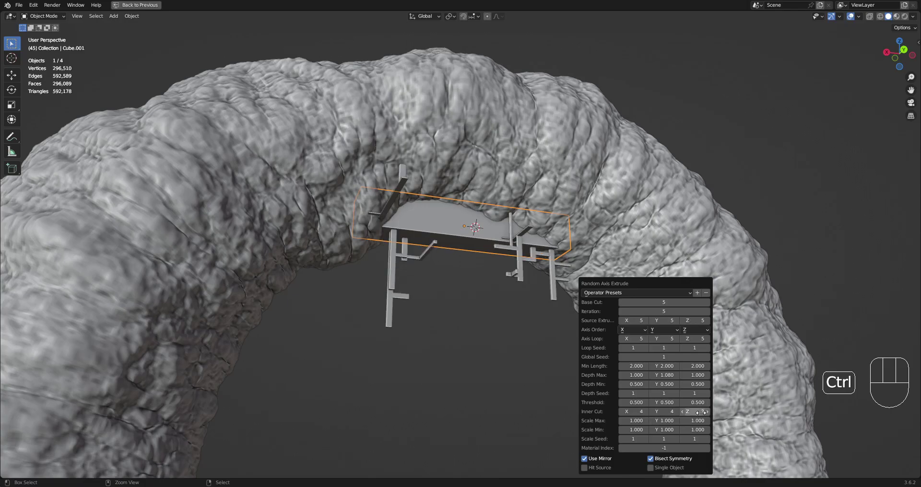
Raise base cut and iterations further and rerun until a denser spiky cluster of crossing rods forms, base cut 4
drag(649, 237, 571, 217)
drag(465, 195, 563, 201)
key(F9)
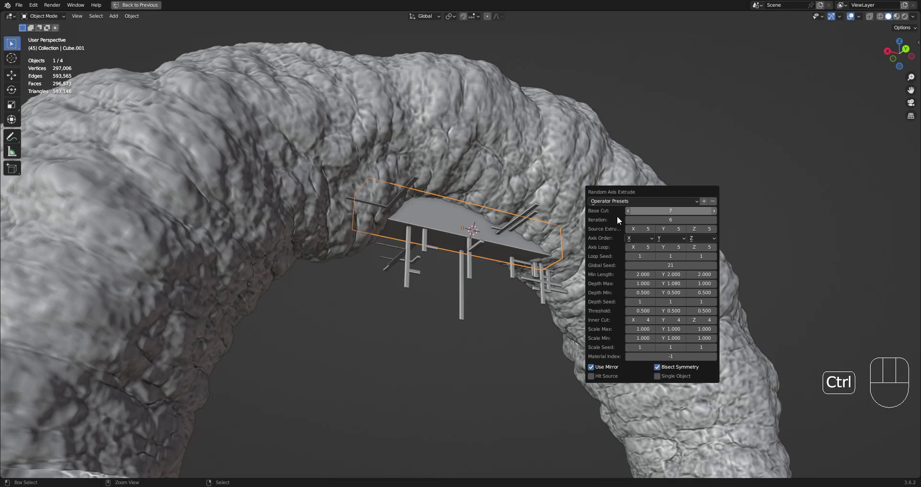
drag(569, 253, 505, 236)
drag(507, 236, 557, 248)
key(F9)
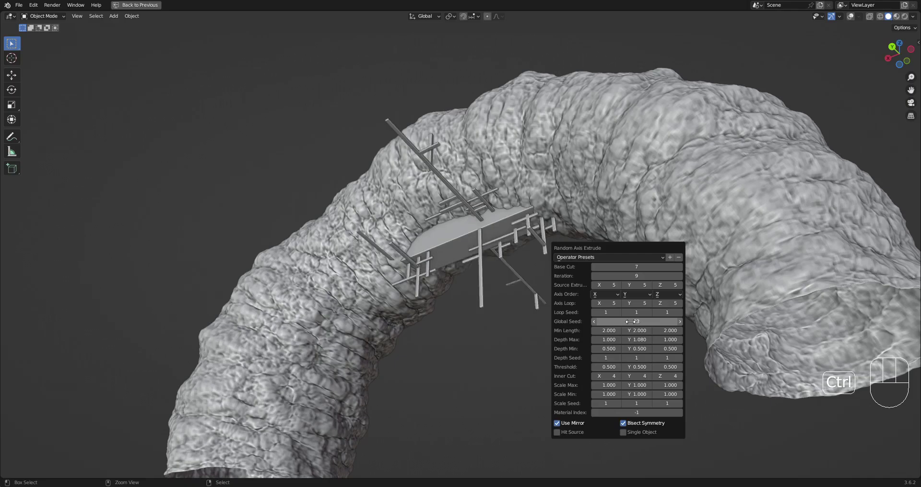
Inspect the rod cluster from above and beneath the arch with viewport overlays toggled
drag(465, 216, 533, 232)
click(470, 236)
key(Tab)
key(shift+alt+z)
key(shift+q)
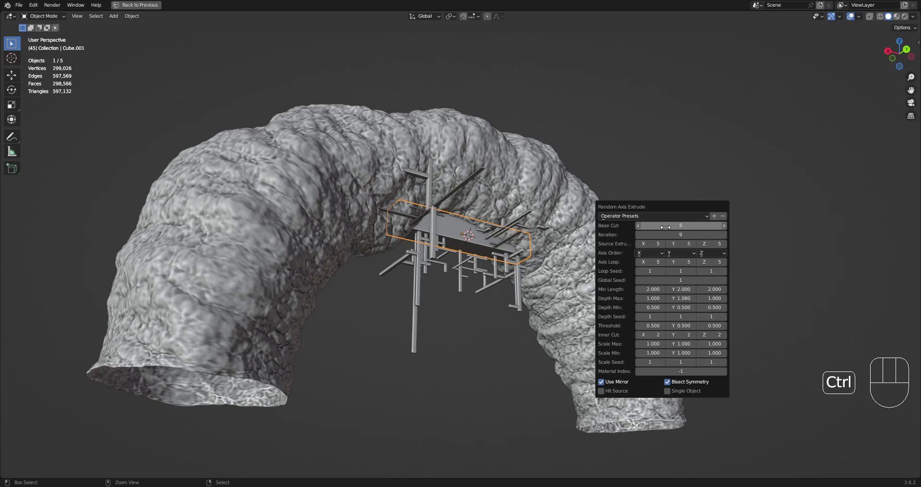
drag(647, 214, 653, 206)
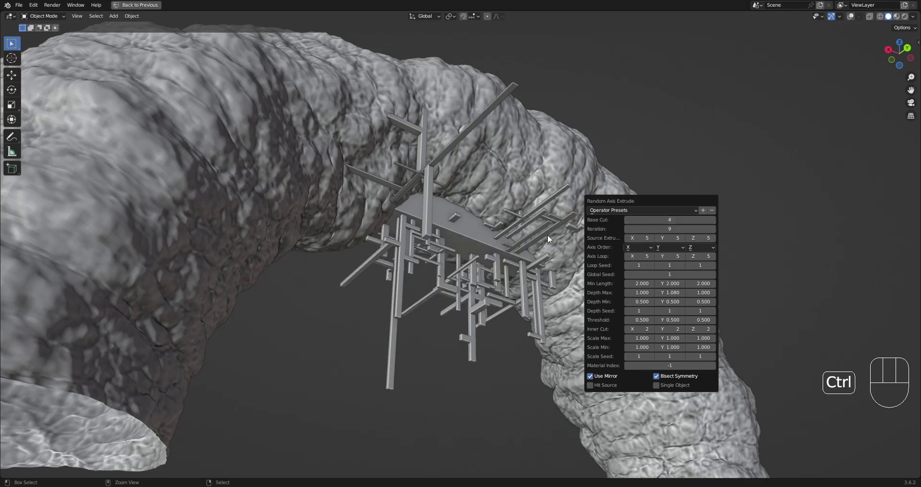
Swing around to the arch's open end to view the hanging beams and save the file
drag(504, 230, 506, 252)
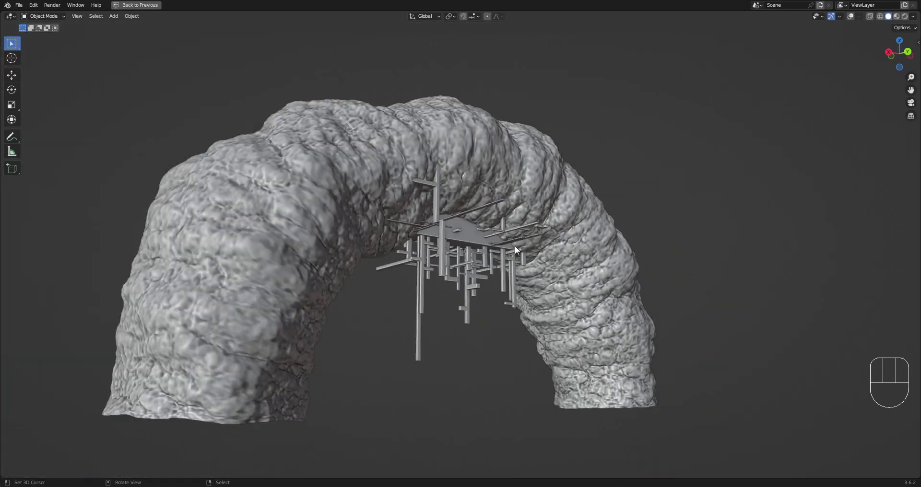
drag(556, 253, 475, 191)
drag(531, 317, 648, 325)
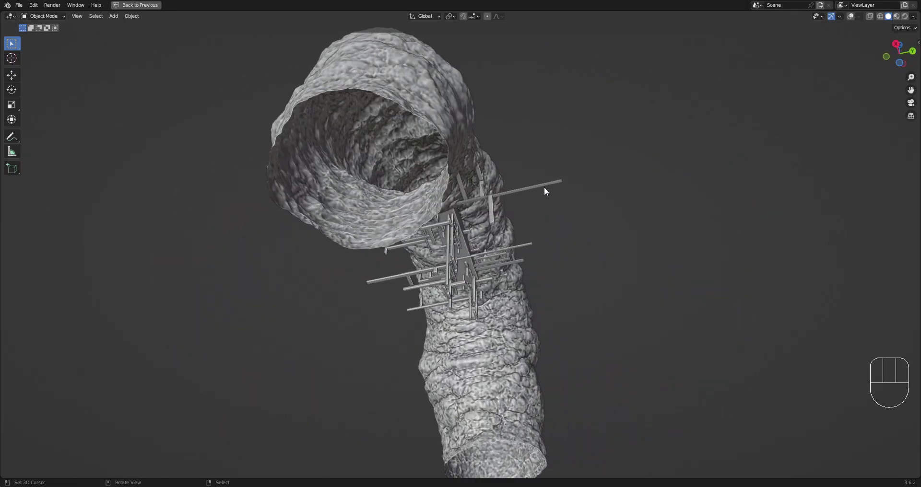
drag(636, 187, 580, 245)
drag(580, 245, 566, 266)
key(ctrl+s)
drag(515, 296, 503, 233)
Apply Random Panels to the slab's top, forming inset greeble panels under the rods, and inspect the platform
right_click(477, 239)
key(Tab)
key(shift+alt+z)
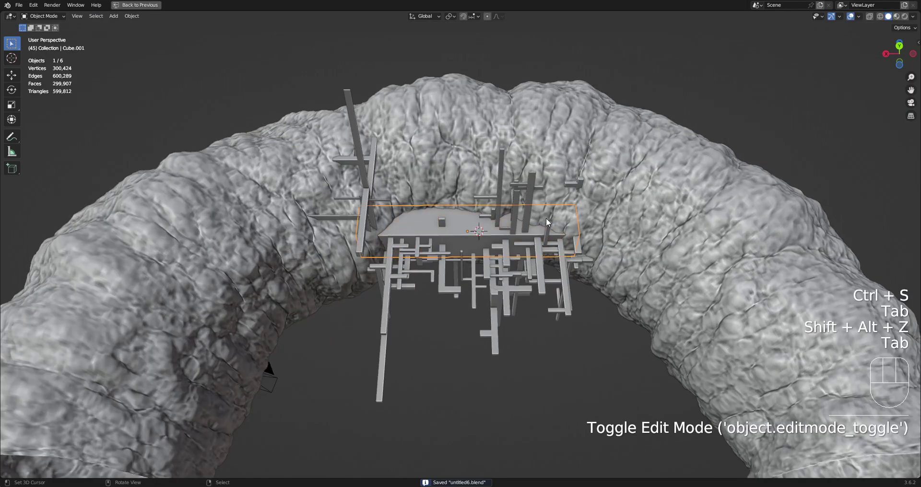
drag(555, 202, 527, 226)
drag(524, 236, 570, 209)
middle_click(570, 209)
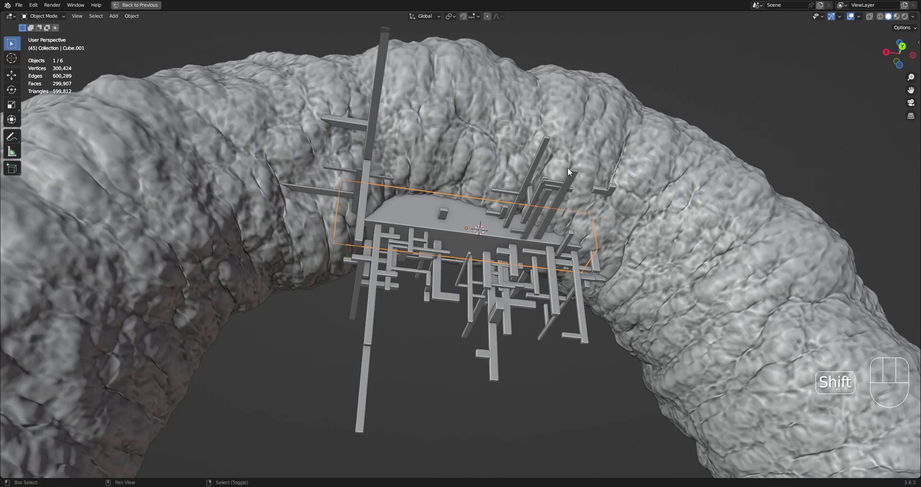
drag(471, 230, 578, 170)
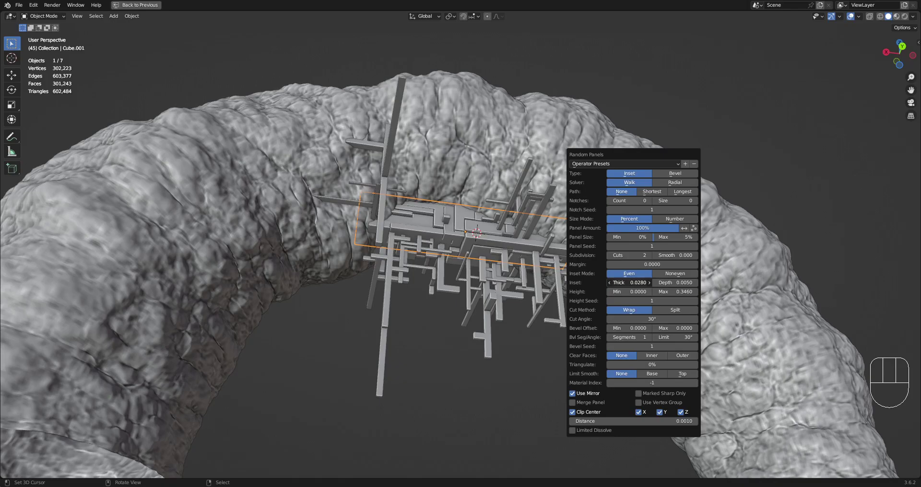
Inspect the greeble structure from the side, head-on and close up beneath the arch
drag(586, 202, 595, 182)
key(shift+alt+z)
drag(574, 215, 573, 239)
key(F9)
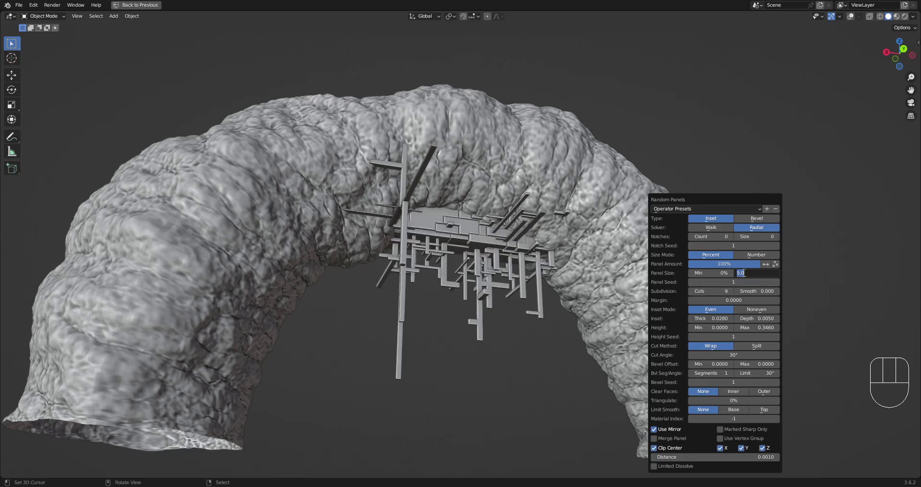
drag(456, 245, 466, 243)
key(F9)
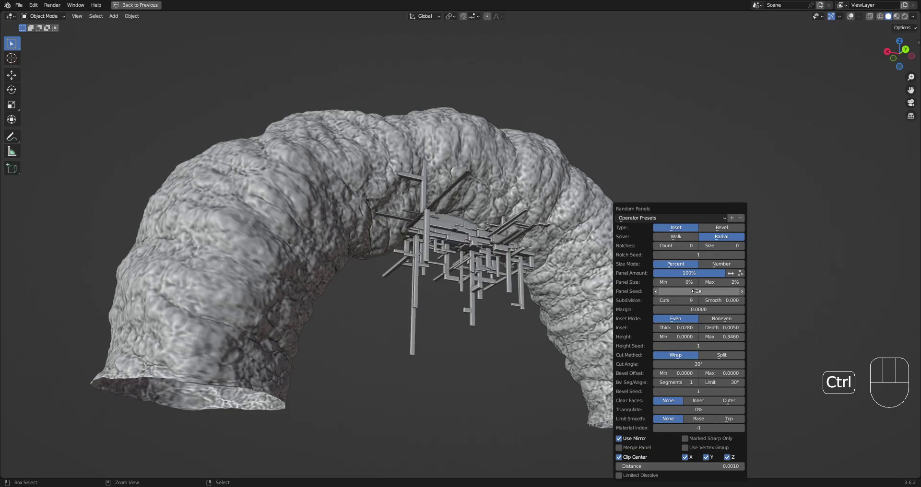
drag(585, 246, 565, 254)
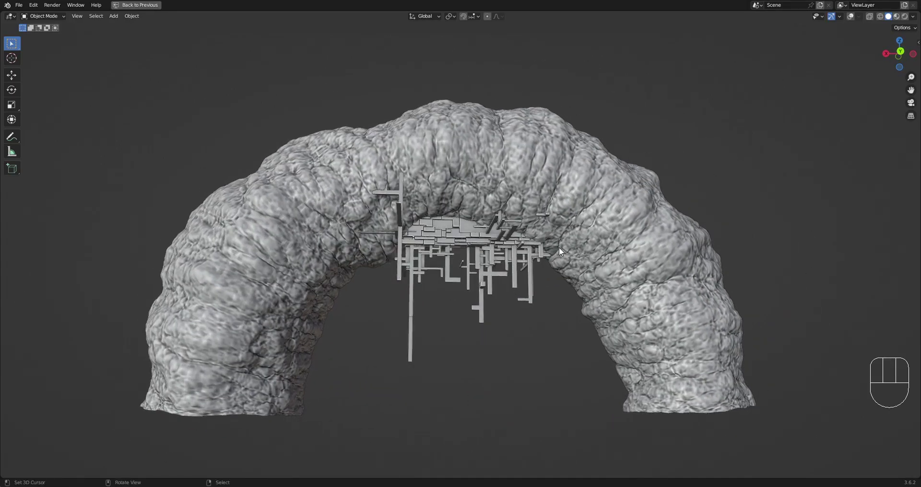
key(F9)
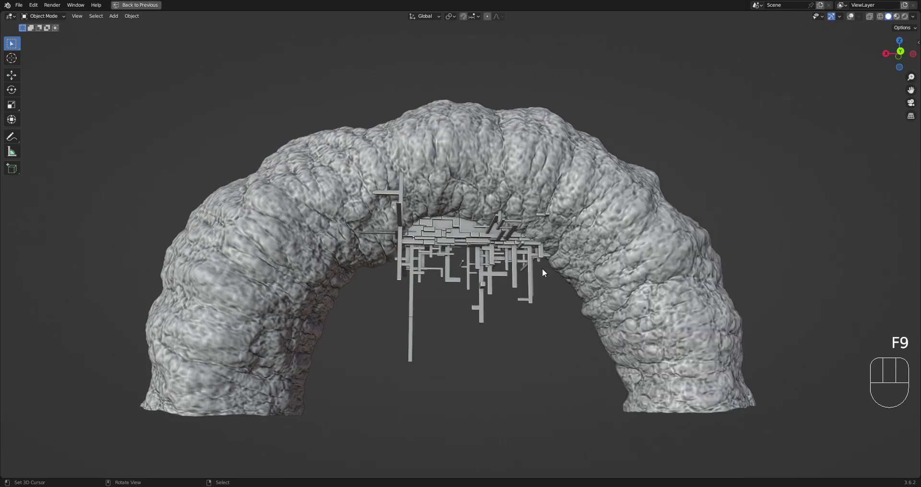
drag(509, 271, 522, 261)
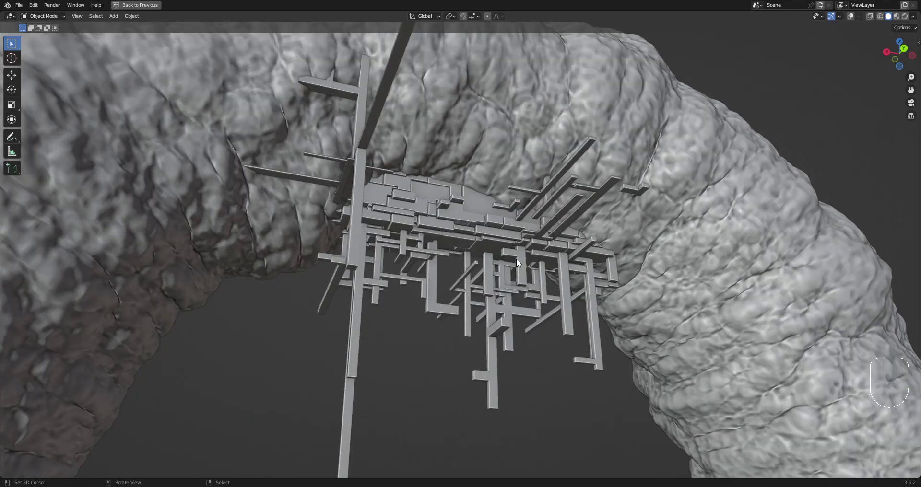
drag(519, 262, 468, 253)
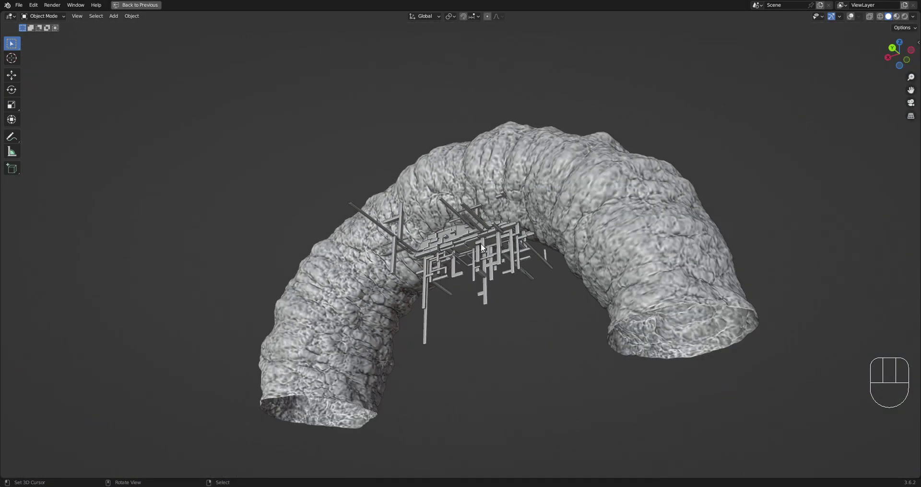
drag(488, 243, 545, 257)
Save the file and enter Edit Mode on the greeble object to pick random faces
key(F9)
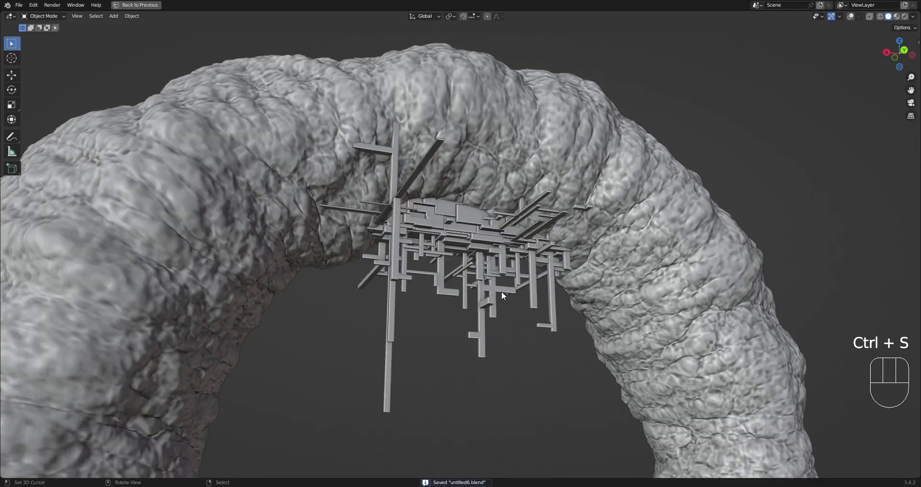
right_click(507, 290)
key(Tab)
middle_click(508, 284)
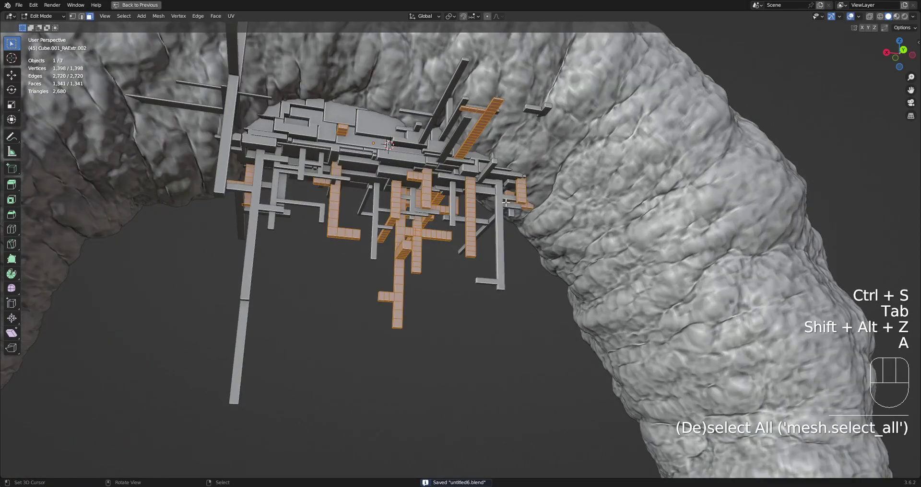
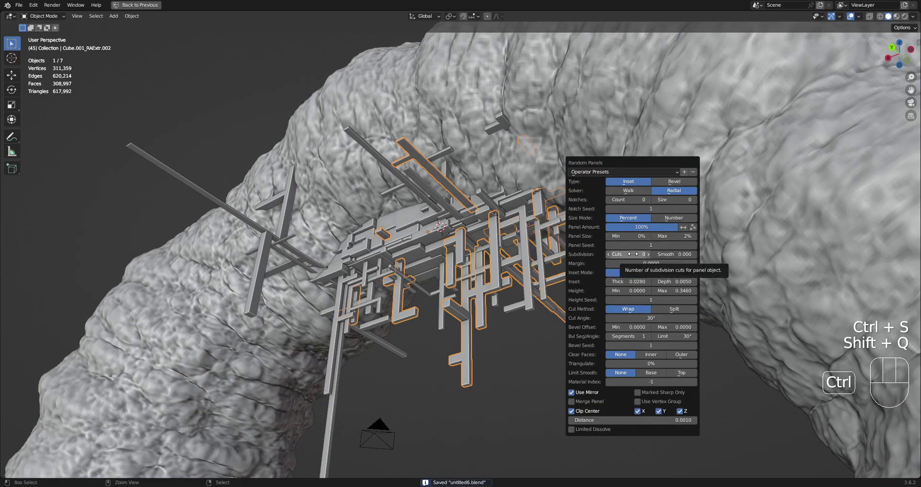
Run Random Panels on the selected faces again with varied settings, checking the result from below
drag(518, 176, 514, 196)
drag(514, 195, 563, 207)
drag(564, 199, 564, 179)
middle_click(564, 179)
key(F9)
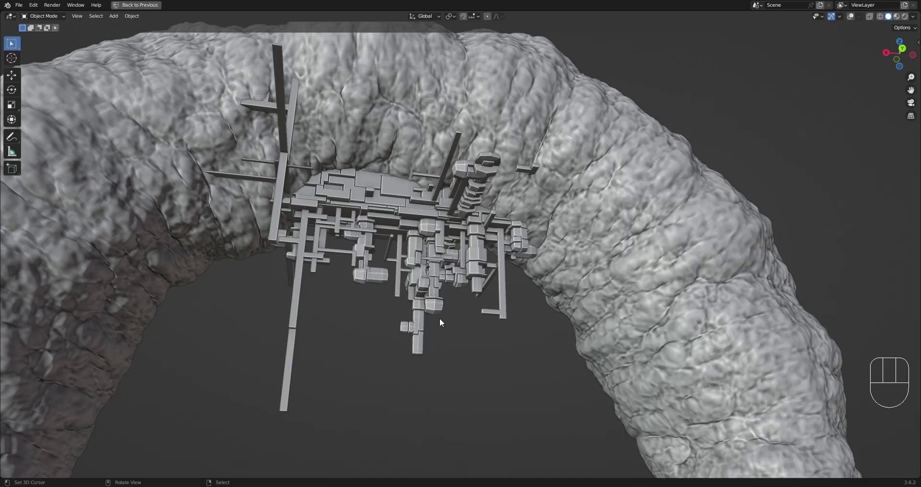
drag(485, 224, 496, 200)
drag(520, 208, 526, 237)
key(F9)
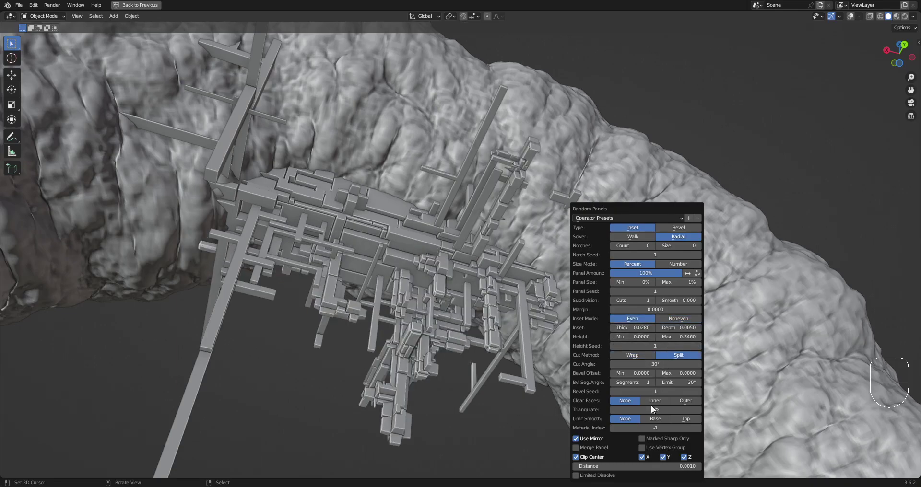
Inspect the panels on the beams up close and rerun the Random Panels extrusion
drag(444, 231, 441, 269)
drag(540, 229, 476, 265)
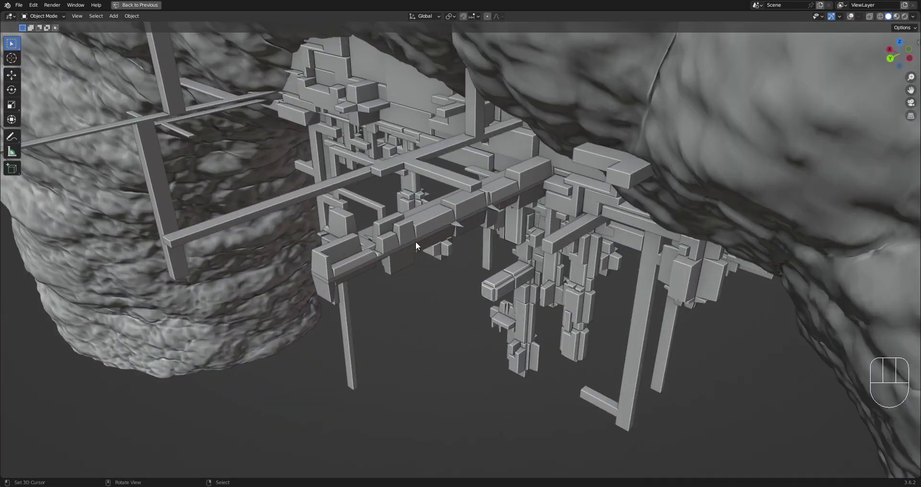
drag(490, 236, 548, 175)
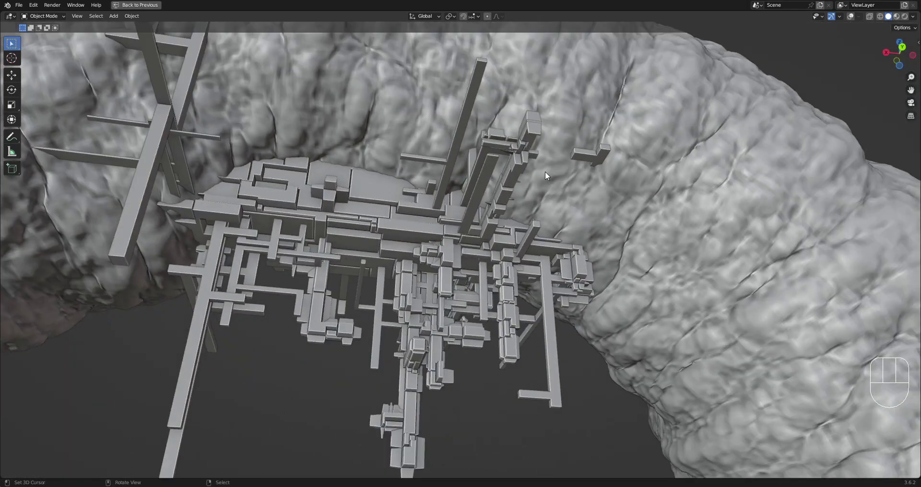
drag(563, 180, 496, 199)
drag(495, 201, 496, 232)
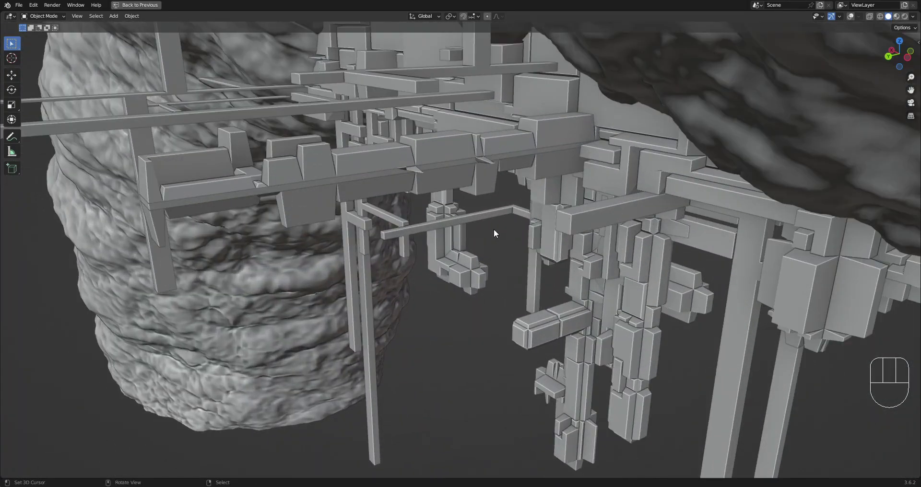
drag(481, 204, 484, 218)
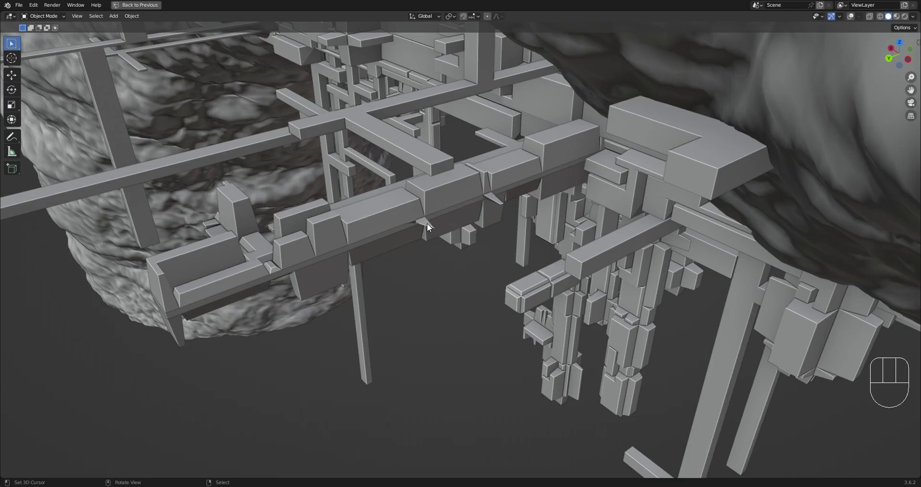
key(F9)
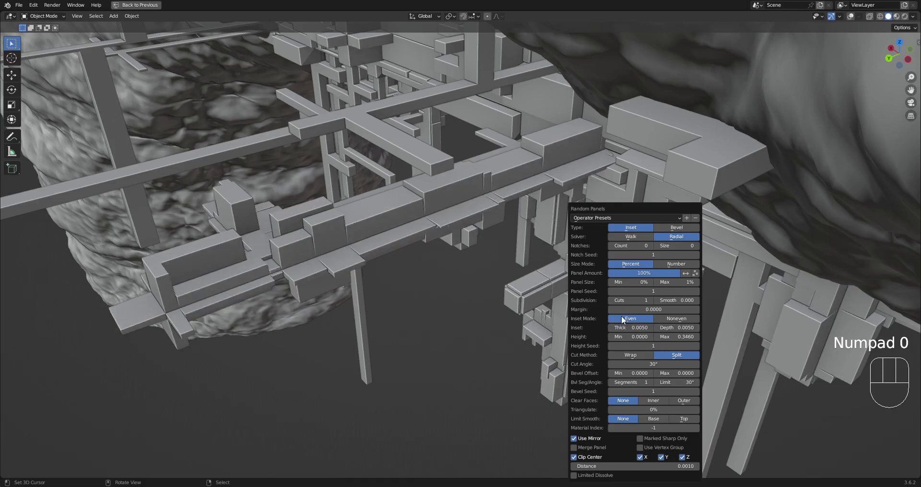
Adjust the panel settings and repeat Random Panels once more, viewing the whole arch
drag(521, 249, 591, 184)
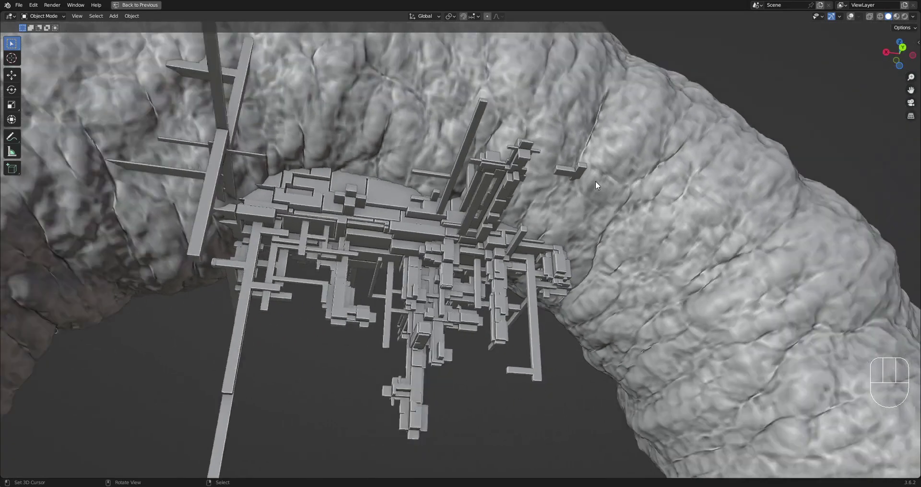
drag(599, 183, 624, 176)
key(F10)
key(F9)
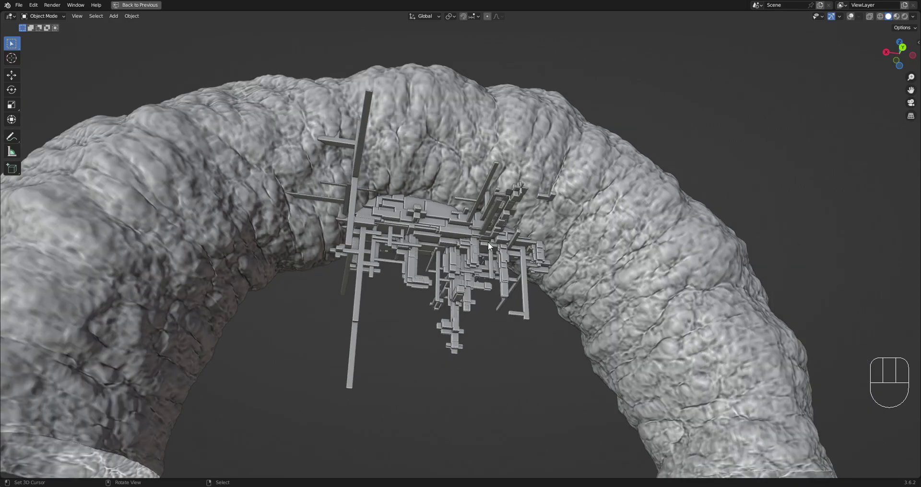
middle_click(490, 247)
middle_click(490, 256)
key(Tab)
key(shift+alt+z)
drag(587, 280, 544, 240)
key(a)
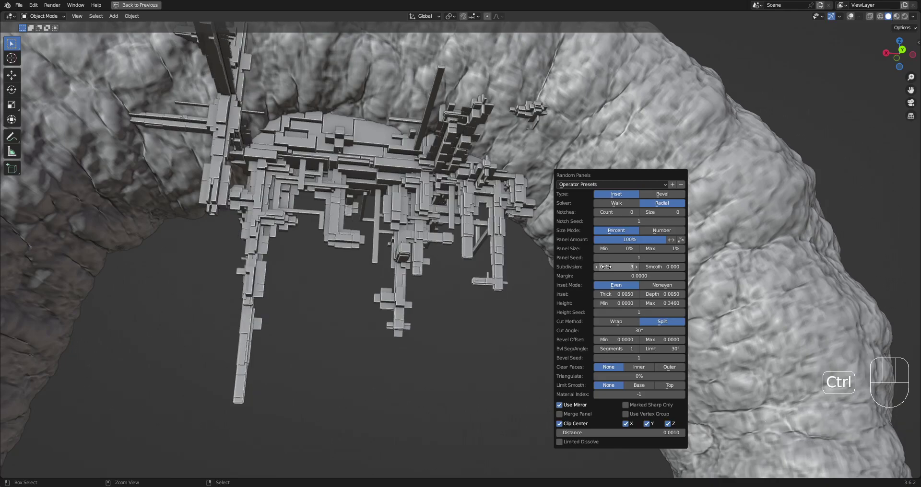
drag(511, 229, 481, 204)
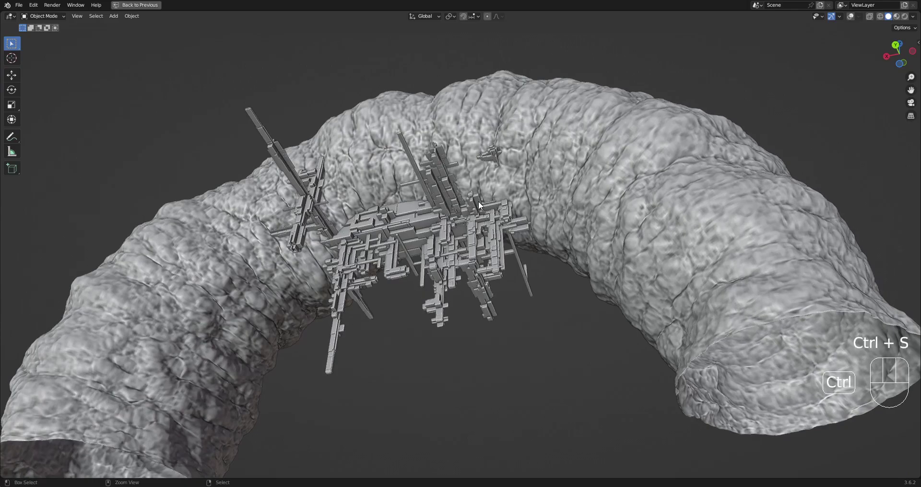
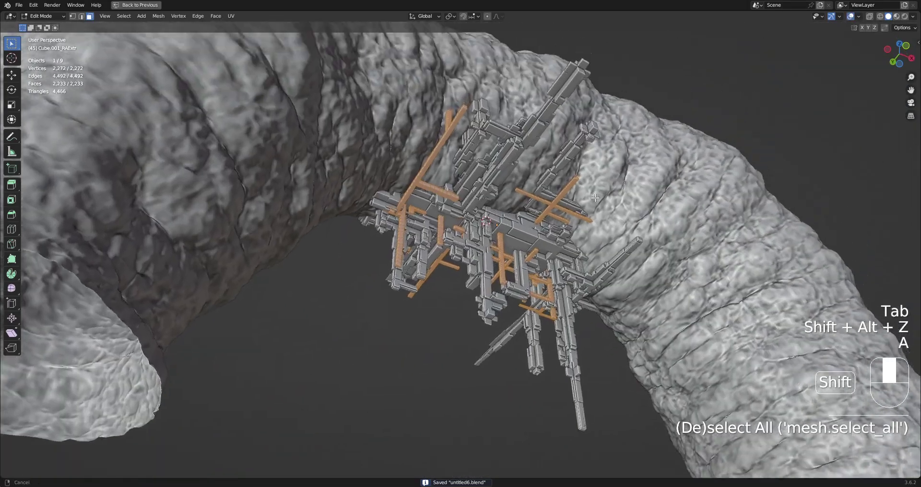
Extrude Random Panels onto the selected beam faces of the second greeble cluster
key(shift+alt+z)
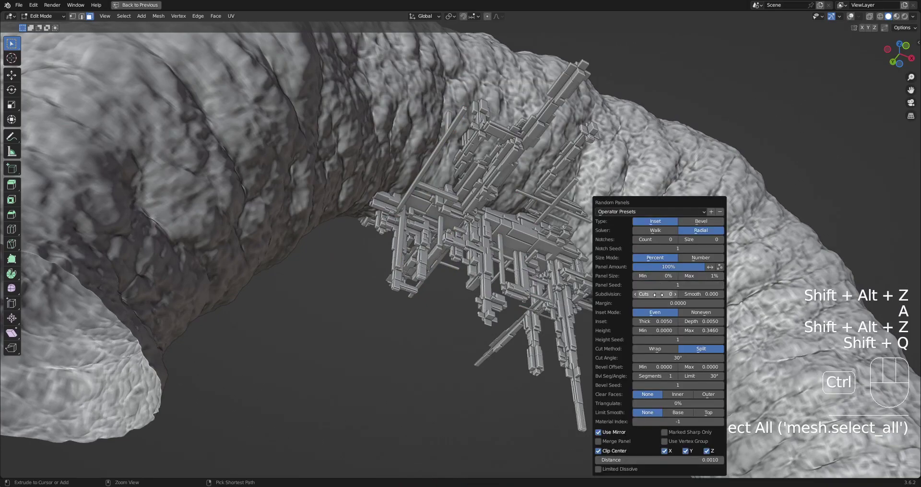
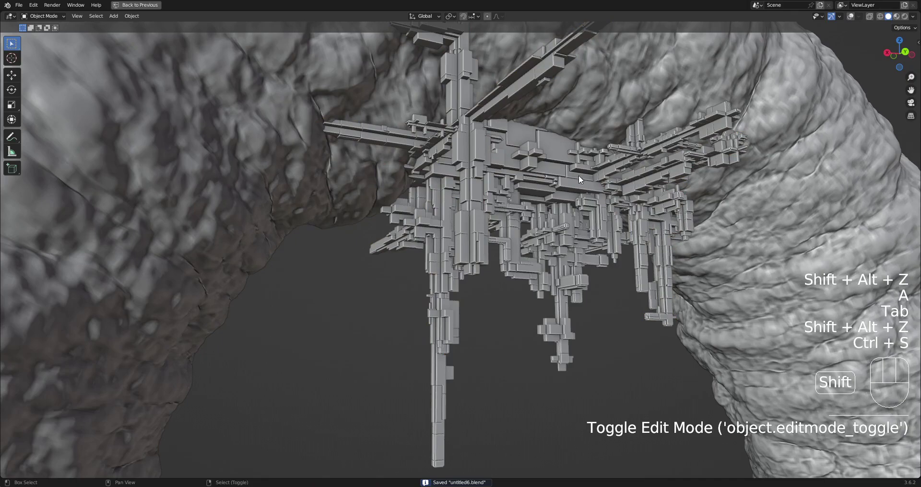
Look up at the dense greeble from beneath the arch and revisit the last operator settings
drag(588, 180, 569, 218)
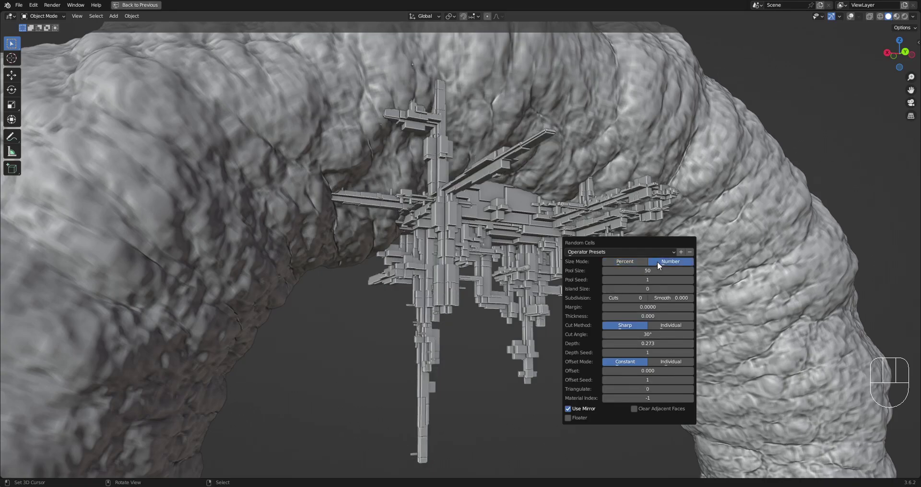
drag(592, 273, 587, 271)
drag(527, 299, 532, 256)
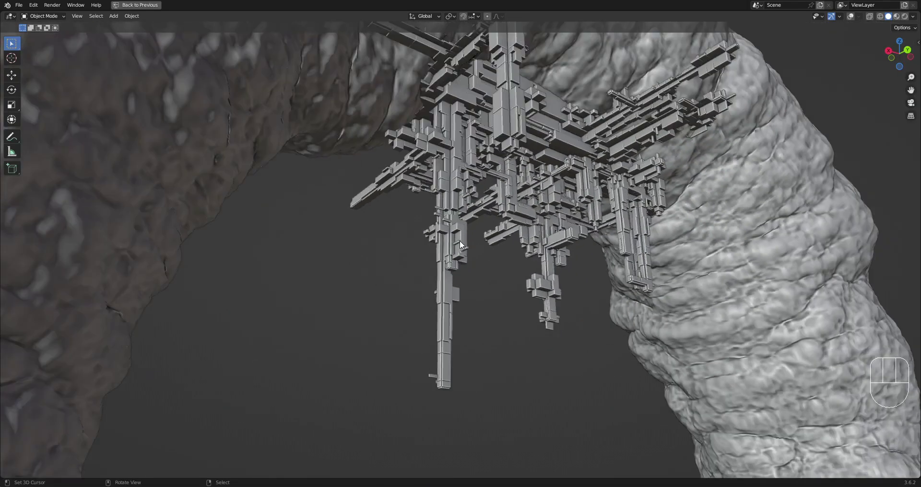
key(F9)
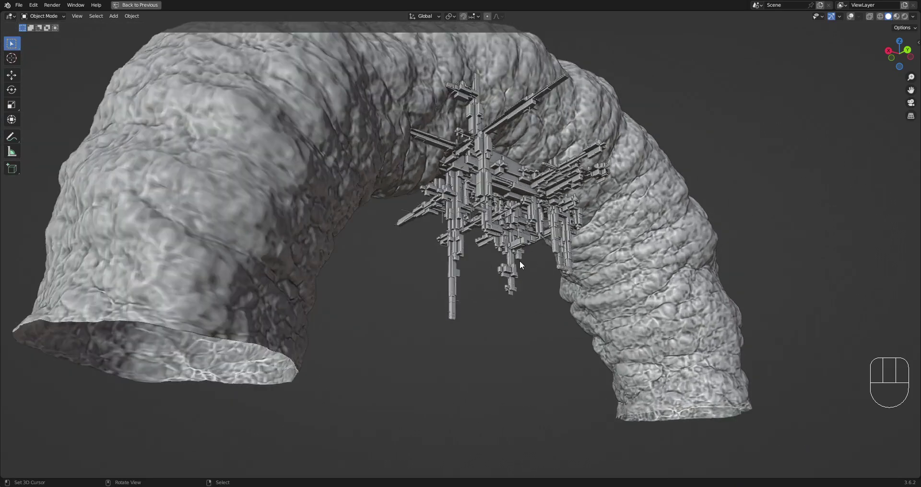
key(F9)
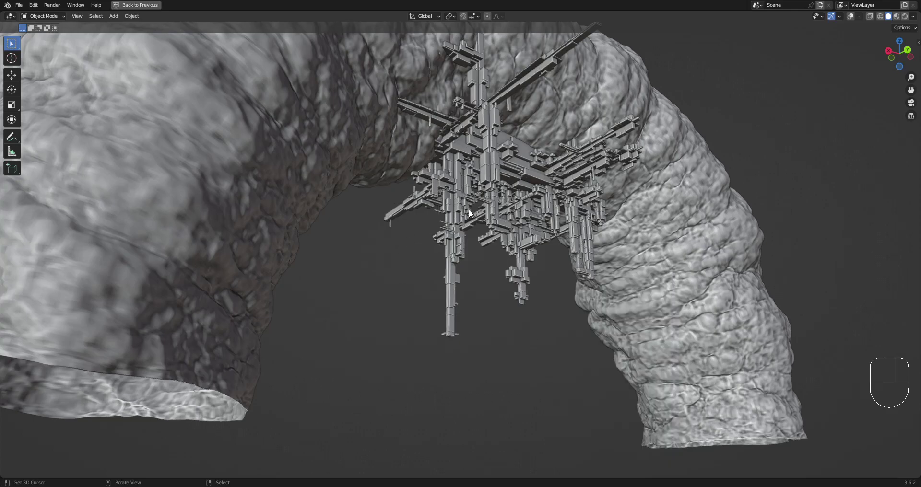
drag(583, 244, 581, 214)
drag(577, 217, 565, 252)
drag(578, 238, 564, 259)
Run two more Random Cells passes on the greeble object and inspect the new cells
right_click(560, 189)
key(Tab)
key(a)
key(Tab)
right_click(540, 255)
key(Tab)
key(a)
key(Tab)
drag(611, 252, 615, 225)
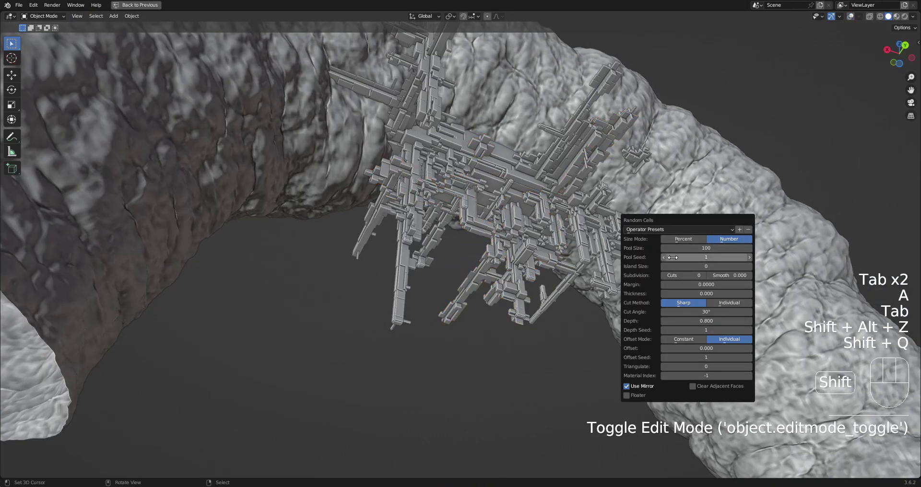
drag(540, 220, 538, 253)
key(F9)
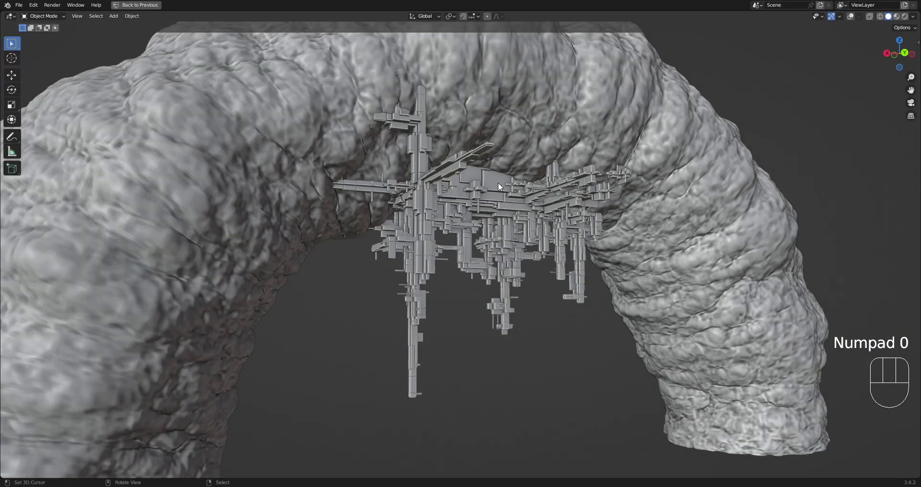
Select the RPanel part of the greeble and run Random Cells on all its faces
click(500, 186)
key(Tab)
key(shift+alt+z)
key(a)
key(Tab)
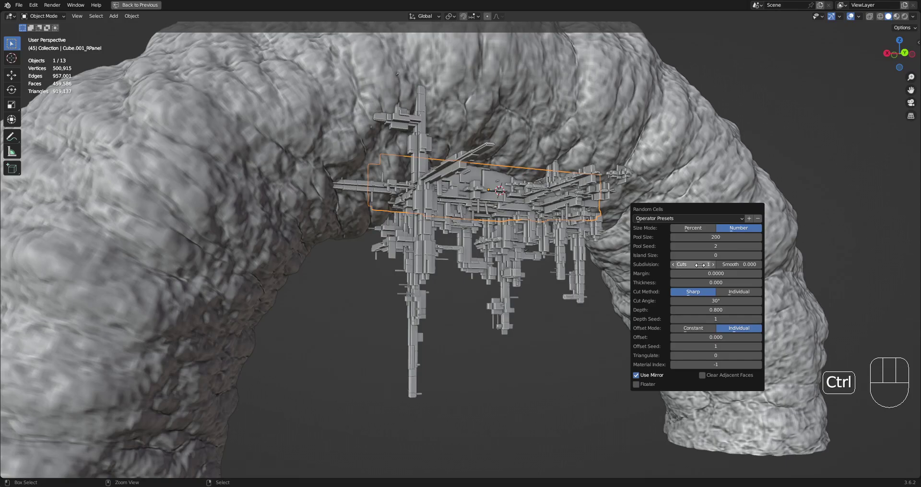
drag(612, 284, 608, 265)
middle_click(606, 266)
key(F9)
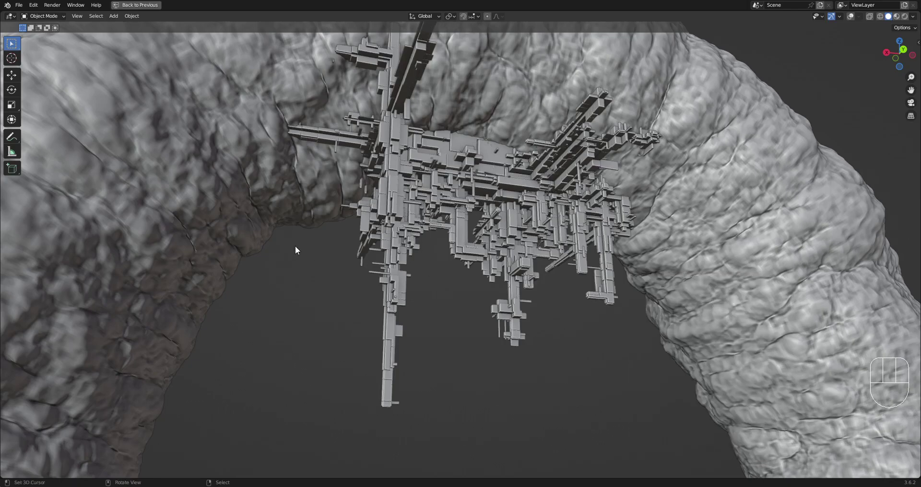
Add another Random Cells pass extending the structure lower, viewed from underneath
drag(534, 254, 499, 232)
drag(521, 262, 558, 293)
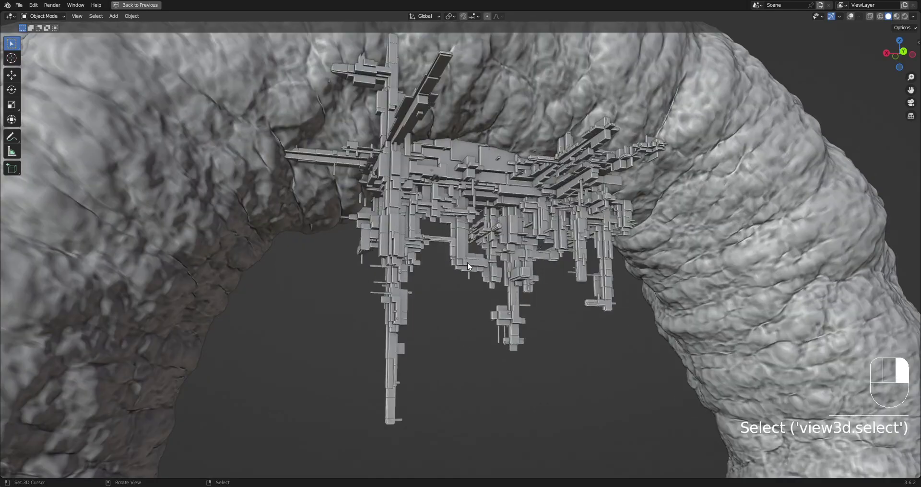
key(Tab)
key(a)
key(Tab)
key(shift+alt+z)
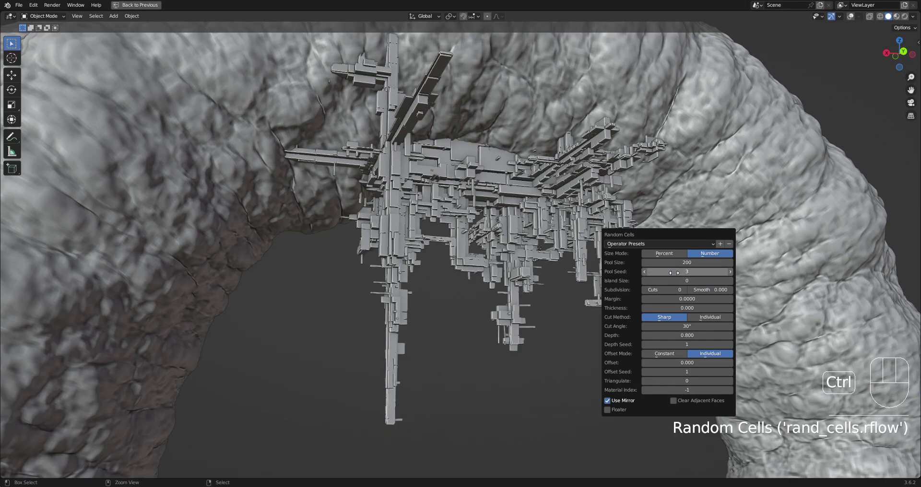
Repeat the cell passes from another angle, then pull back to see the whole arch
drag(573, 251, 416, 257)
drag(533, 262, 509, 265)
drag(464, 278, 514, 250)
key(Tab)
key(shift+alt+z)
key(Tab)
key(shift+alt+z)
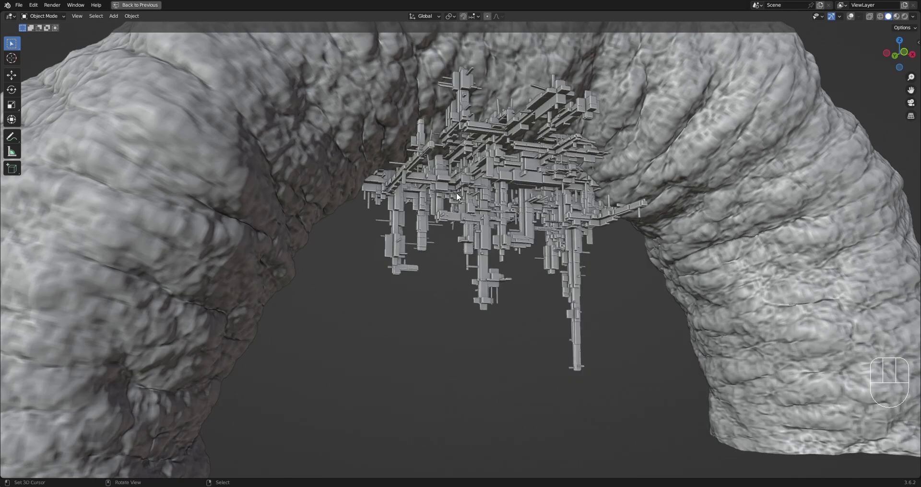
drag(482, 211, 690, 196)
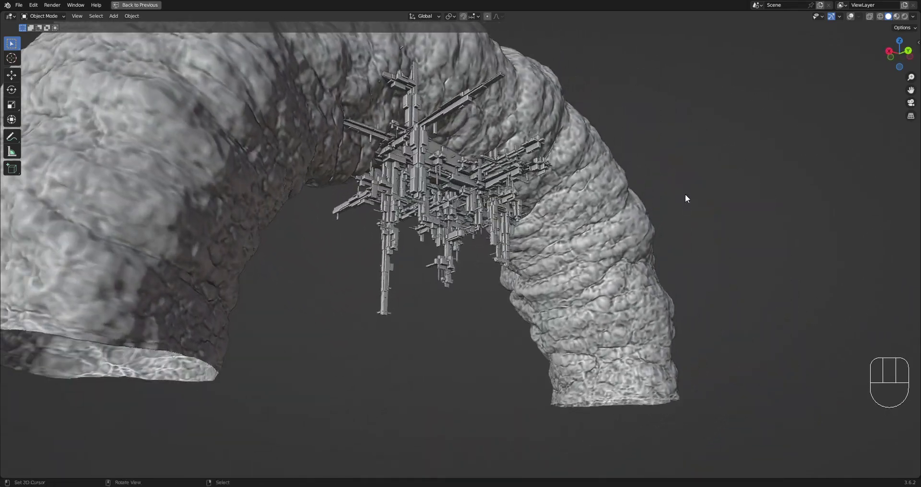
drag(622, 180, 641, 233)
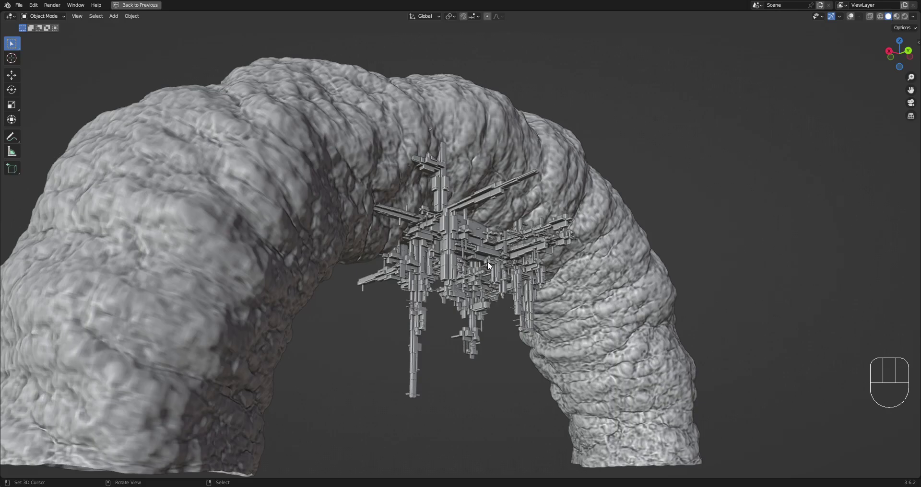
Show the greeble structure on its own and run Random VColor on its pieces
middle_click(526, 249)
drag(538, 253, 527, 274)
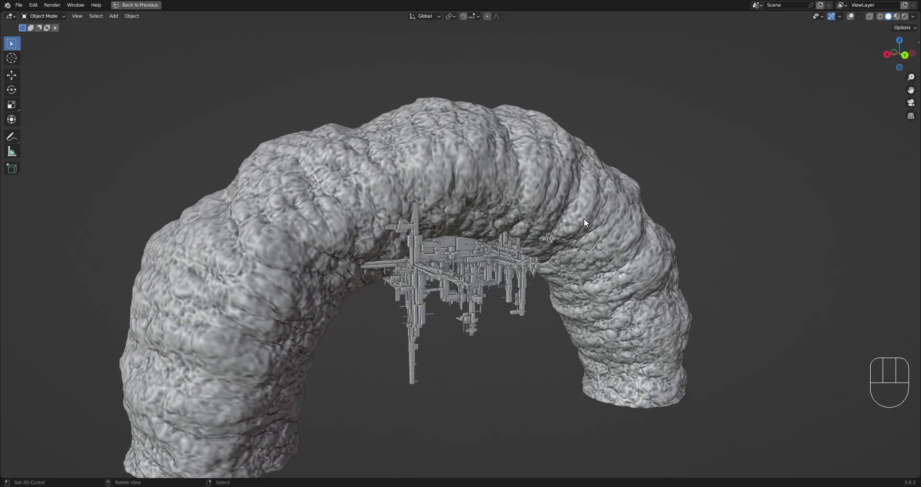
right_click(589, 221)
key(h)
drag(565, 280, 569, 248)
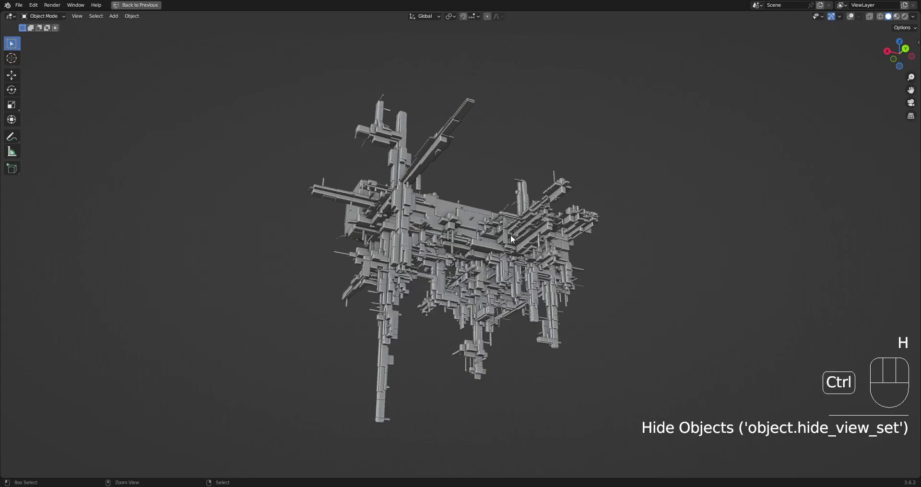
right_click(513, 235)
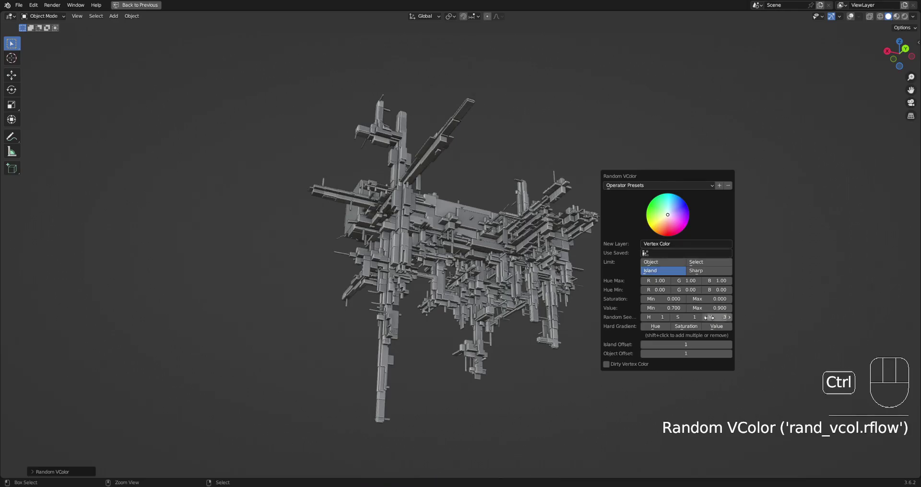
drag(615, 230, 607, 240)
Unhide the rock arch and orbit around the whole arch and greebles from outside
key(alt+h)
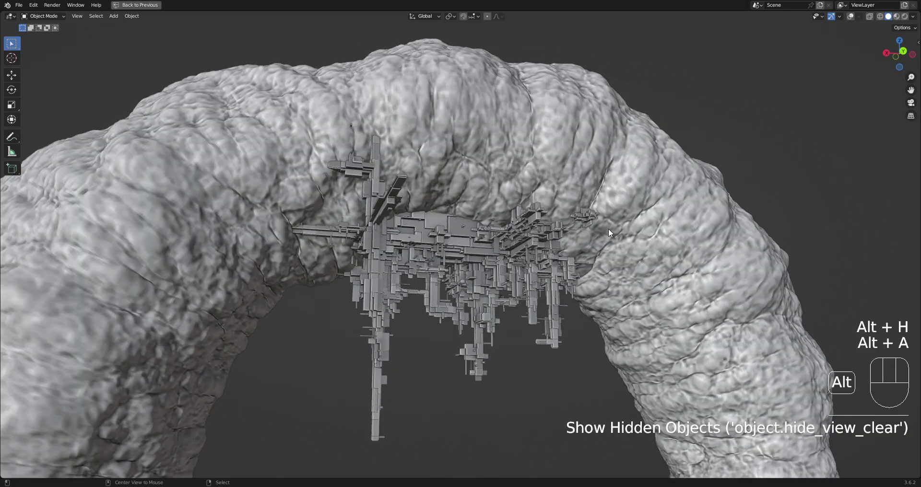
drag(573, 265, 598, 270)
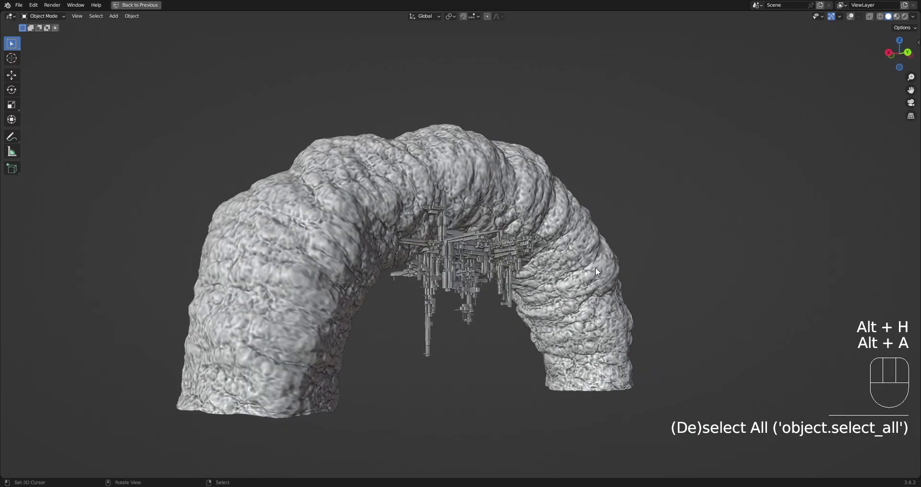
drag(596, 253, 557, 257)
middle_click(557, 257)
drag(582, 259, 612, 273)
drag(518, 229, 529, 197)
drag(529, 195, 526, 218)
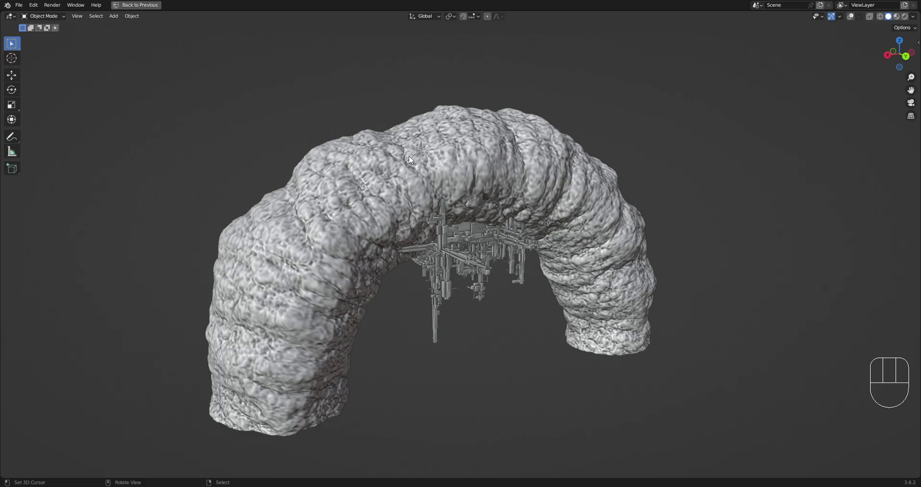
Restore the full workspace layout and scroll through the Properties editor panels
click(398, 170)
key(ctrl+space)
drag(784, 233, 791, 248)
click(772, 248)
click(792, 307)
drag(835, 360, 766, 250)
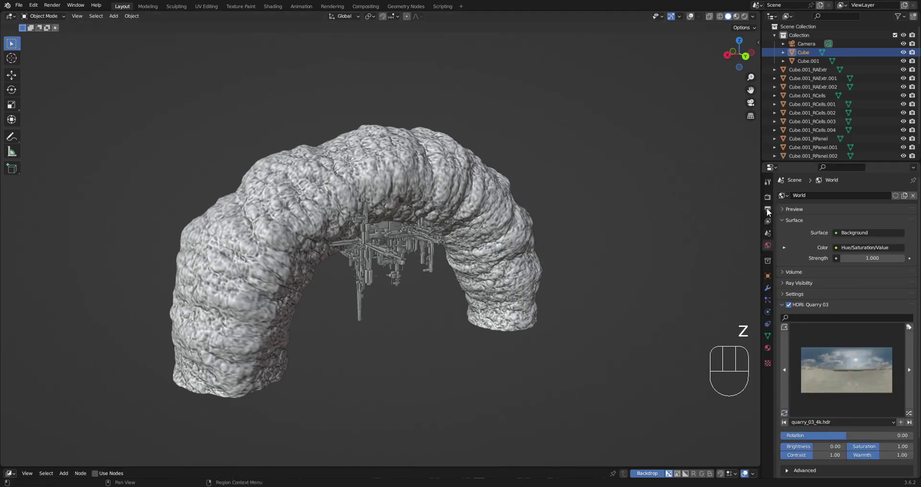
Check Render sampling and World background settings, then select the entire arch tube mesh
click(772, 202)
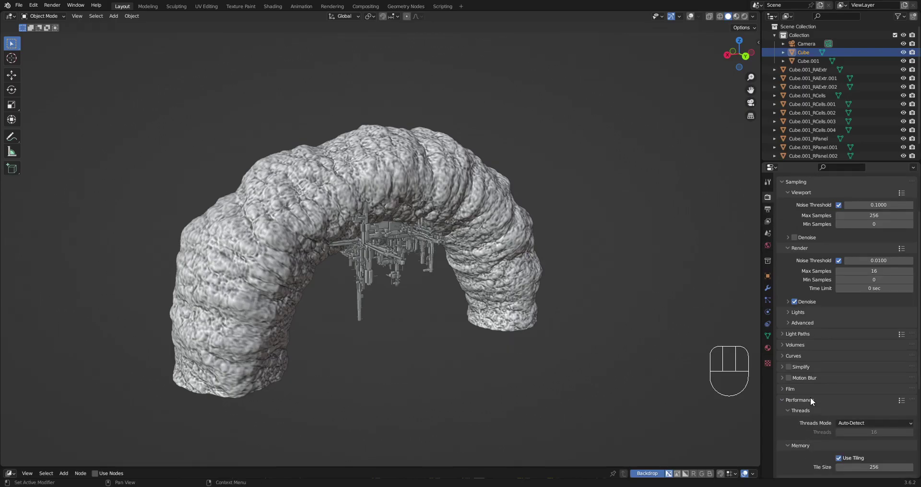
click(814, 394)
click(800, 375)
click(771, 249)
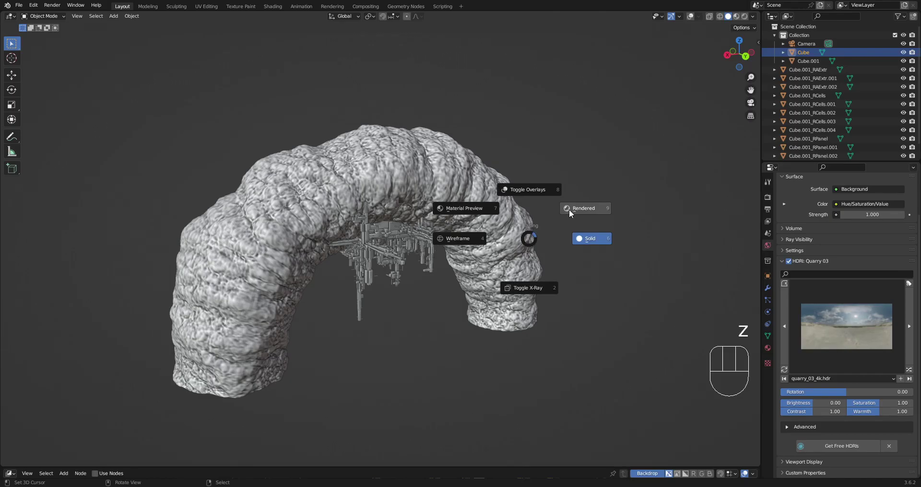
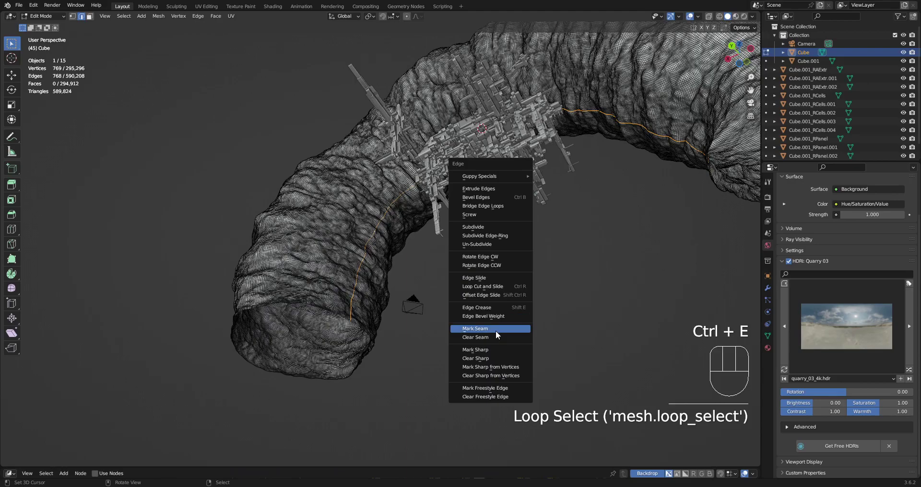
key(a)
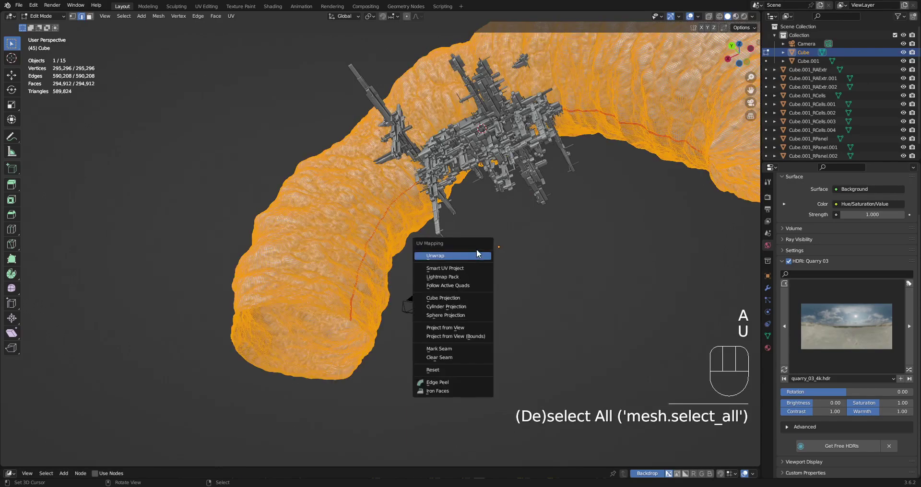